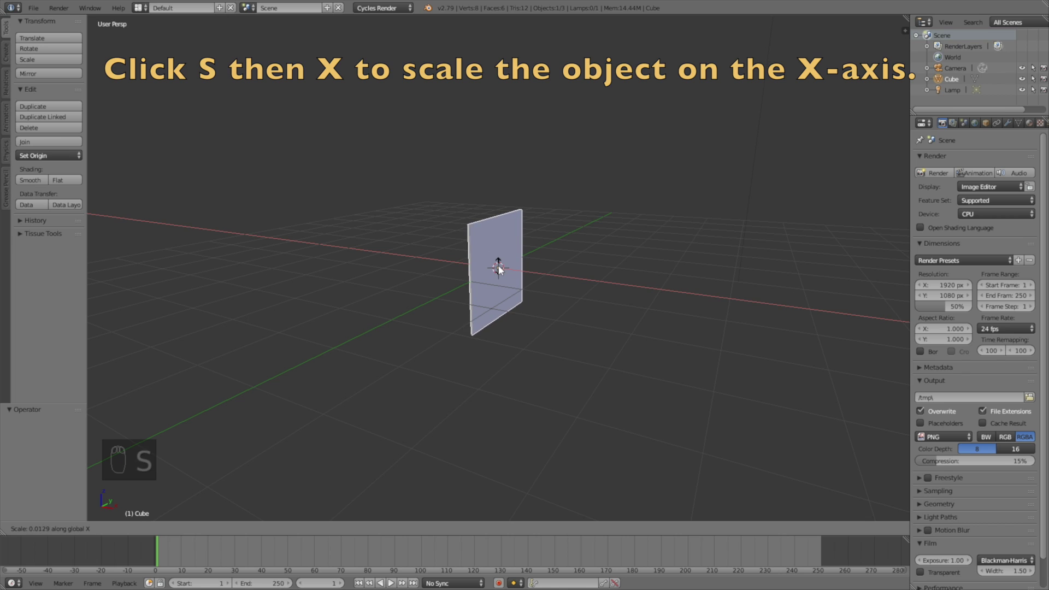
- Scale the default cube thin along X and about 1.8 times wider along Y
key(s)
drag(652, 216, 613, 218)
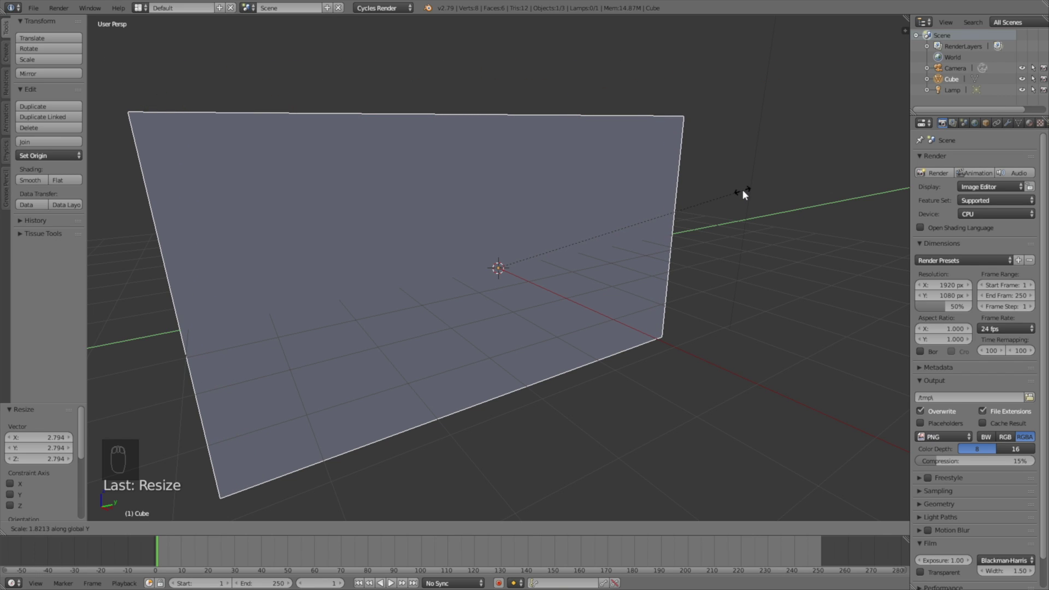
drag(717, 237, 716, 238)
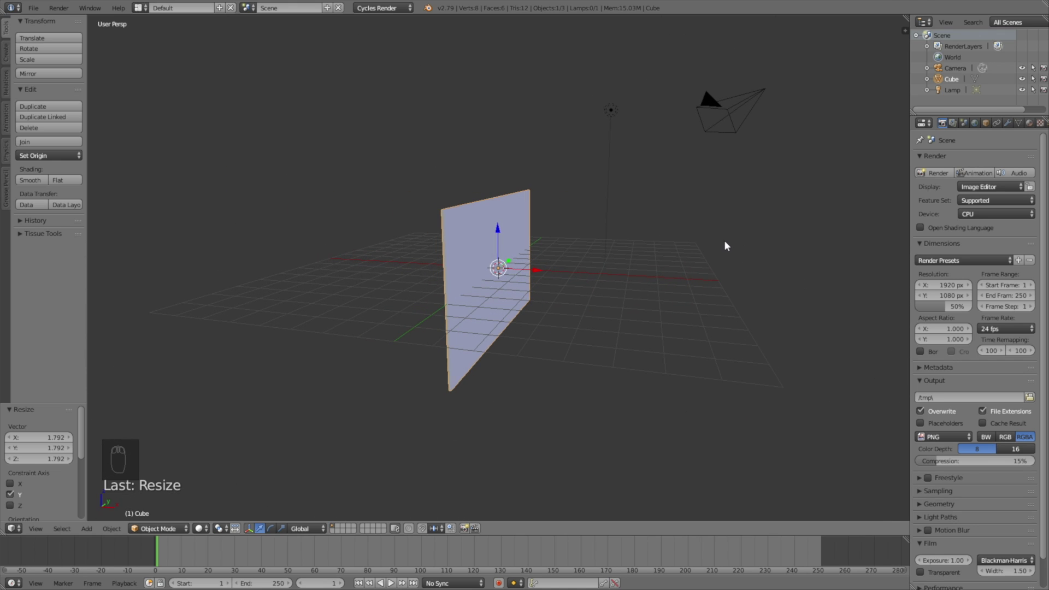
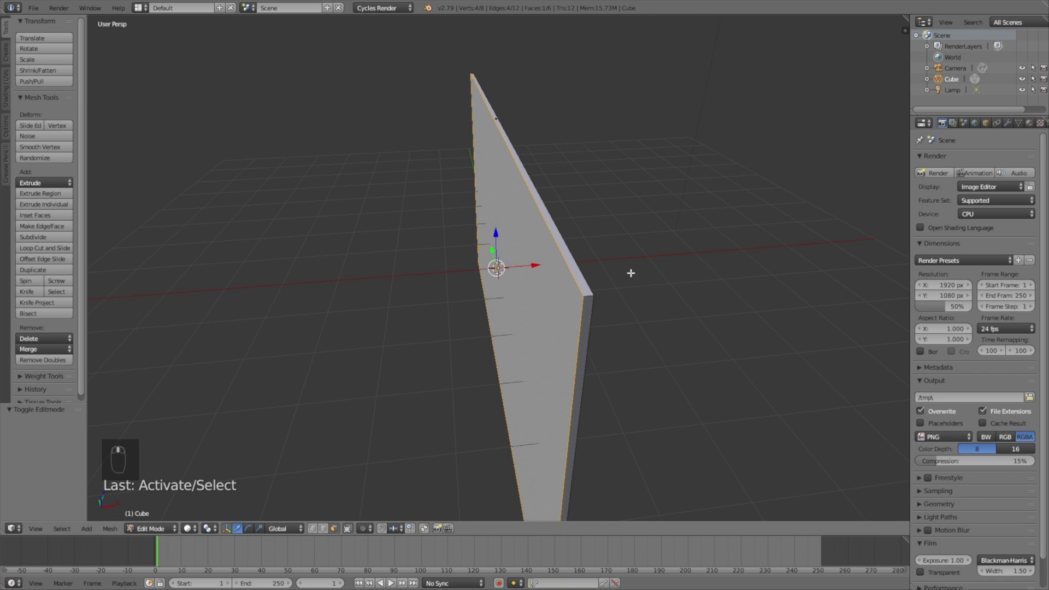
- Extrude the front face, scale it to about 0.88, and bevel the panel edges with extra segments
key(e)
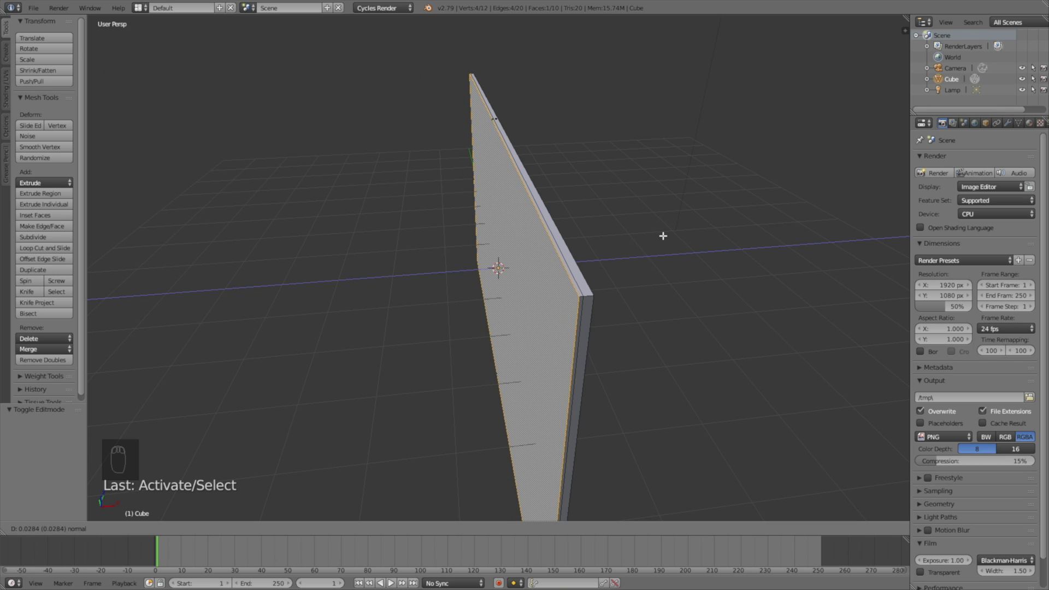
key(s)
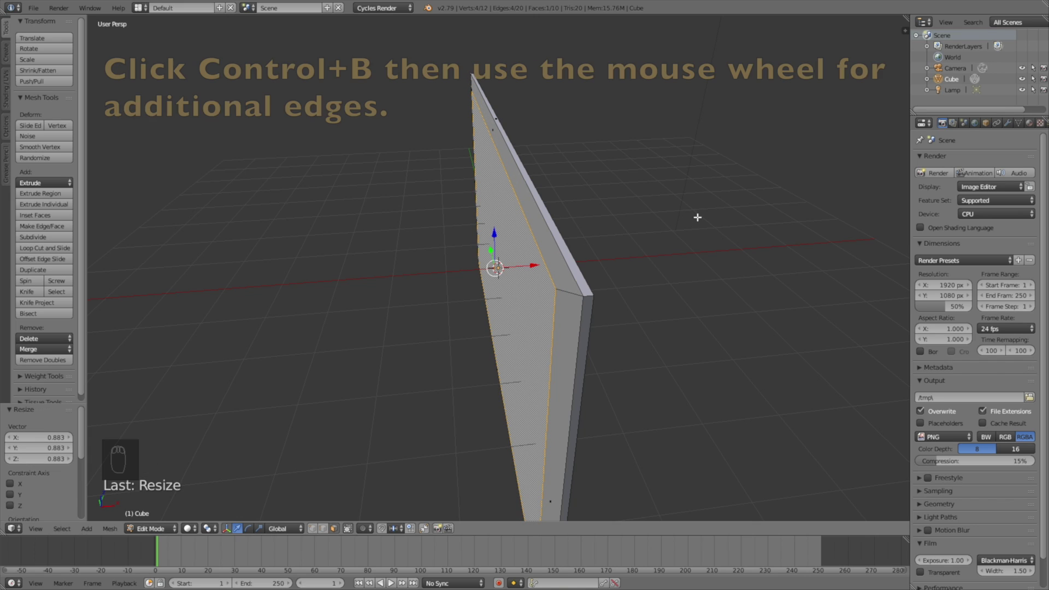
key(ctrl+b)
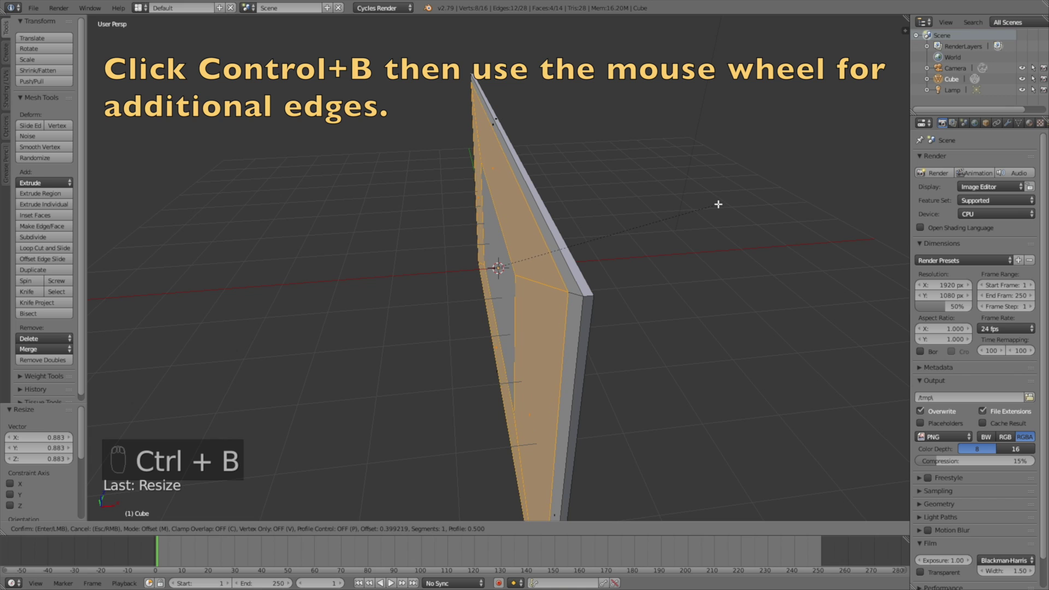
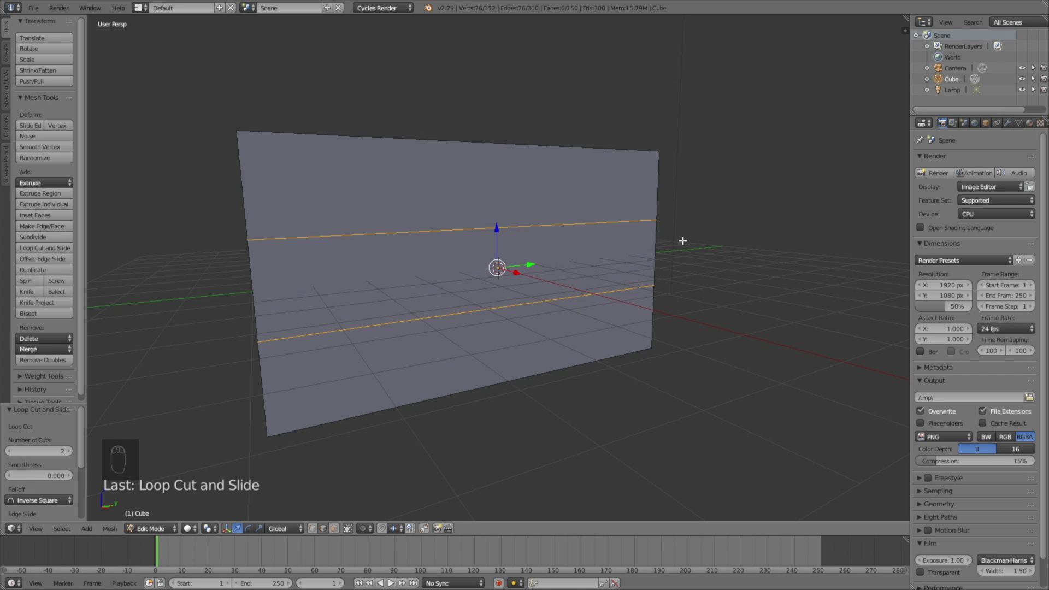
- Spread two horizontal loop cuts along Z and two vertical cuts along Y toward the panel borders
key(s)
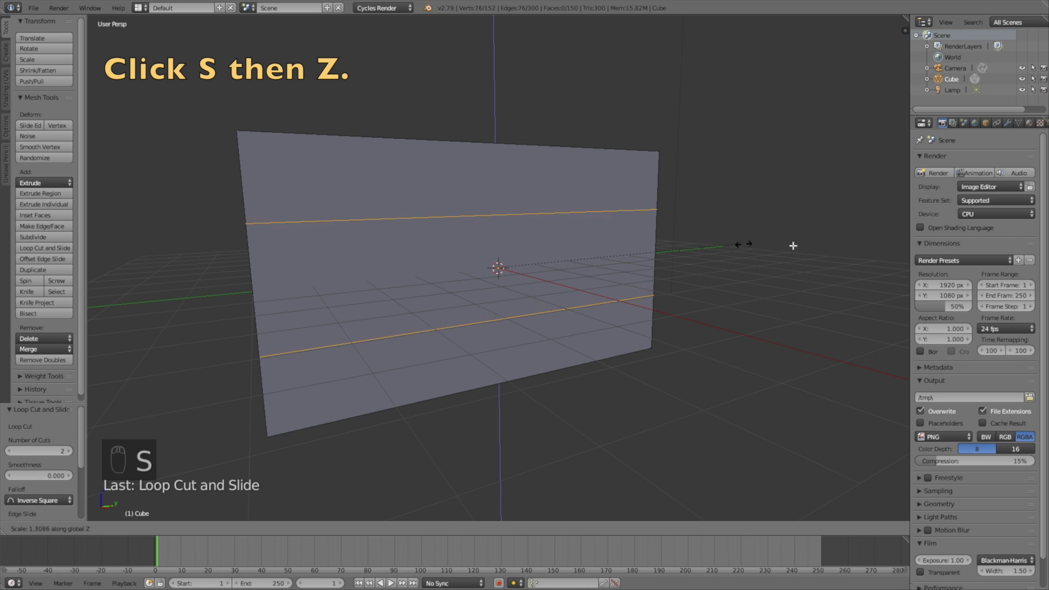
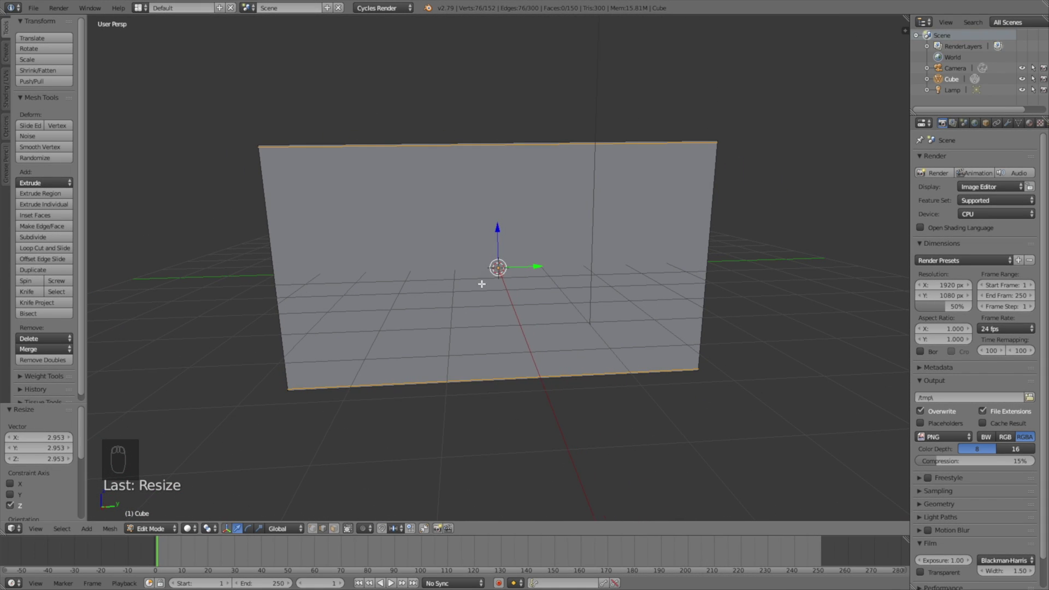
key(ctrl+r)
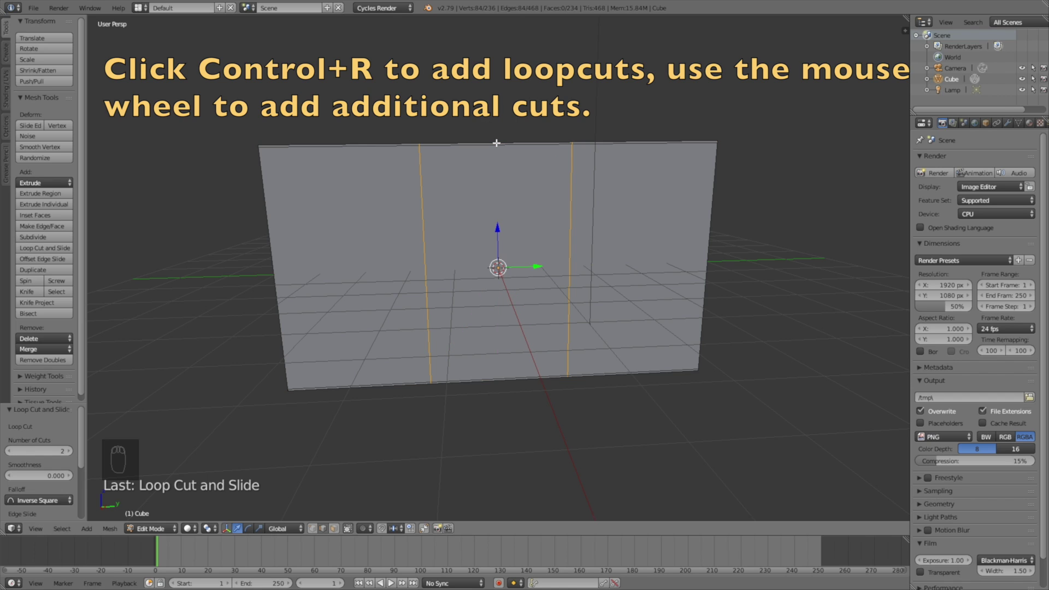
key(s)
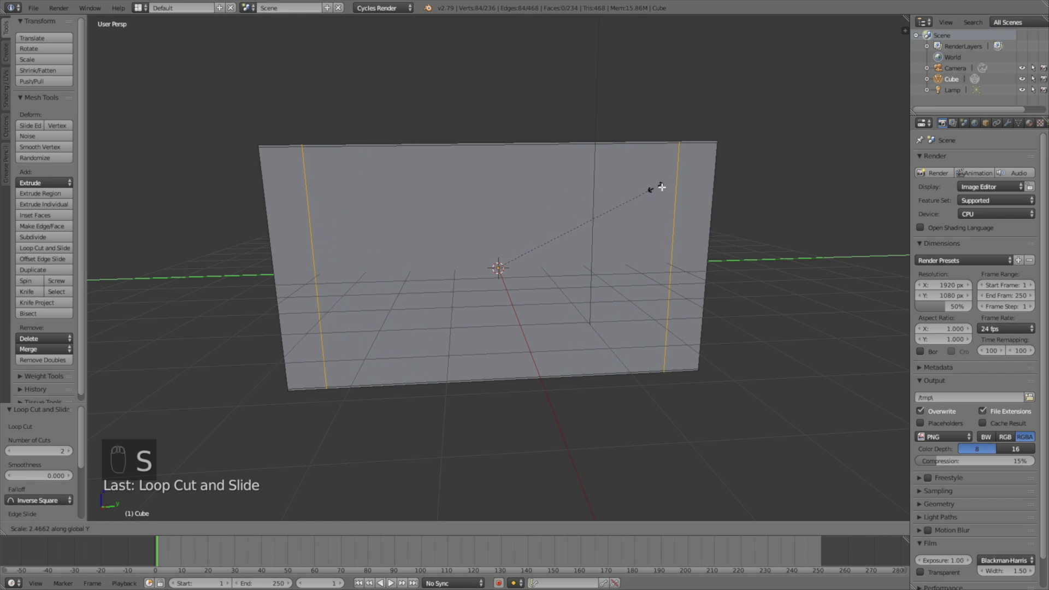
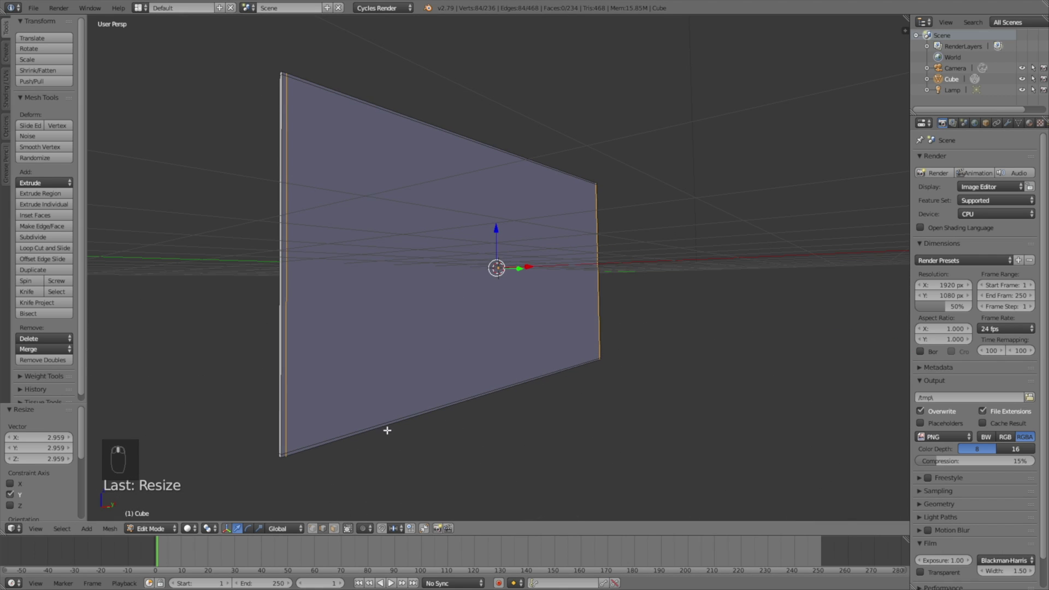
- Extrude the central screen face slightly inward and bevel the frame border
click(338, 533)
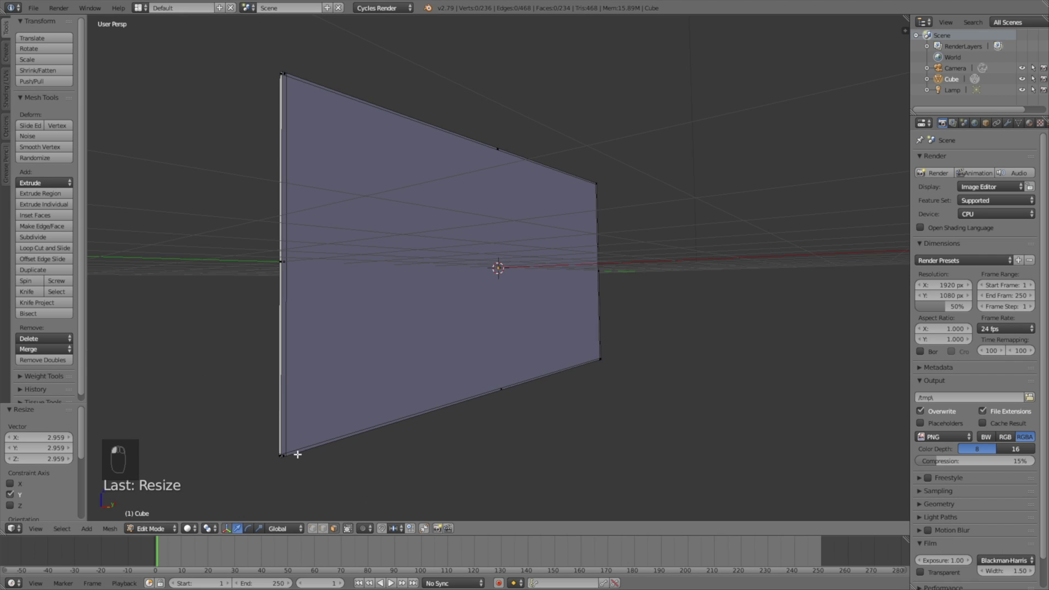
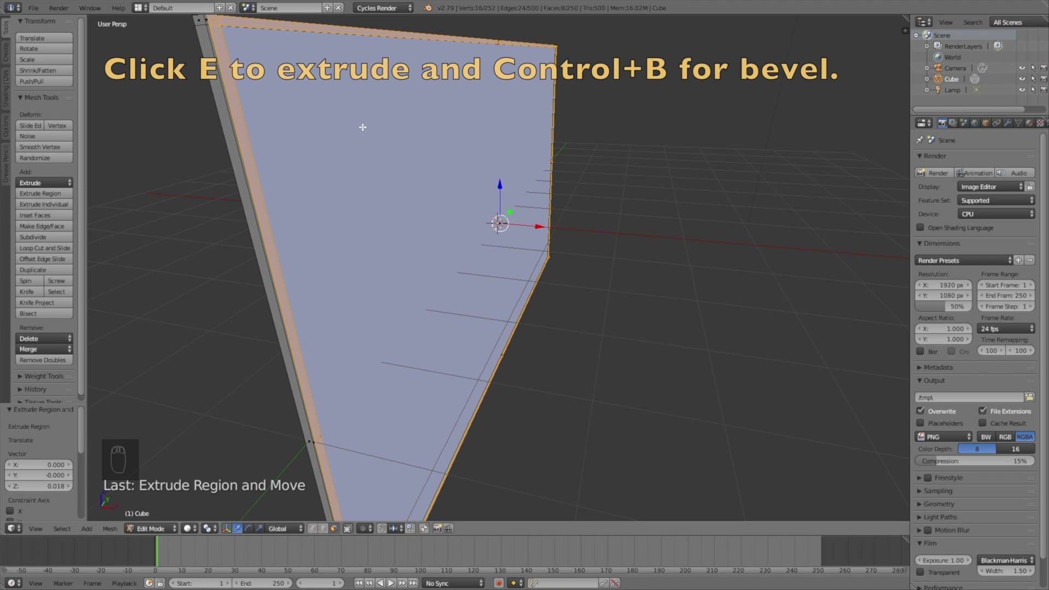
key(ctrl+b)
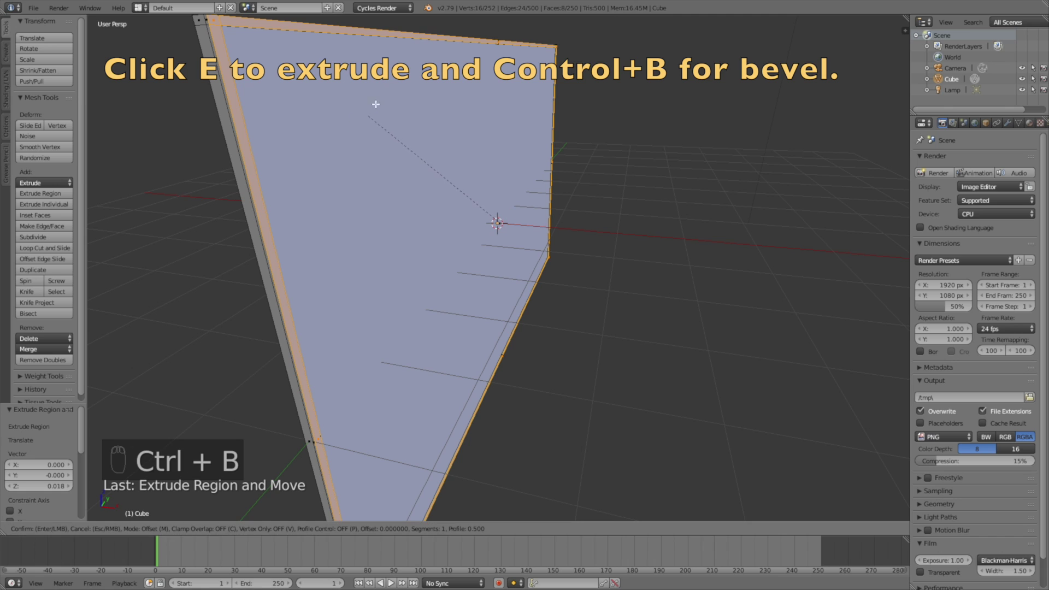
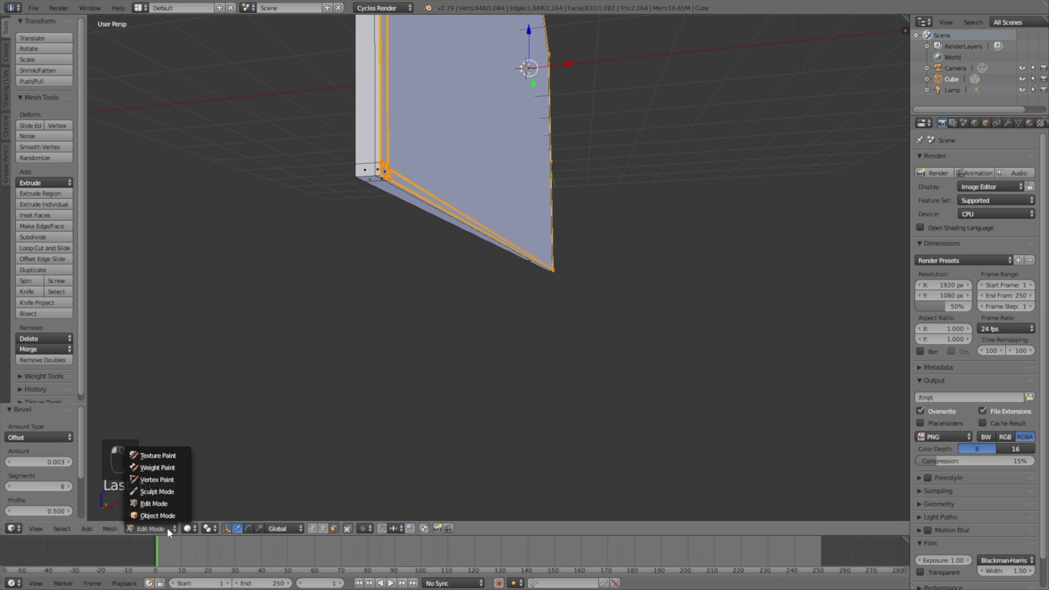
- Return the TV body to Object Mode and bring up the Add menu from below the panel
text(las)
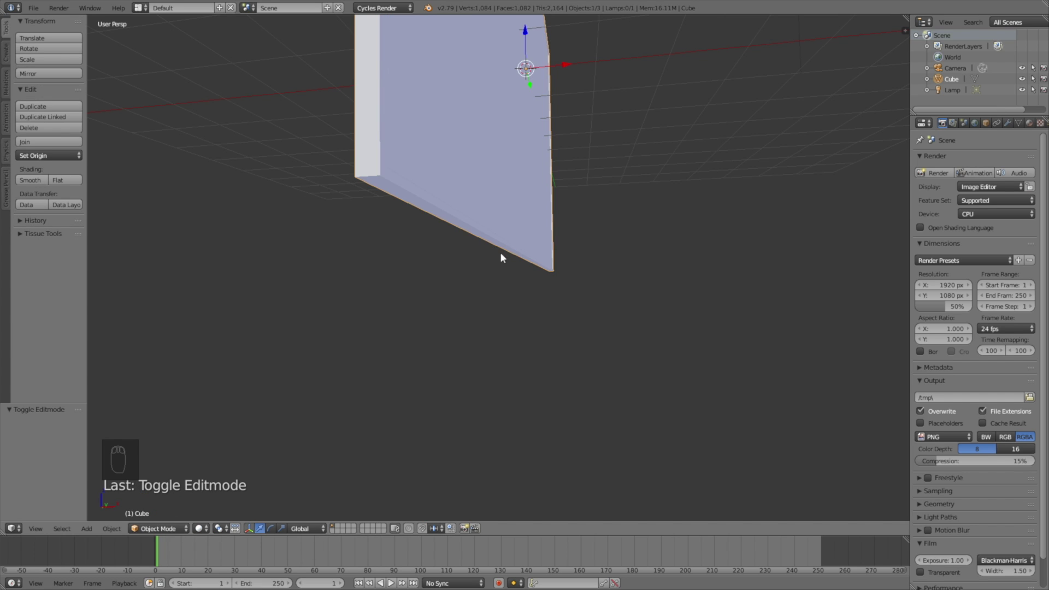
drag(511, 248, 473, 277)
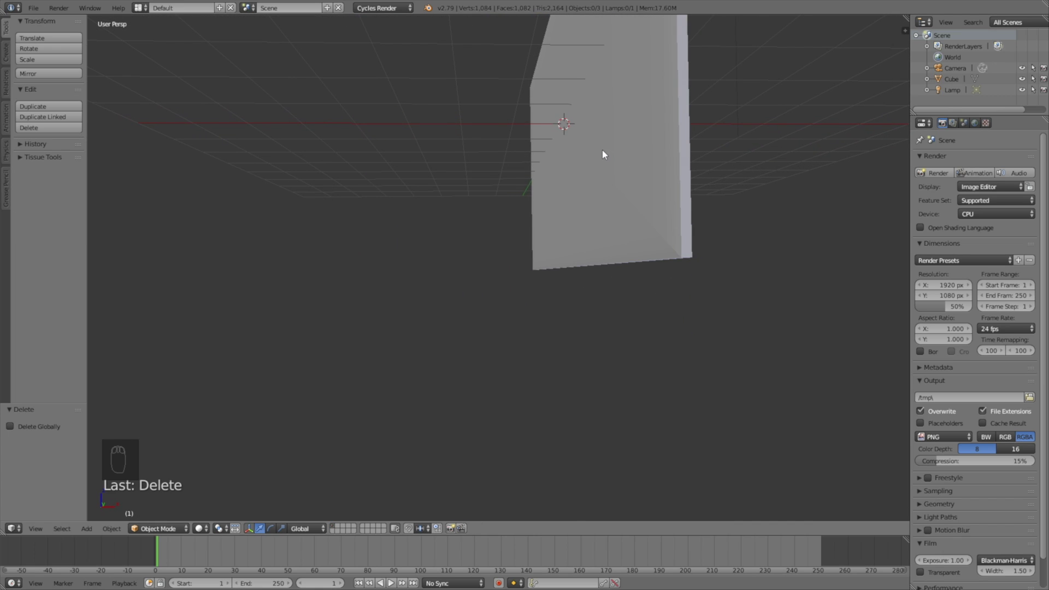
key(shift+a)
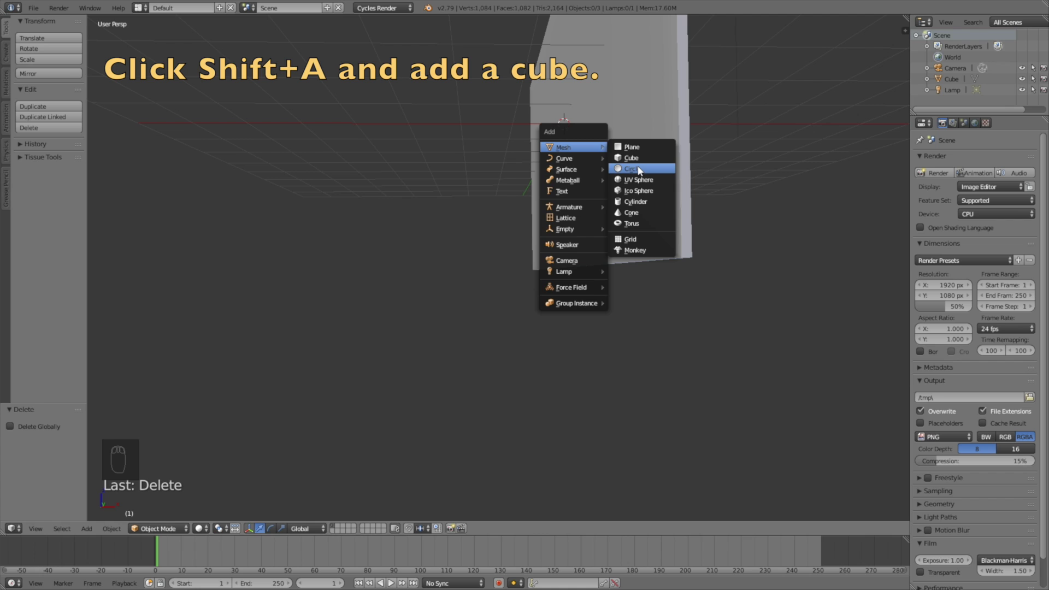
- Add a cube and scale it into a narrow upright post for the stand
key(g)
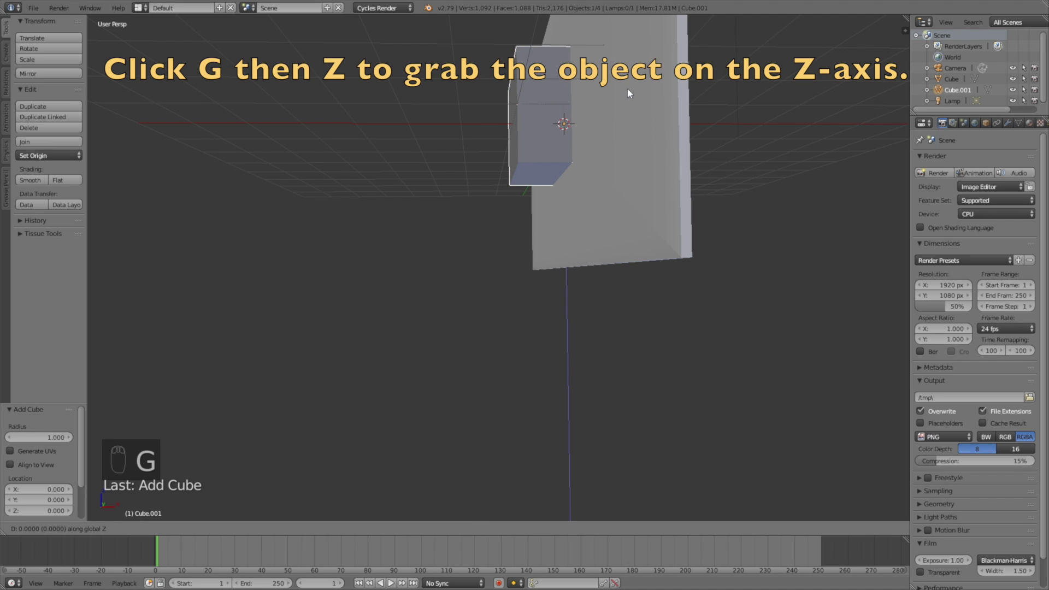
key(s)
drag(641, 224, 617, 236)
key(s)
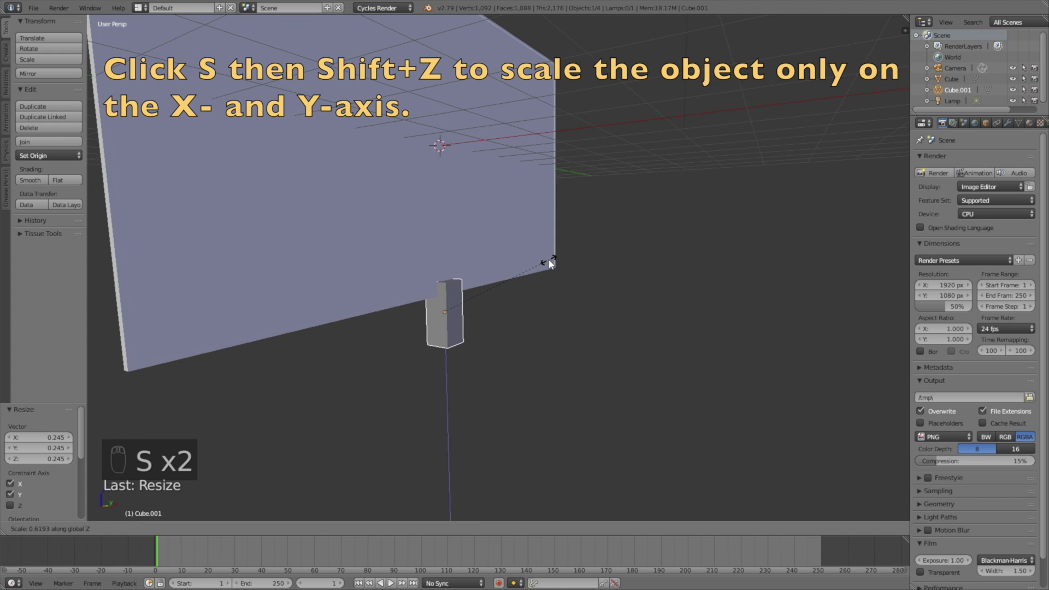
key(s)
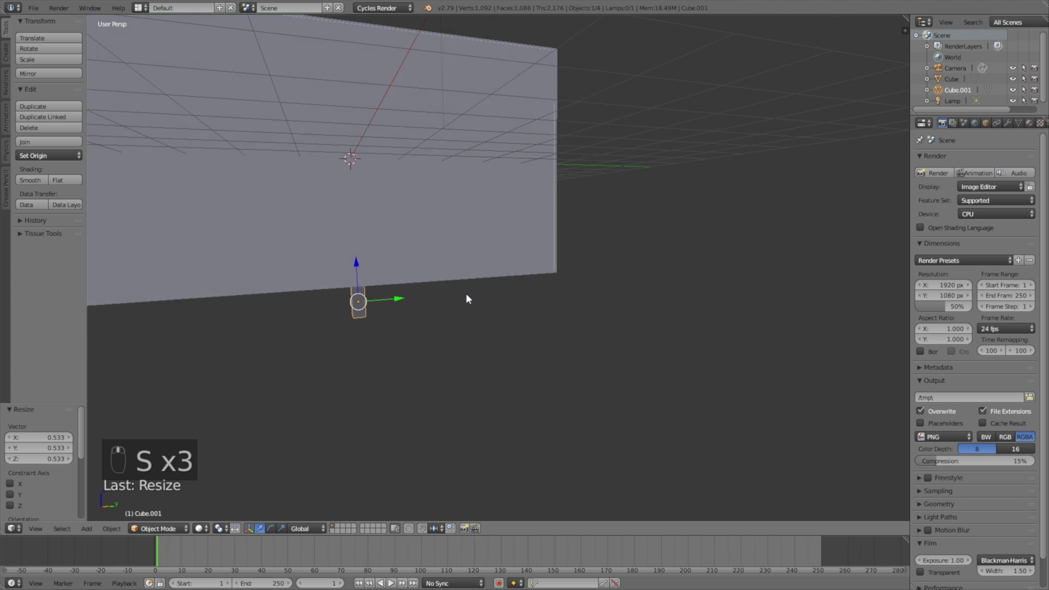
middle_click(548, 288)
- Move the post up under the TV and bevel its edges in Edit Mode
key(g)
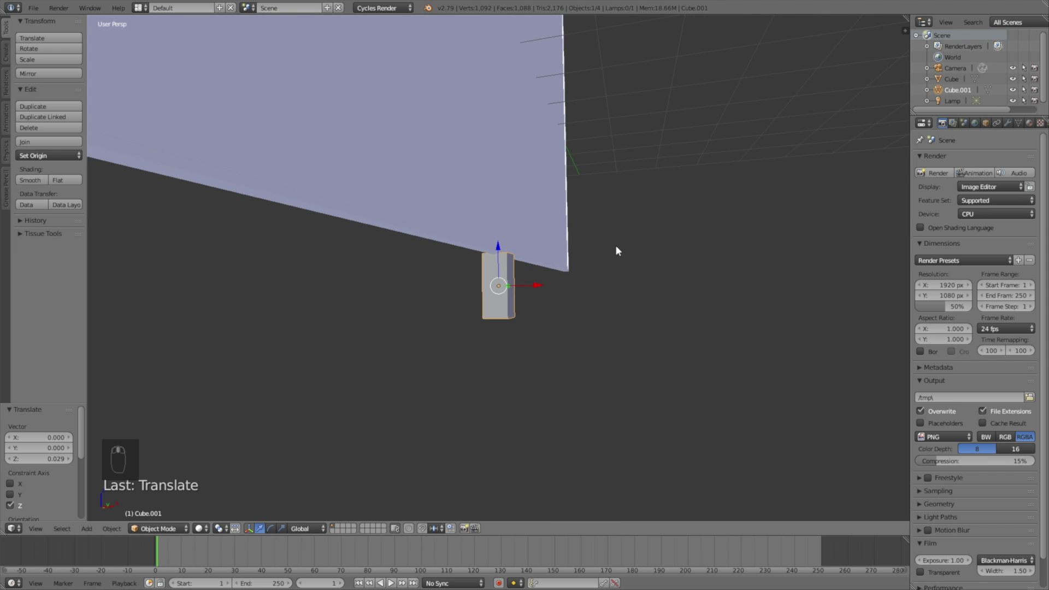
key(g)
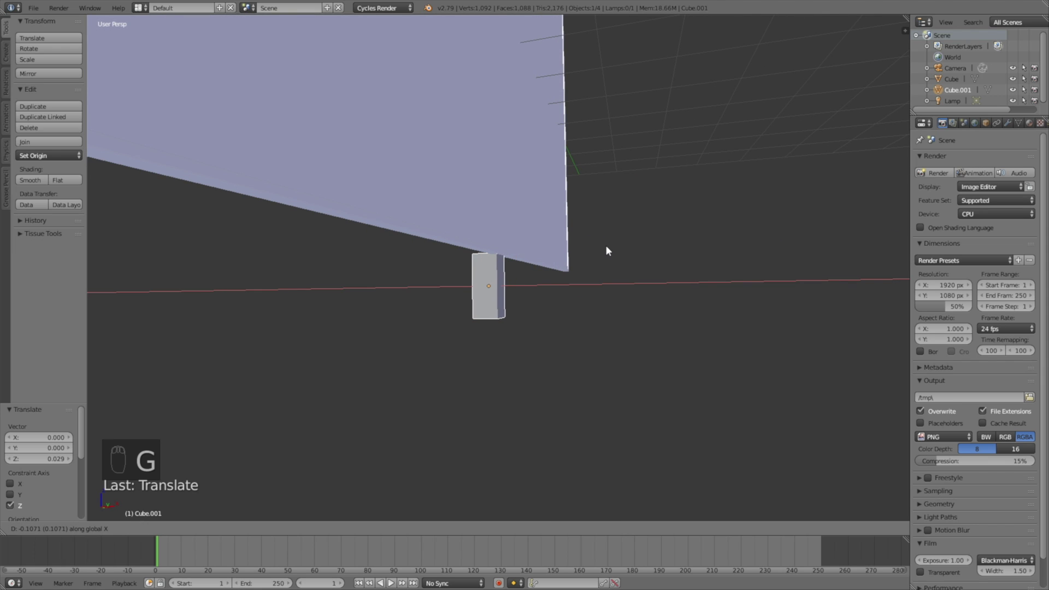
key(g)
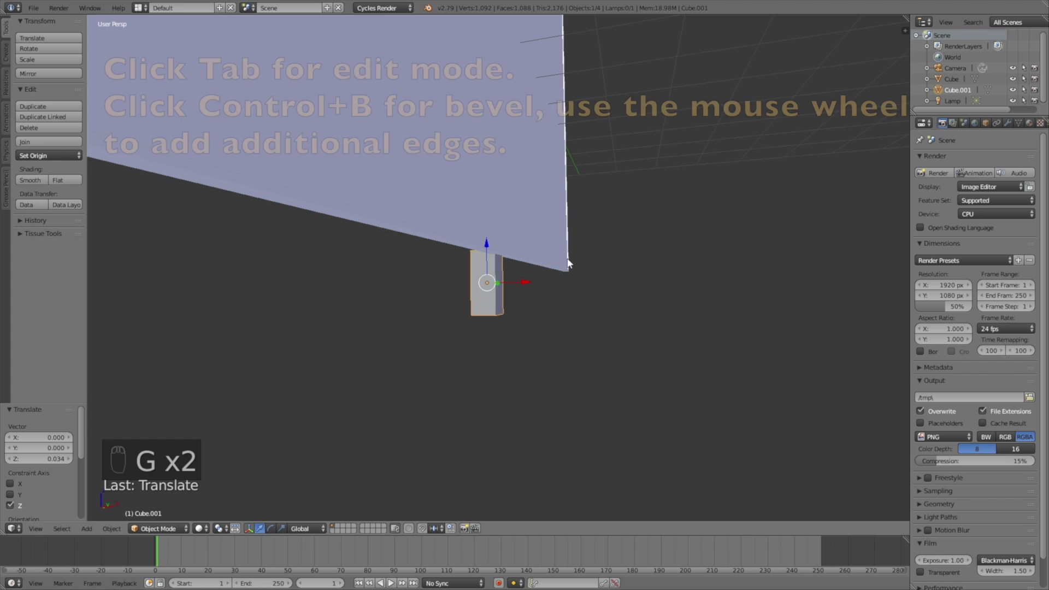
key(Tab)
key(ctrl+b)
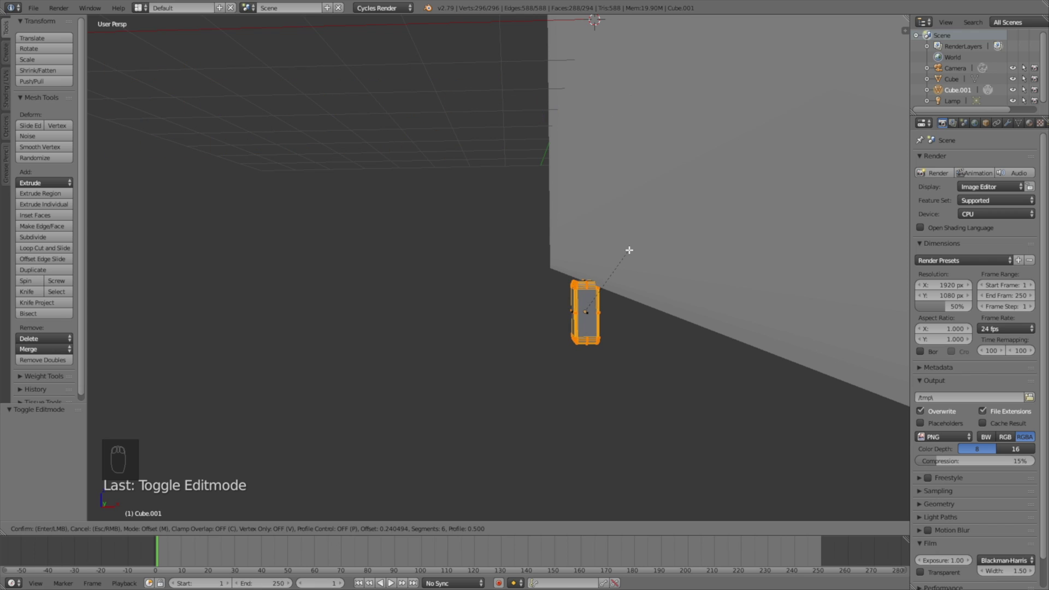
key(Tab)
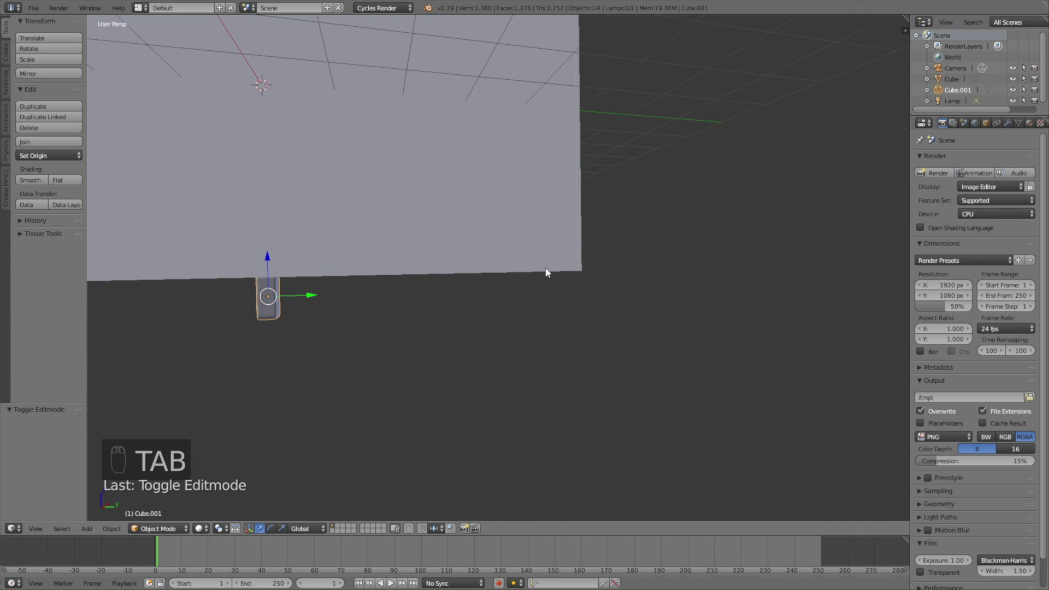
- Add a cube below the stand and flatten it vertically into a plate
drag(451, 261, 331, 304)
key(shift+a)
drag(401, 284, 429, 160)
key(g)
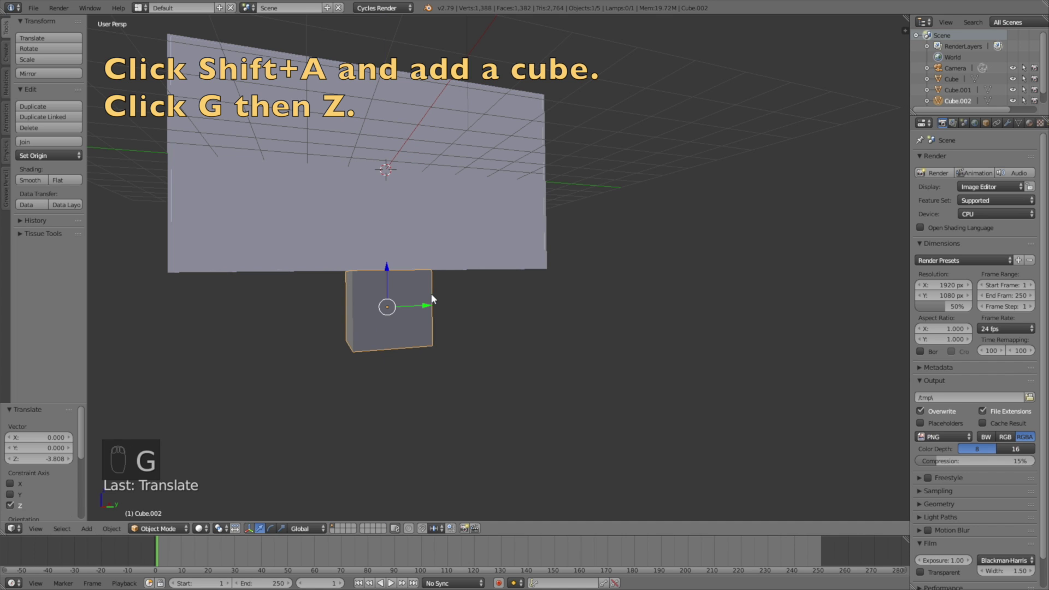
key(s)
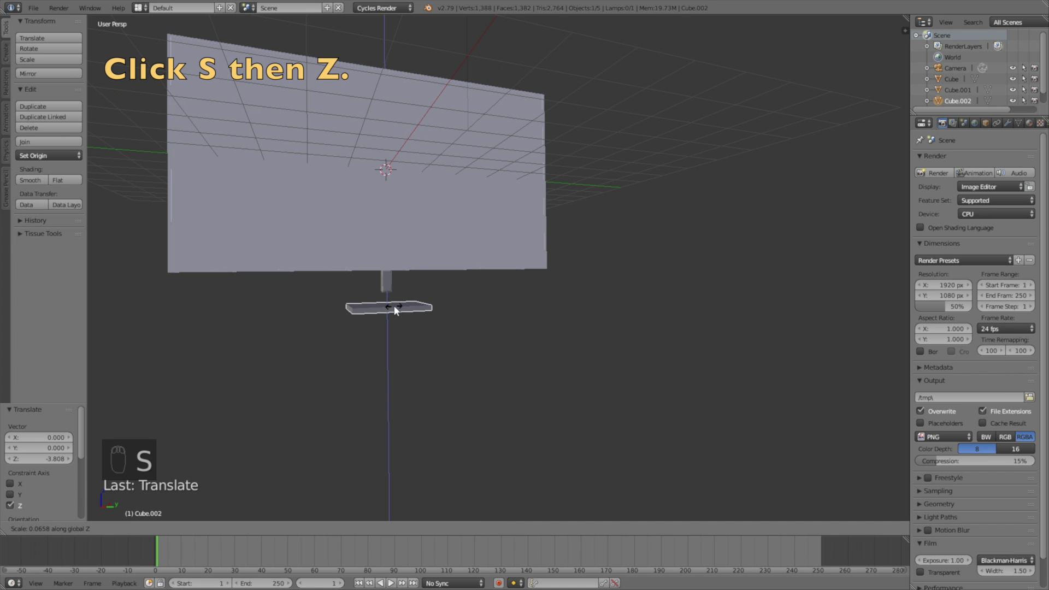
- Stretch the plate along X and Y into a wide base, bevel its edges, and save the scene
key(s)
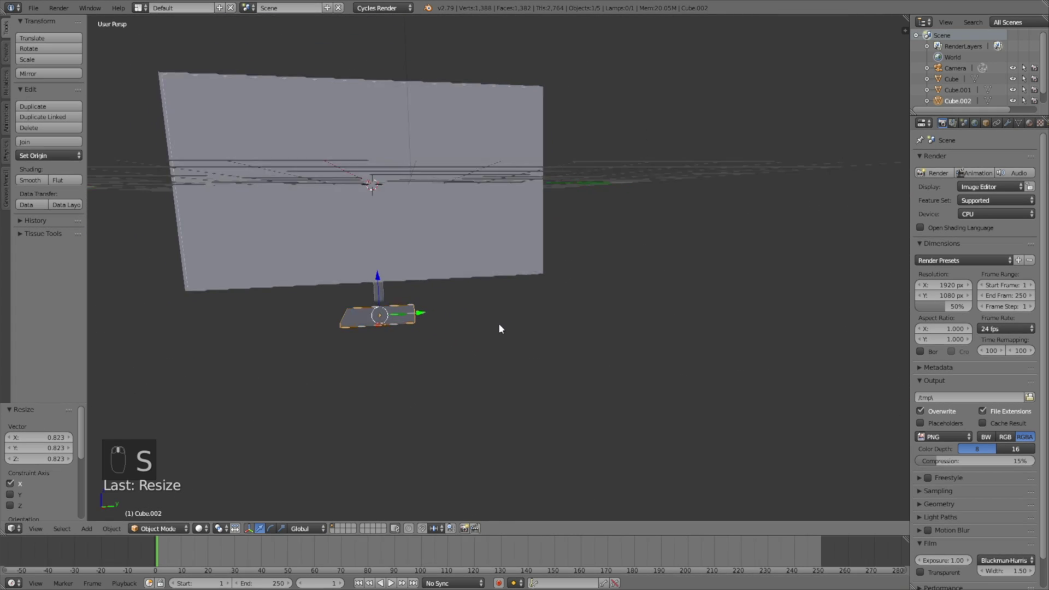
key(g)
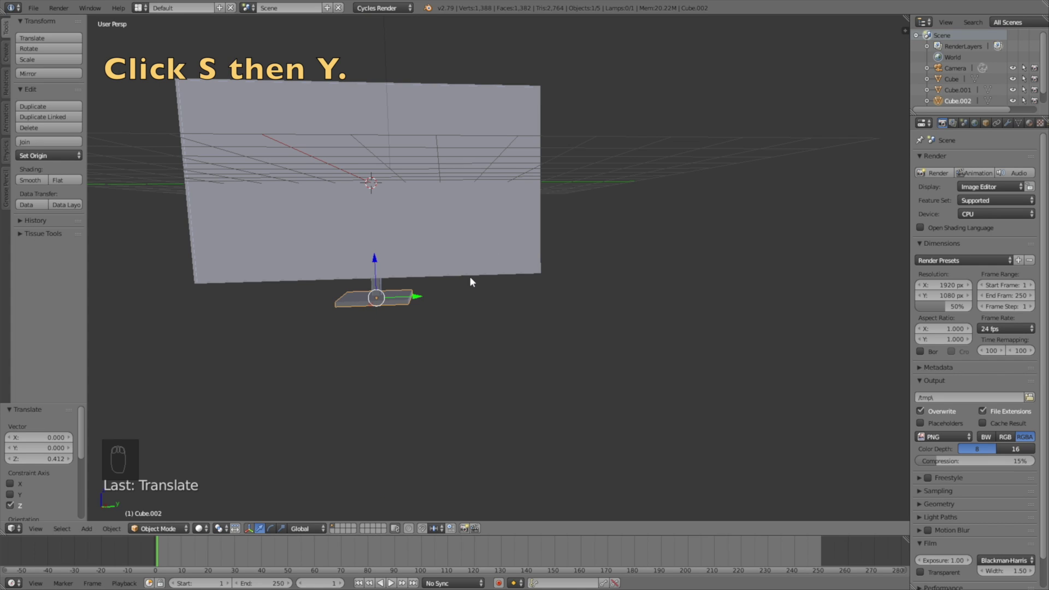
key(s)
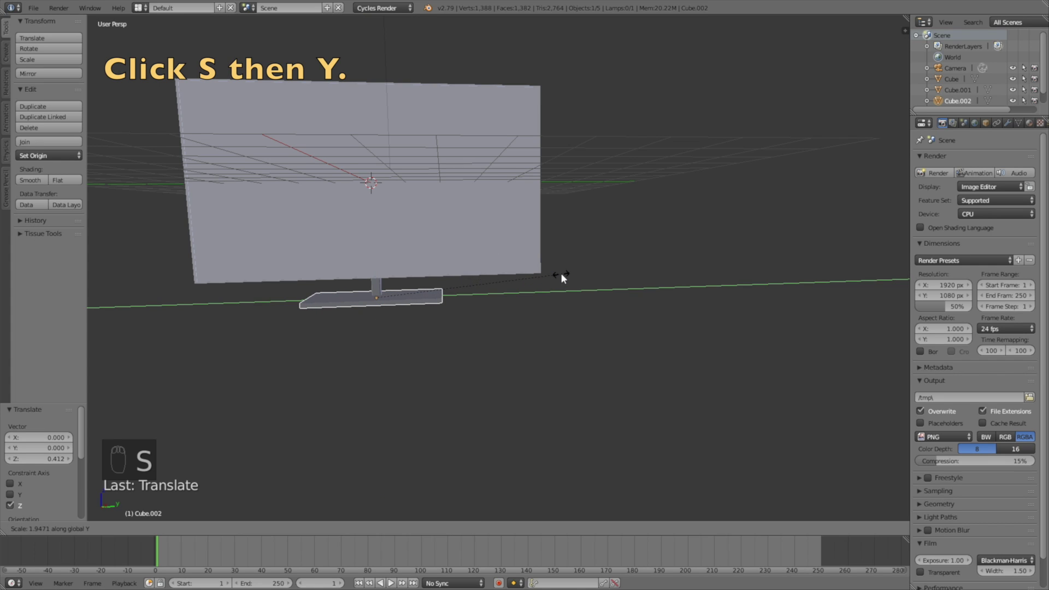
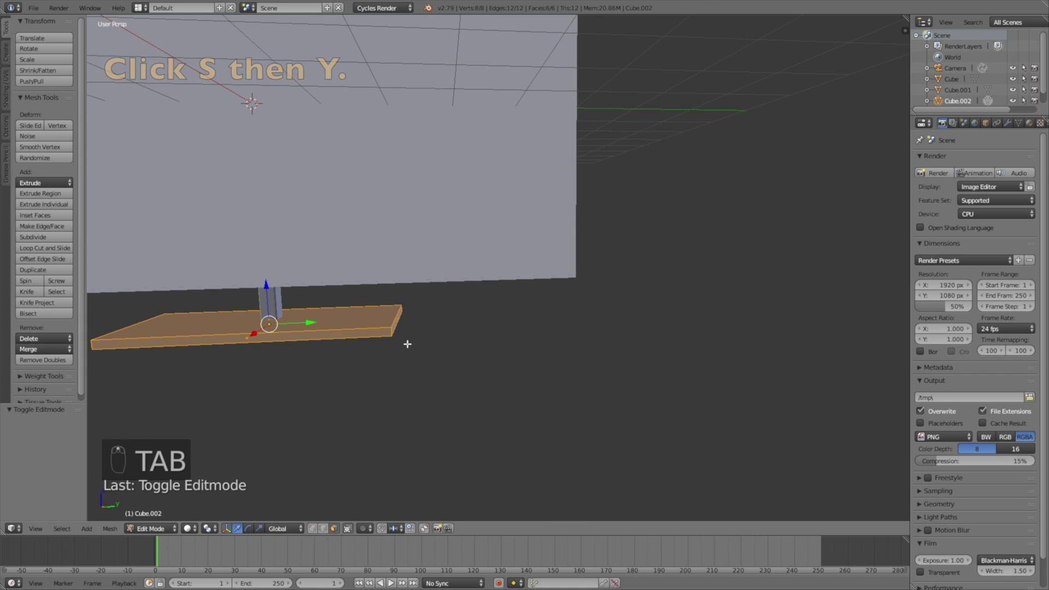
key(ctrl+b)
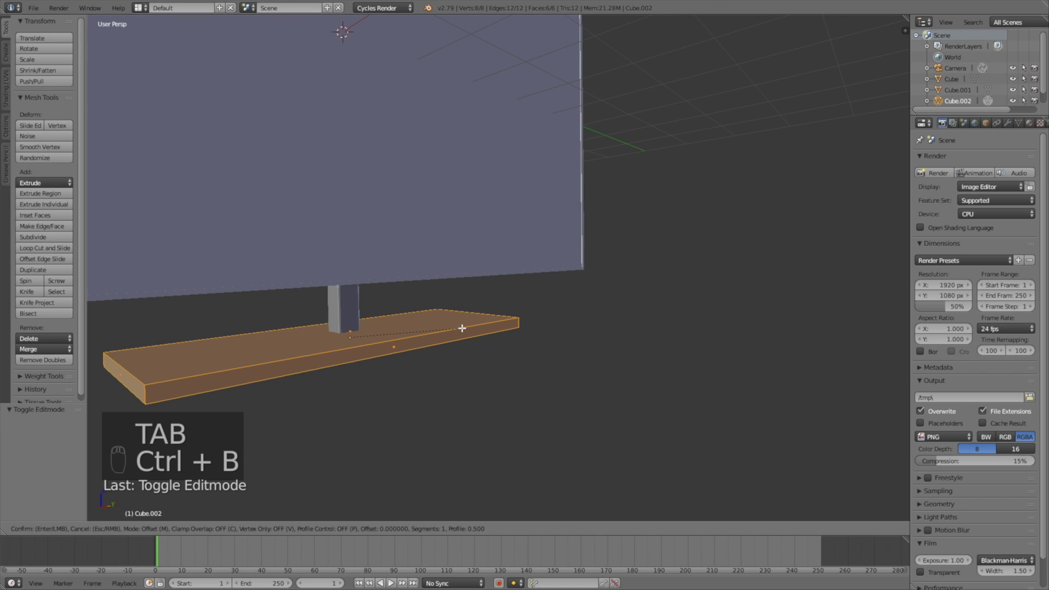
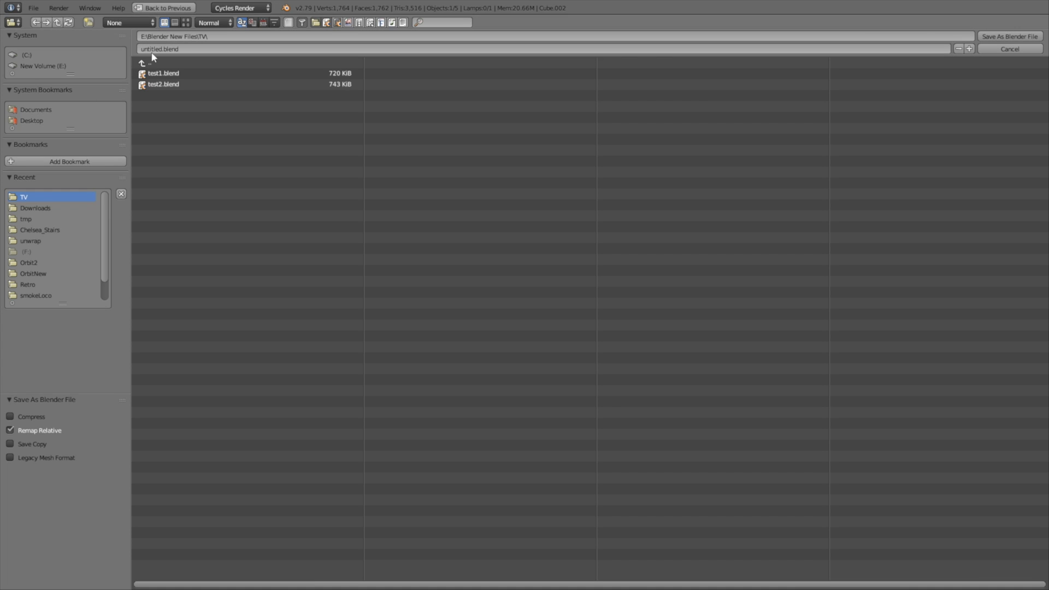
key(Return)
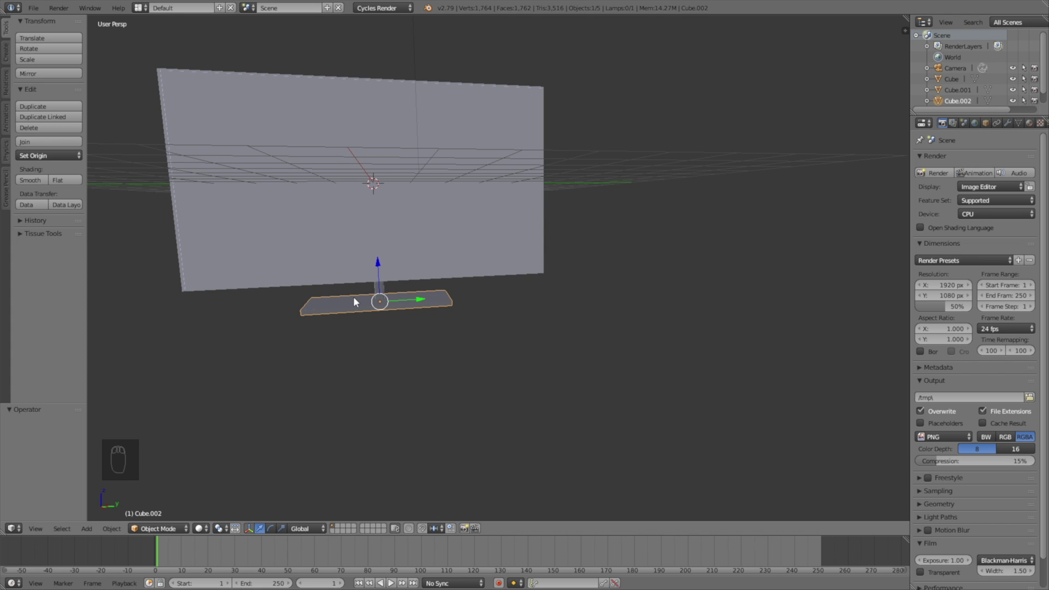
- Add a cube below the base, flatten it, and stretch it along X and Y into a broad table top
drag(384, 300, 456, 322)
key(shift+a)
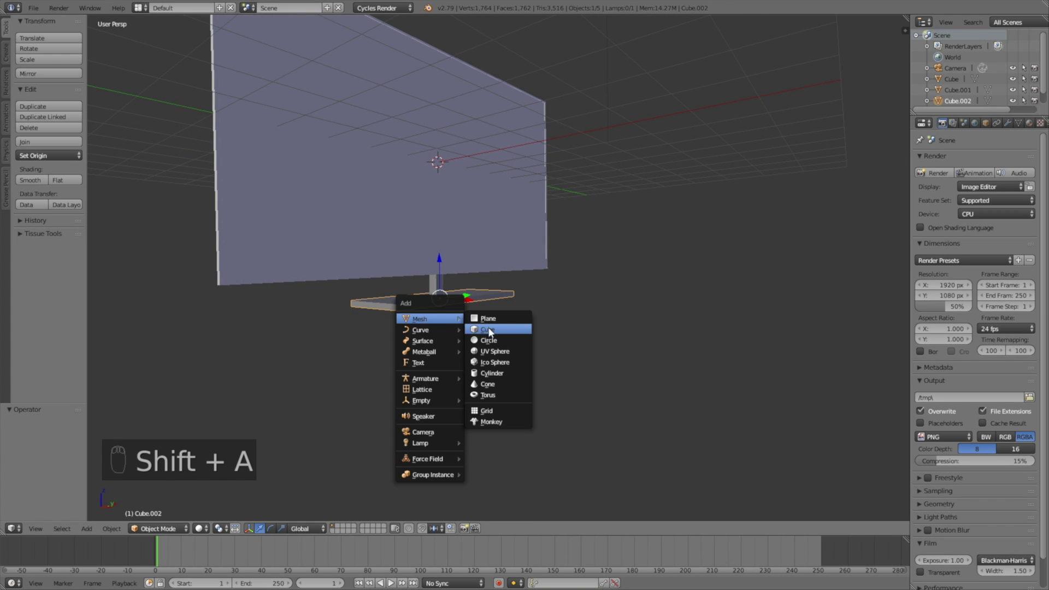
key(g)
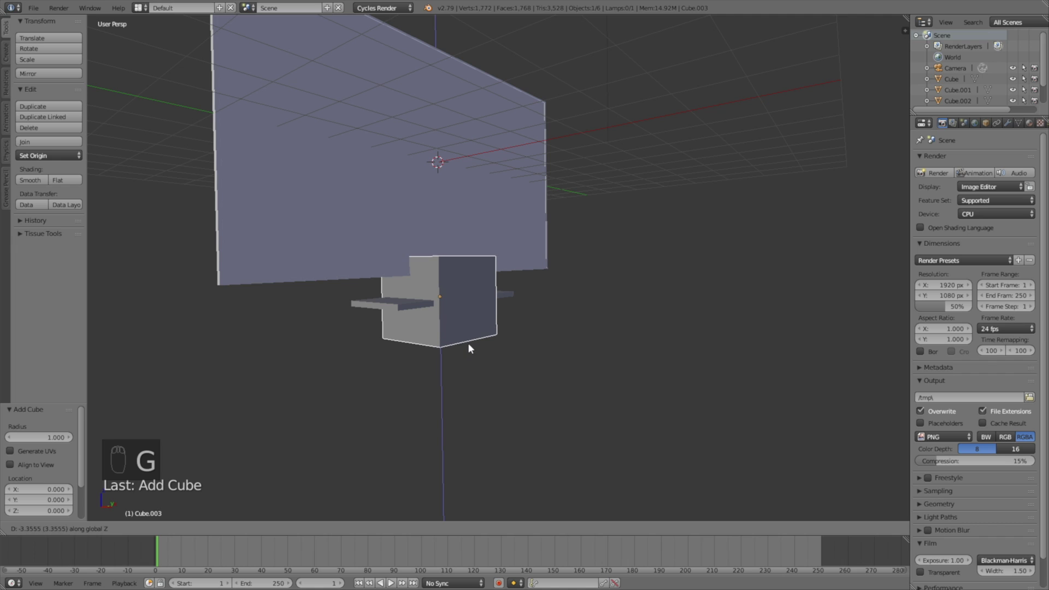
key(s)
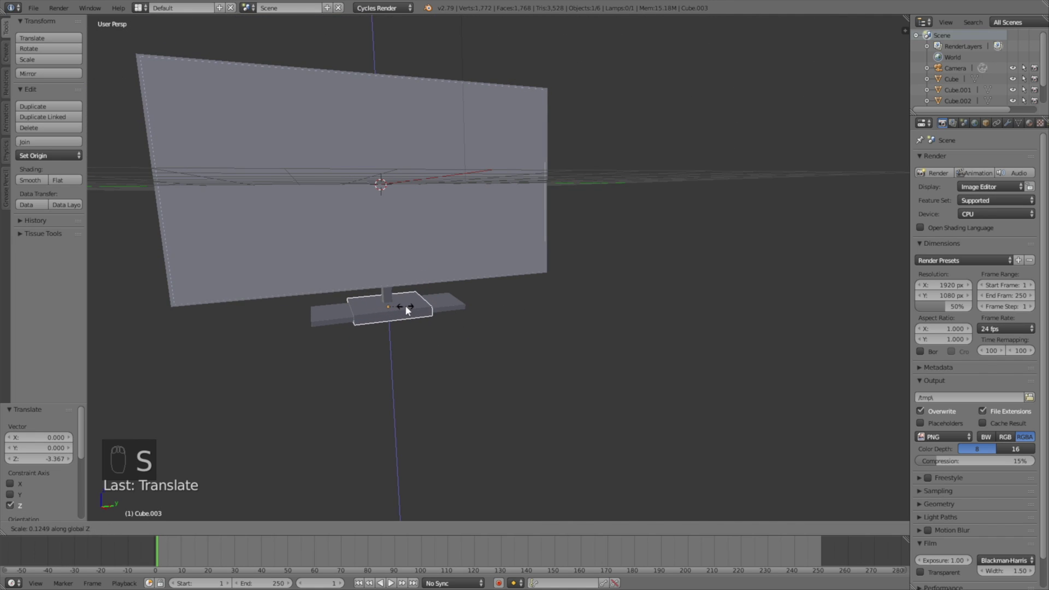
key(g)
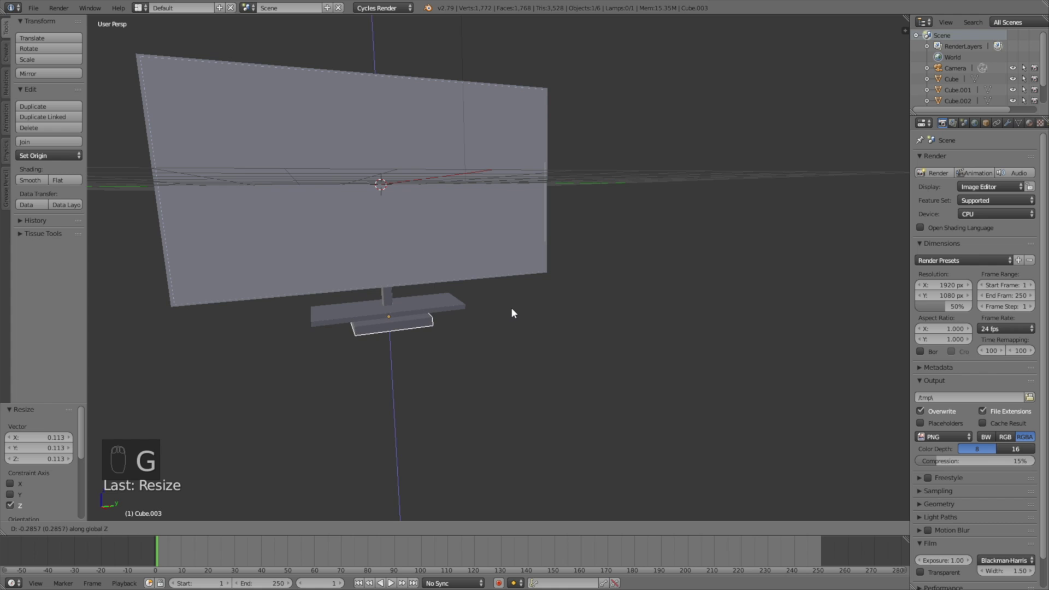
drag(536, 321, 572, 318)
key(s)
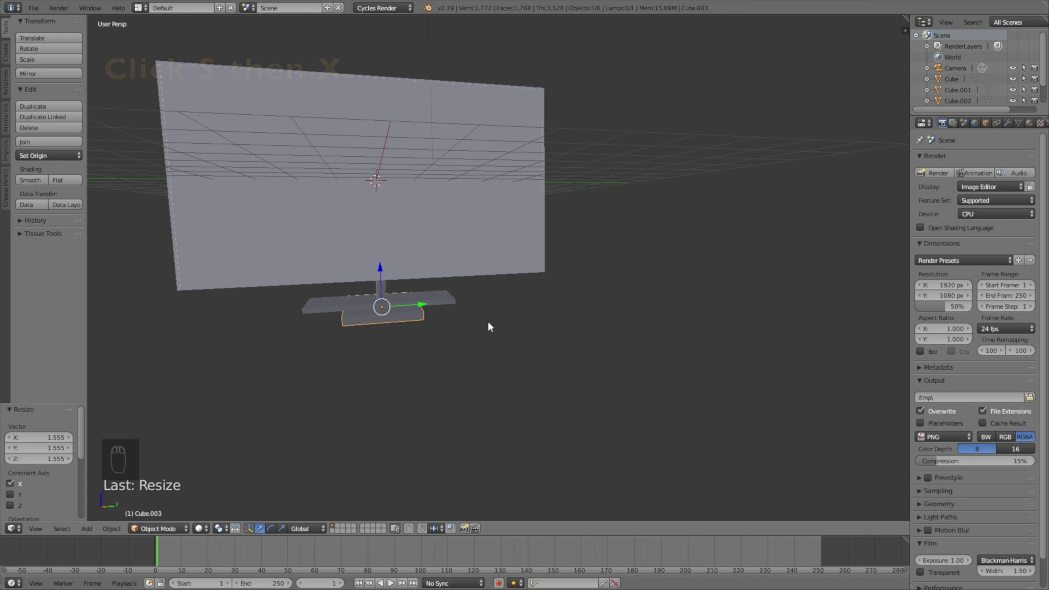
key(s)
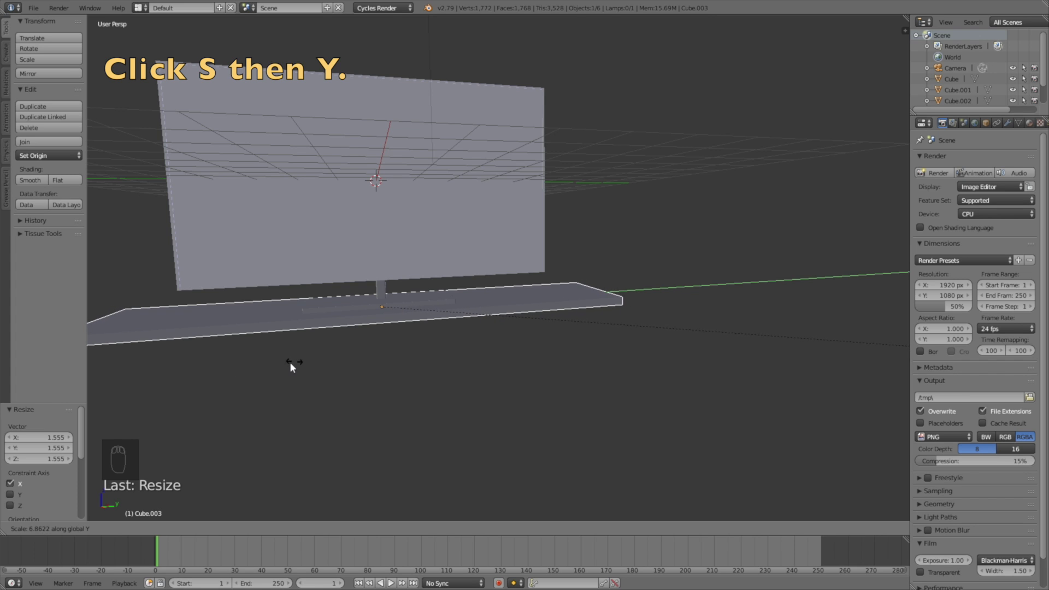
drag(397, 344, 443, 340)
click(445, 341)
- Thin the base along Z, tuck the table top up under it, then duplicate the top straight down as a second tier
drag(447, 340, 425, 339)
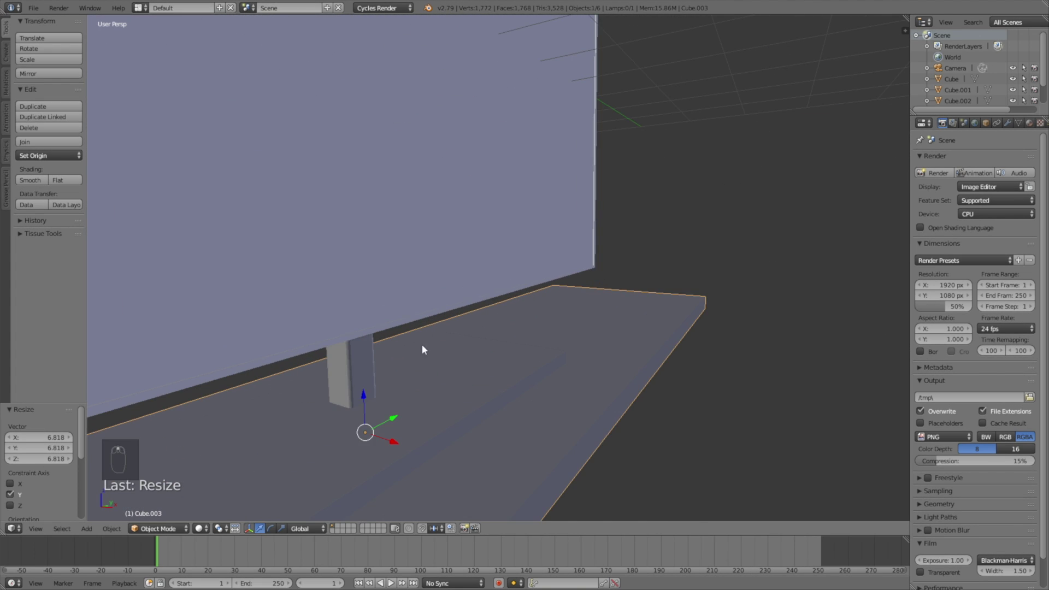
key(s)
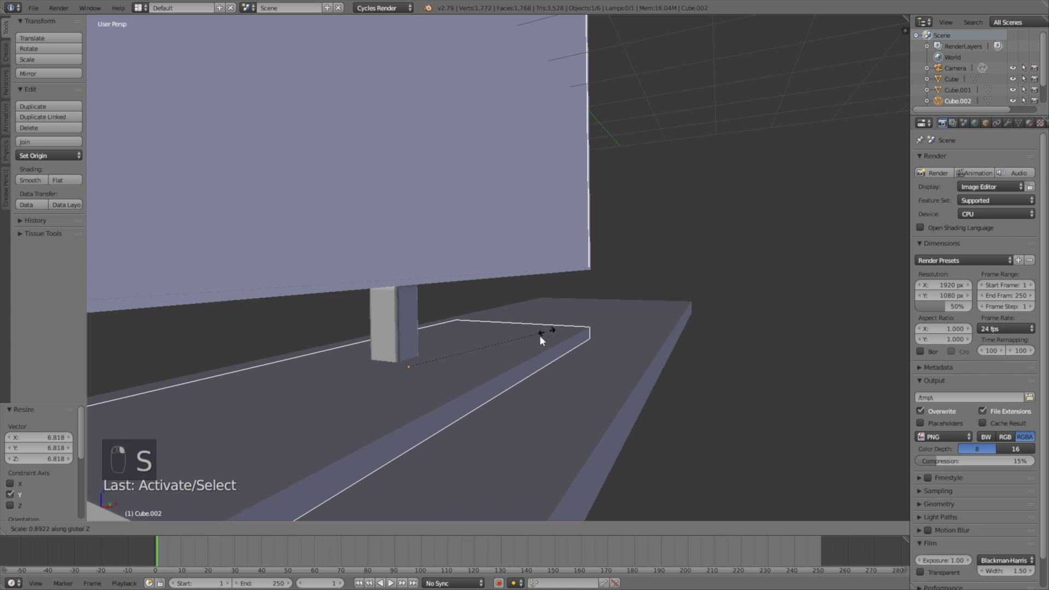
click(538, 367)
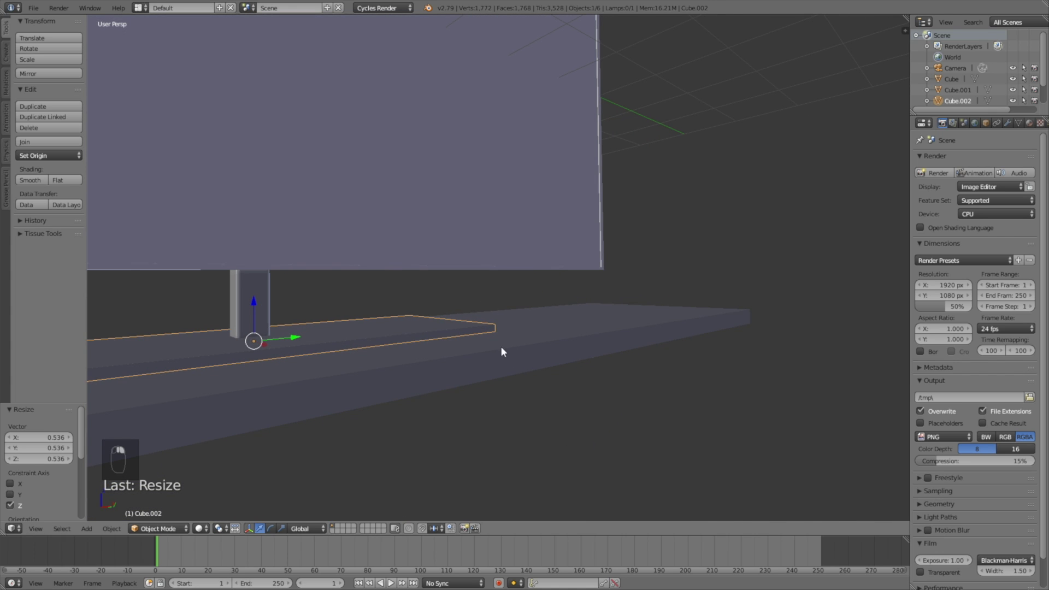
drag(668, 328, 474, 350)
key(g)
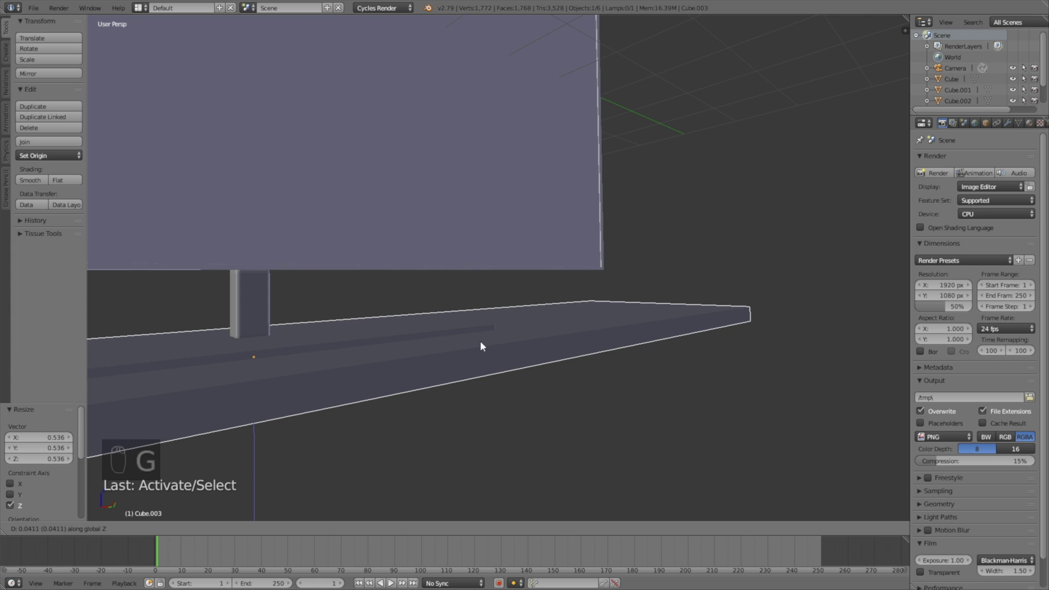
drag(489, 352, 455, 350)
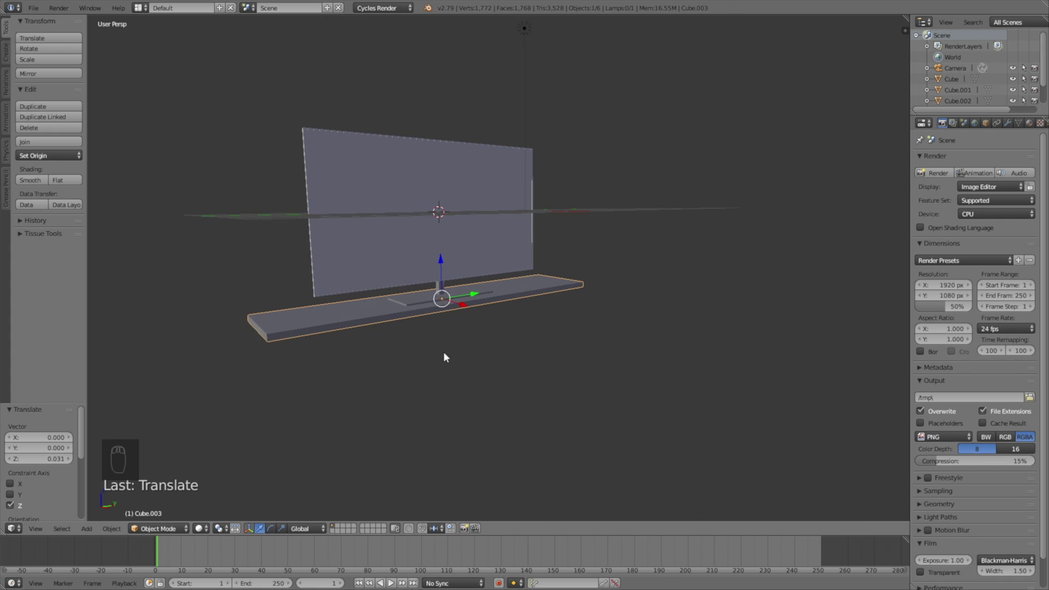
drag(450, 356, 485, 306)
key(shift+d)
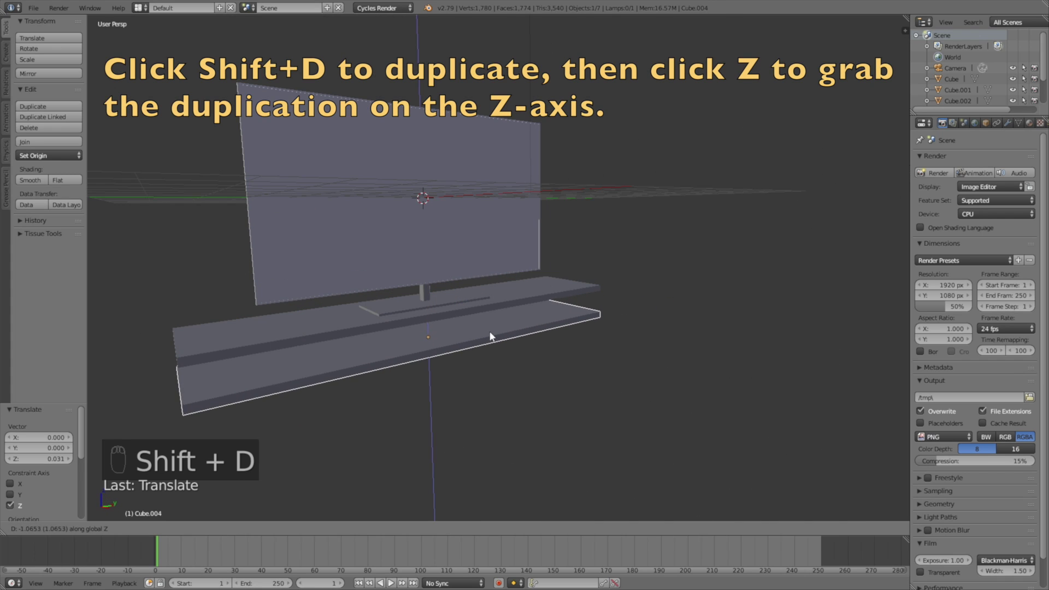
middle_click(482, 340)
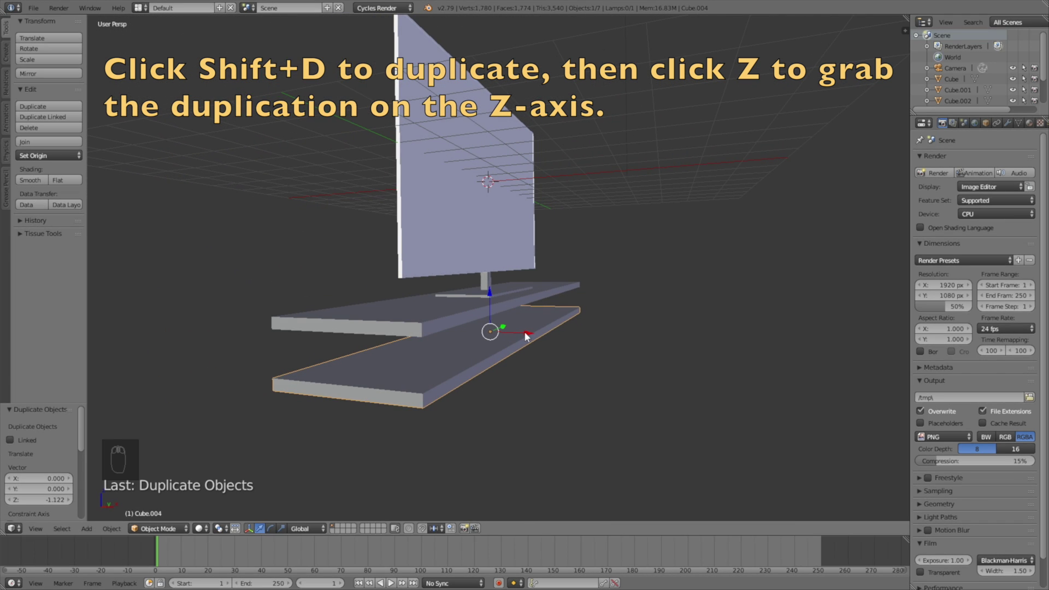
- Add a cylinder, shrink it thin, and move it down under the top shelf
key(shift+a)
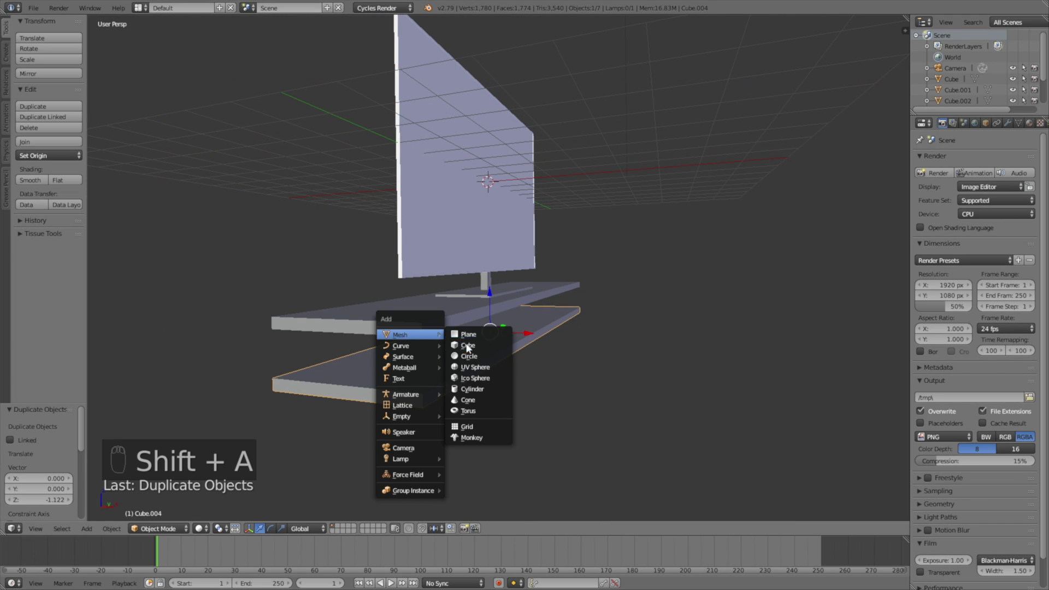
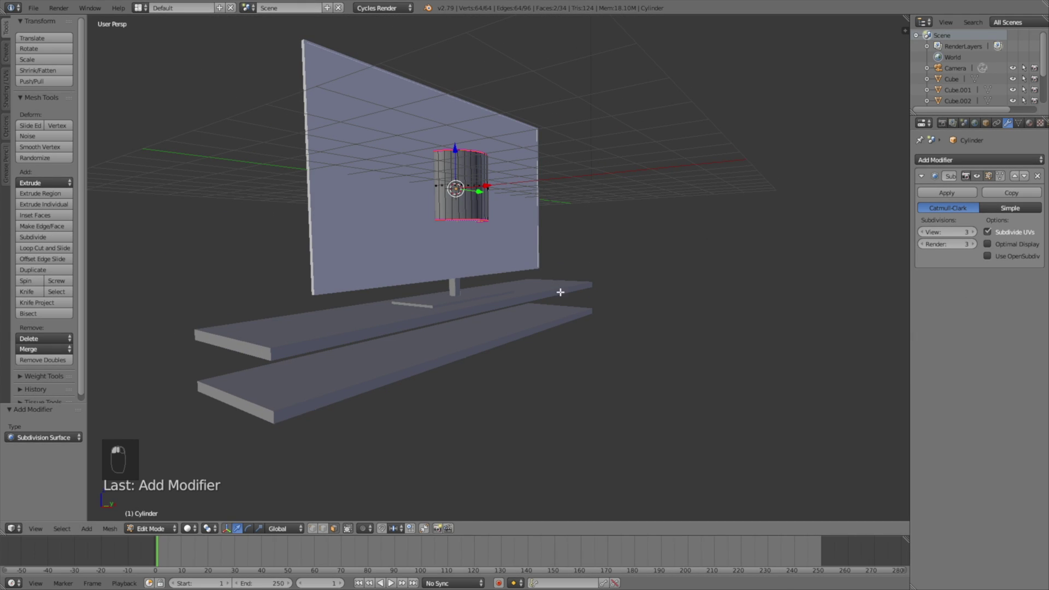
key(s)
drag(567, 190, 496, 213)
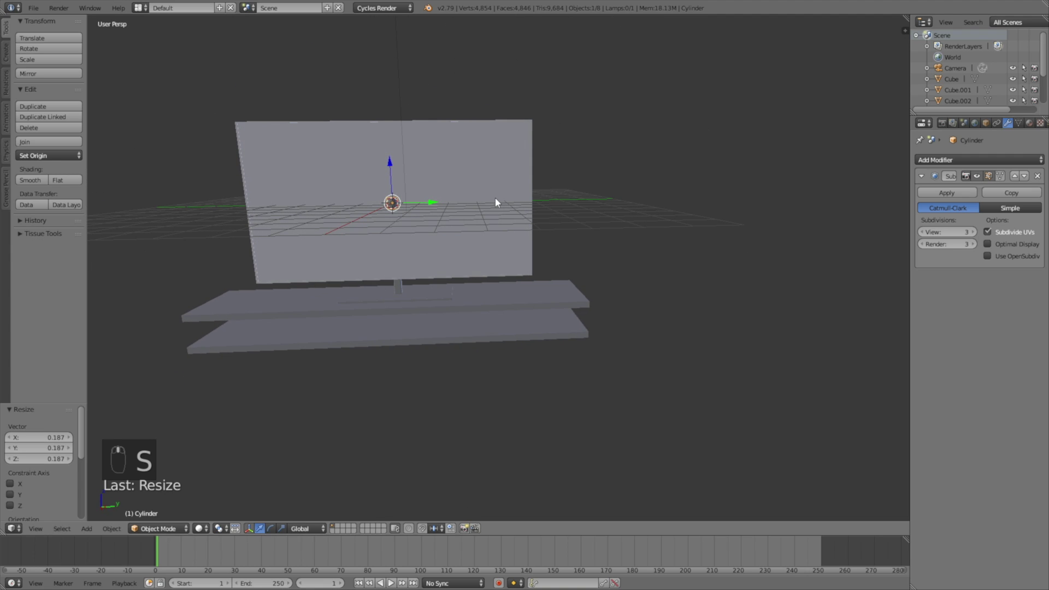
key(g)
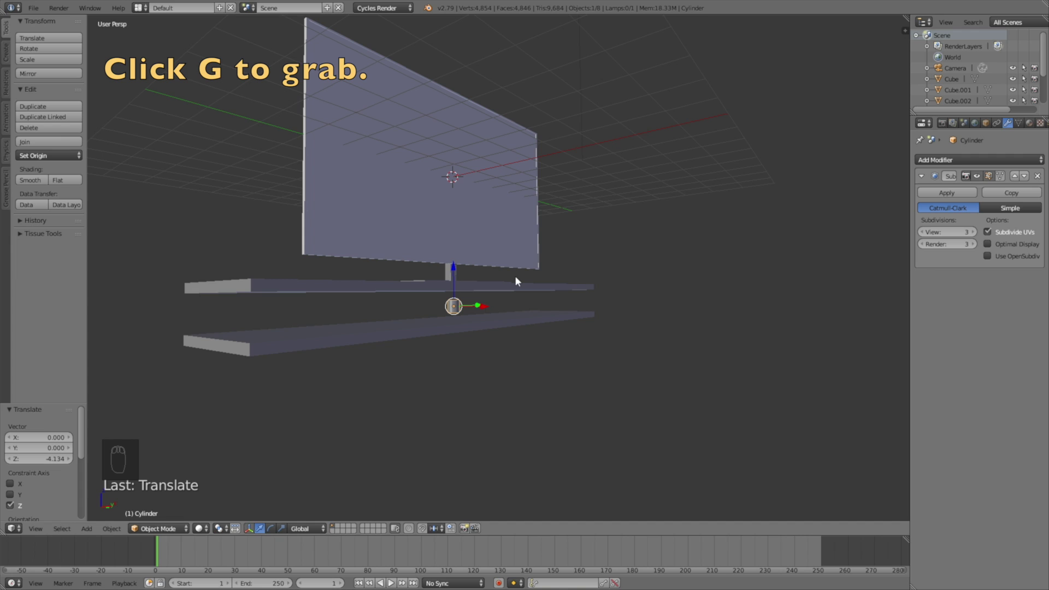
key(g)
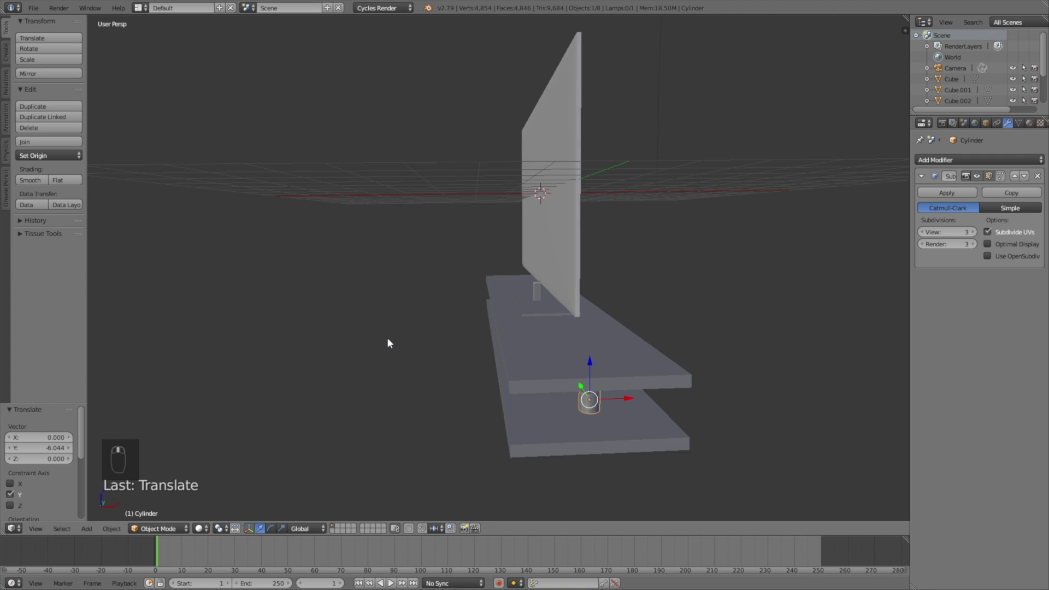
- Slide the cylinder into the shelf's left corner and scale it vertically into a leg
key(g)
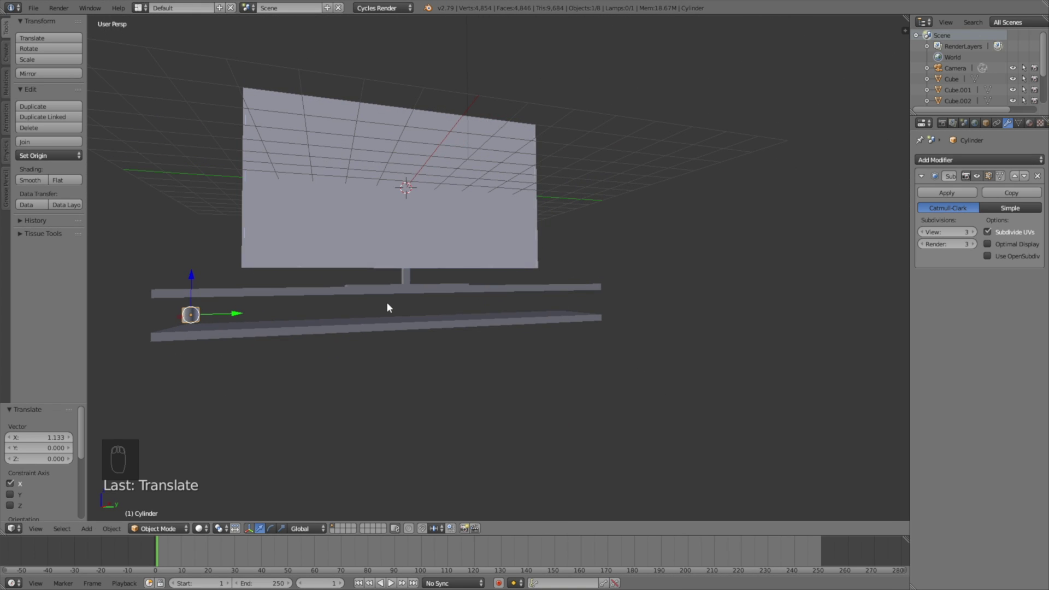
key(g)
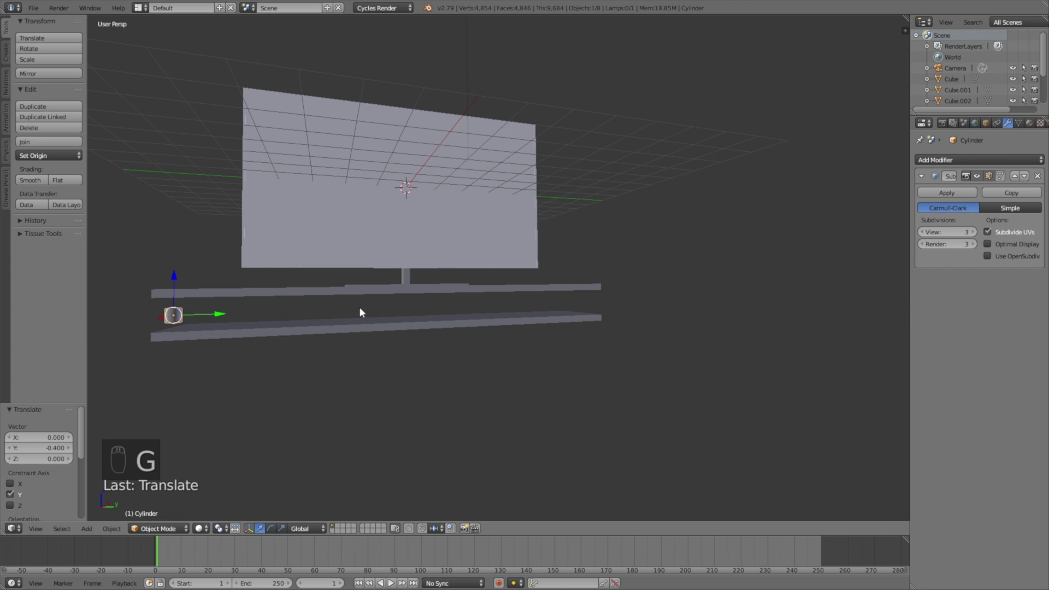
key(s)
drag(437, 385, 437, 369)
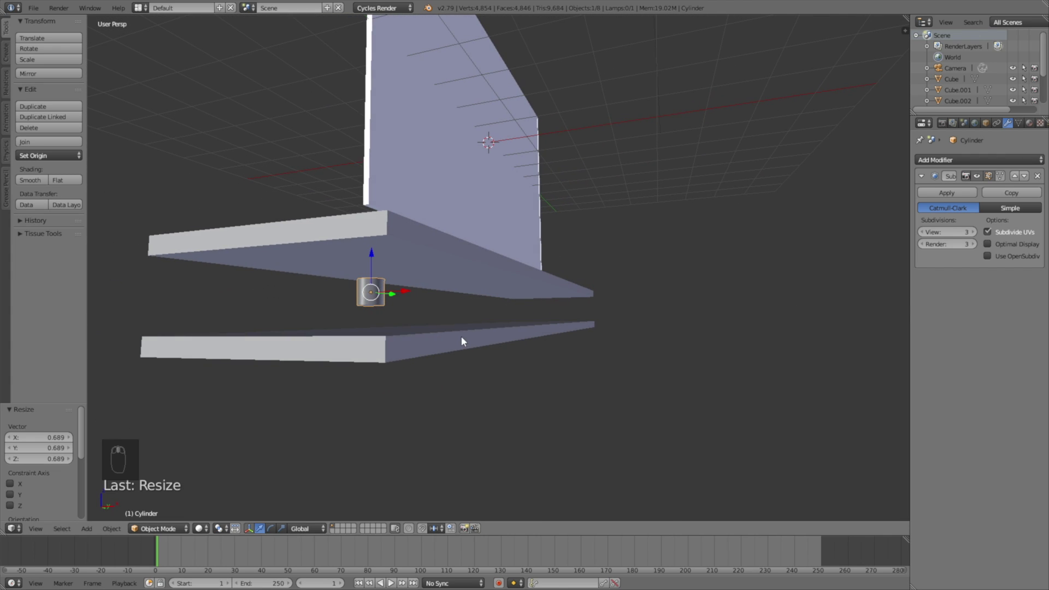
key(g)
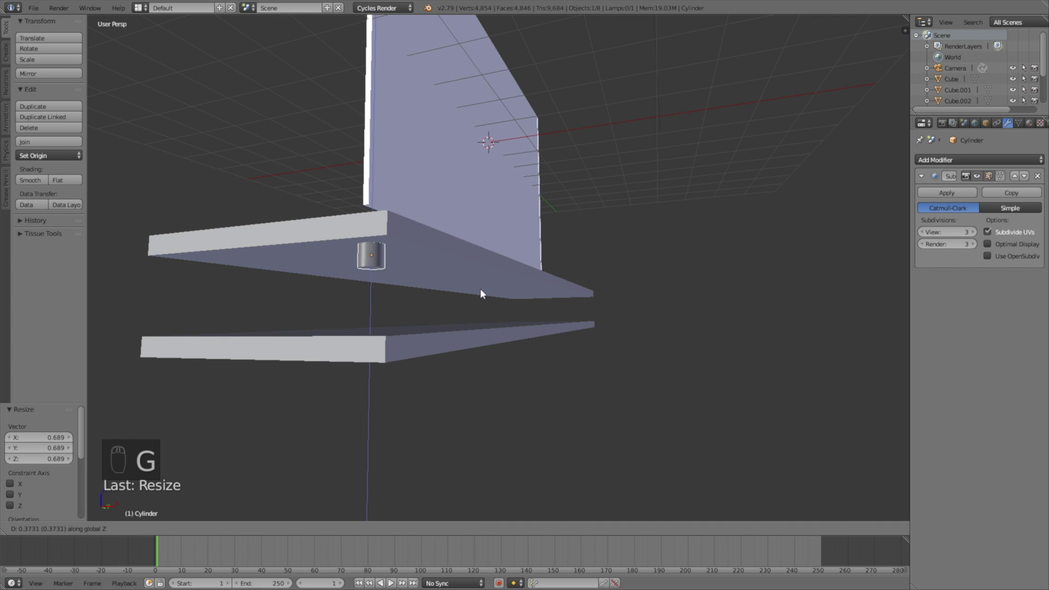
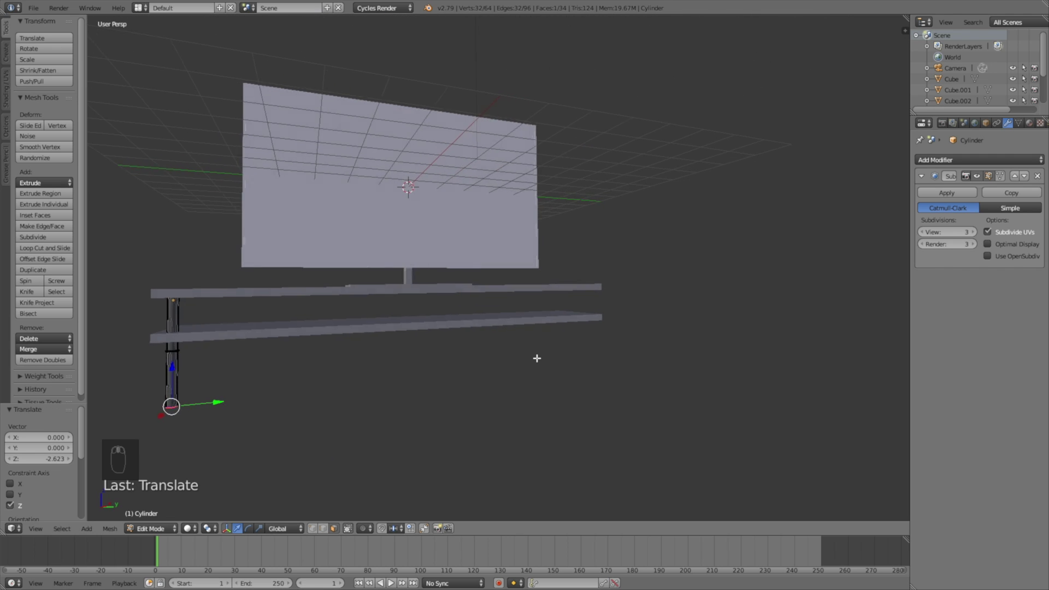
- Extend the leg's bottom downward and repeat it with two Array modifiers (X -9.6, Y 50.6) for four legs
key(g)
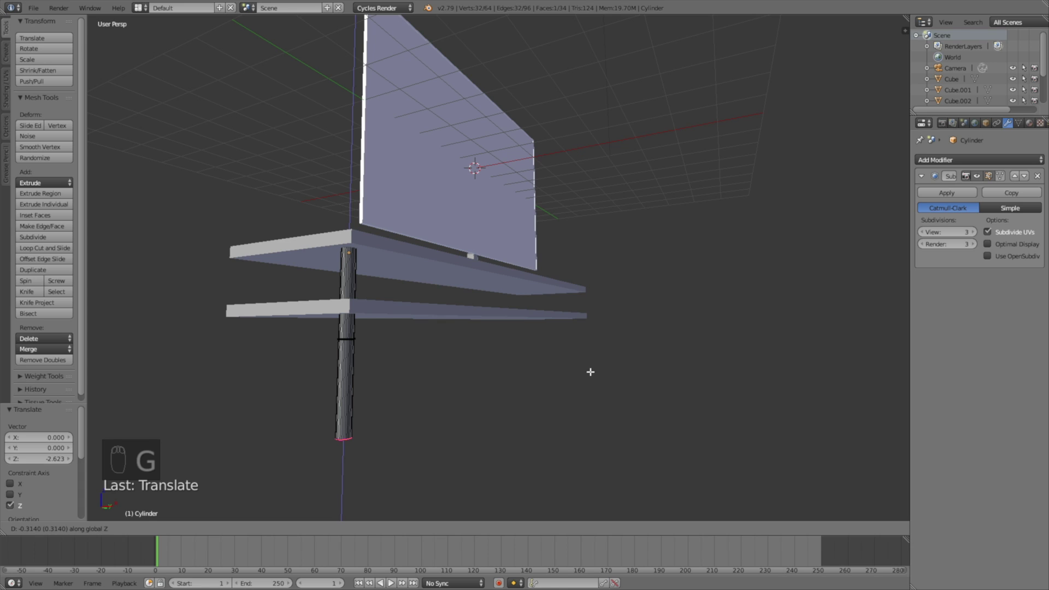
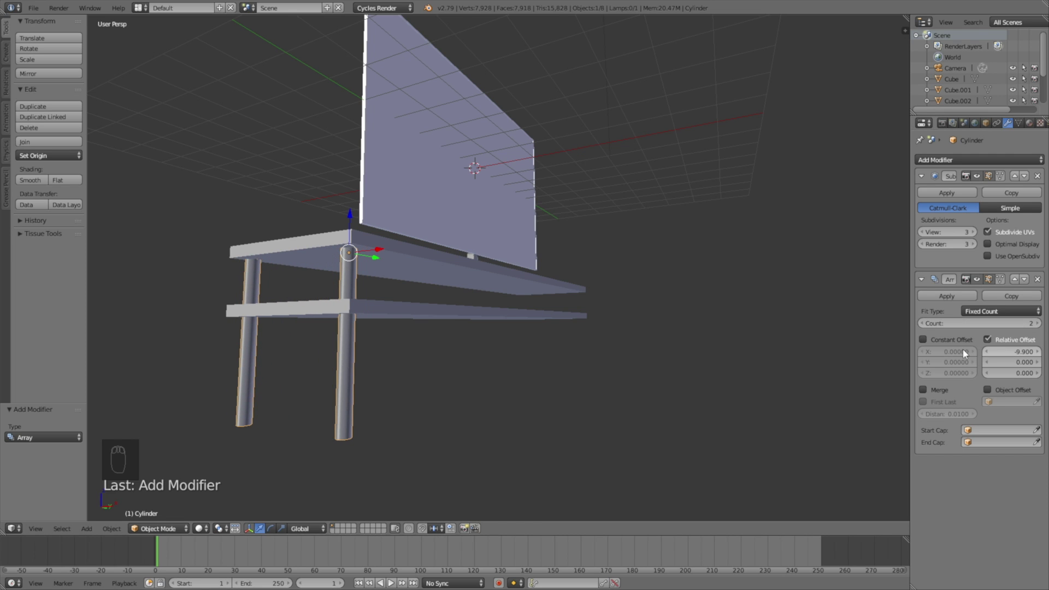
drag(695, 318, 890, 332)
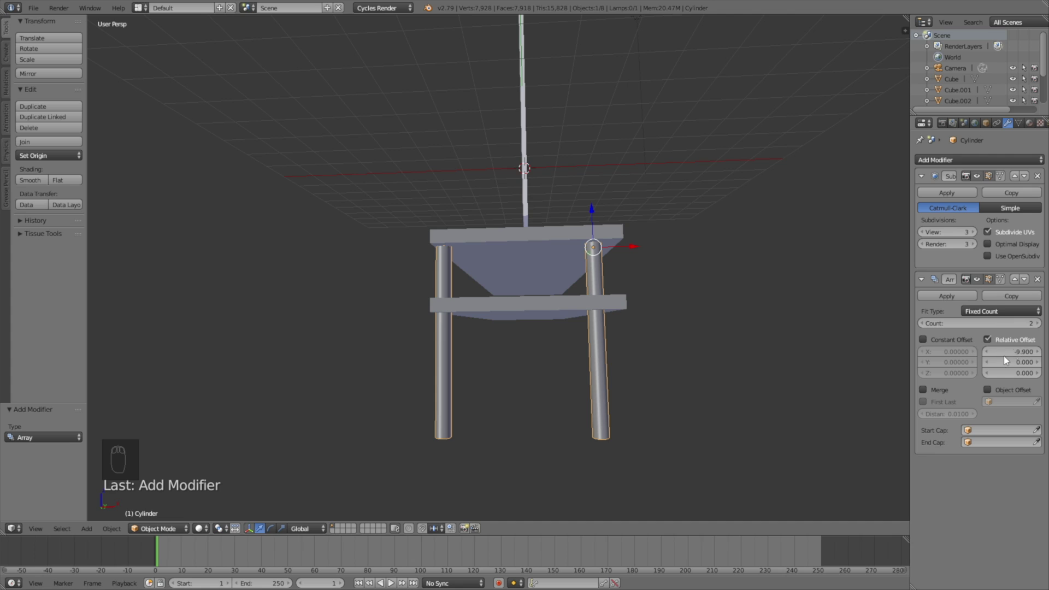
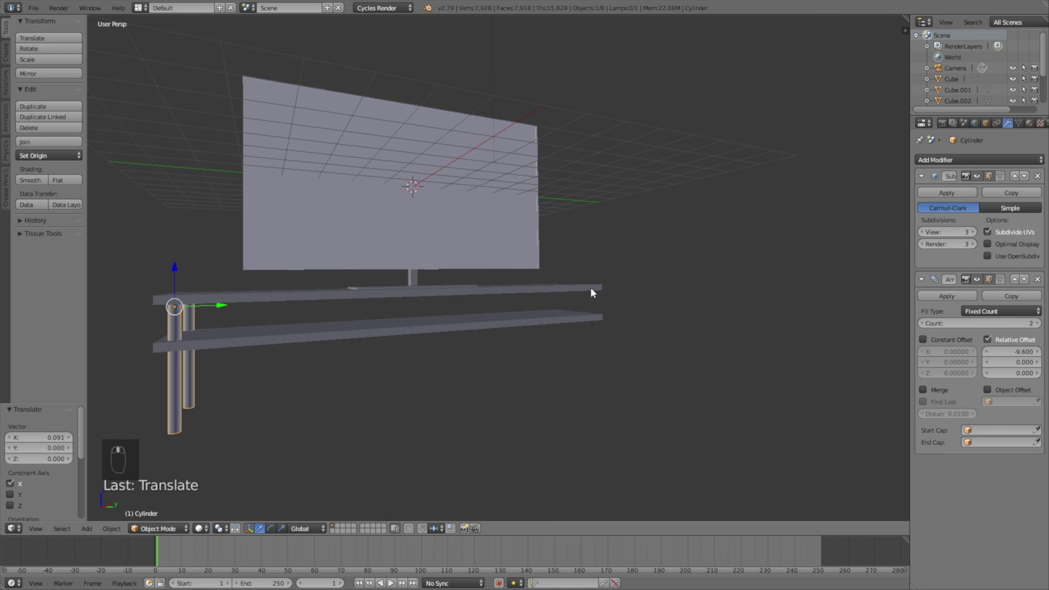
drag(939, 161, 971, 378)
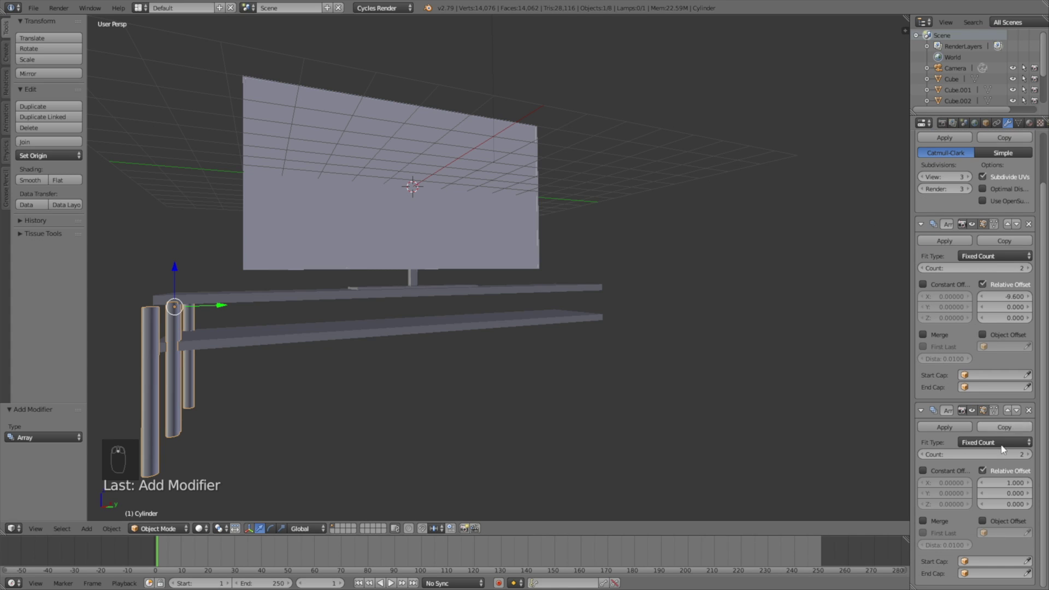
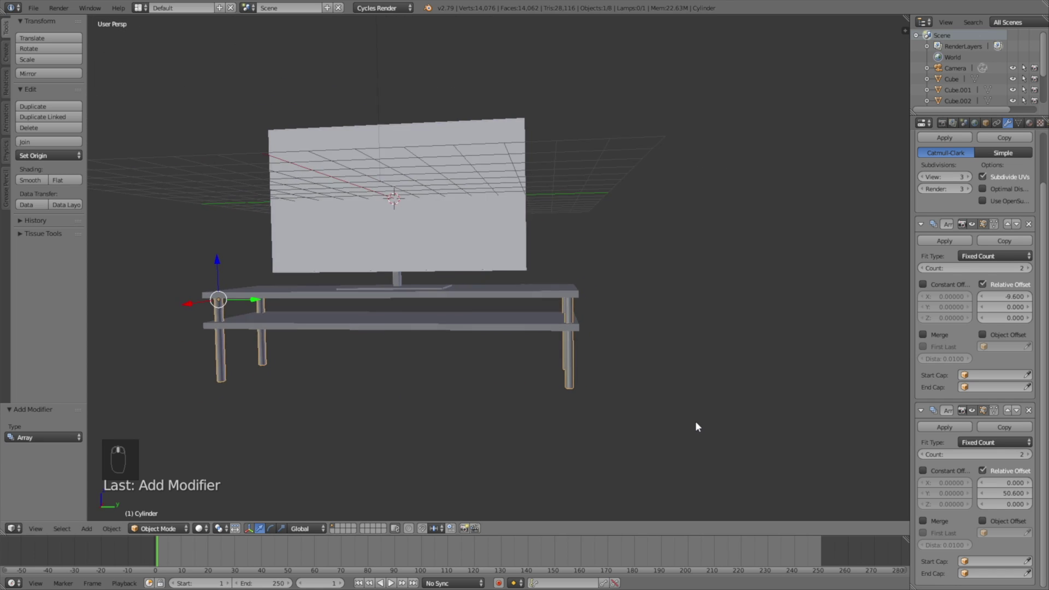
drag(770, 430, 795, 424)
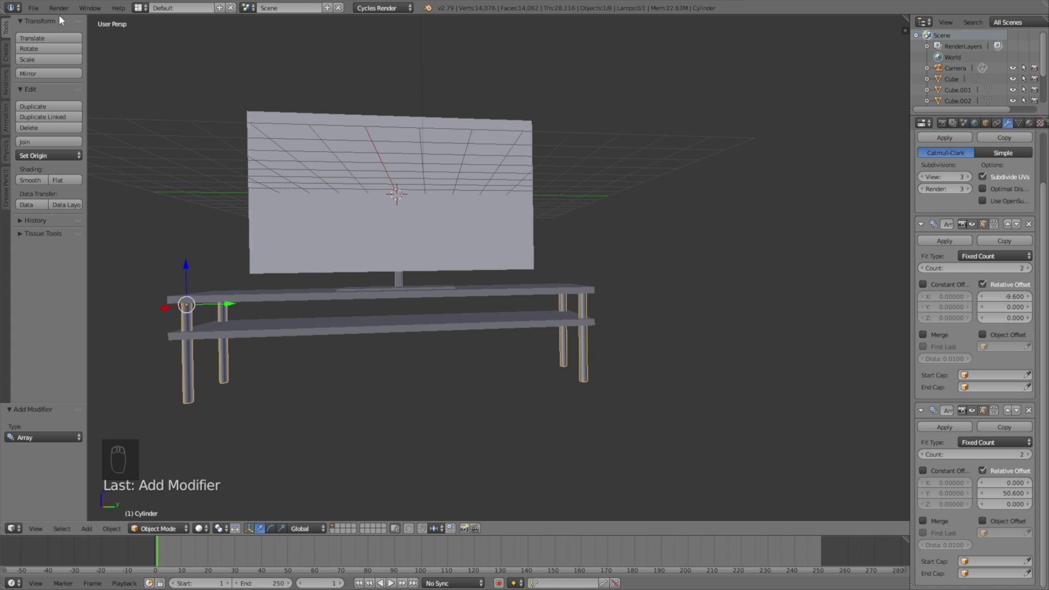
- Save the scene as 1.blend in the TV folder and inspect the table from several angles
drag(38, 9, 58, 104)
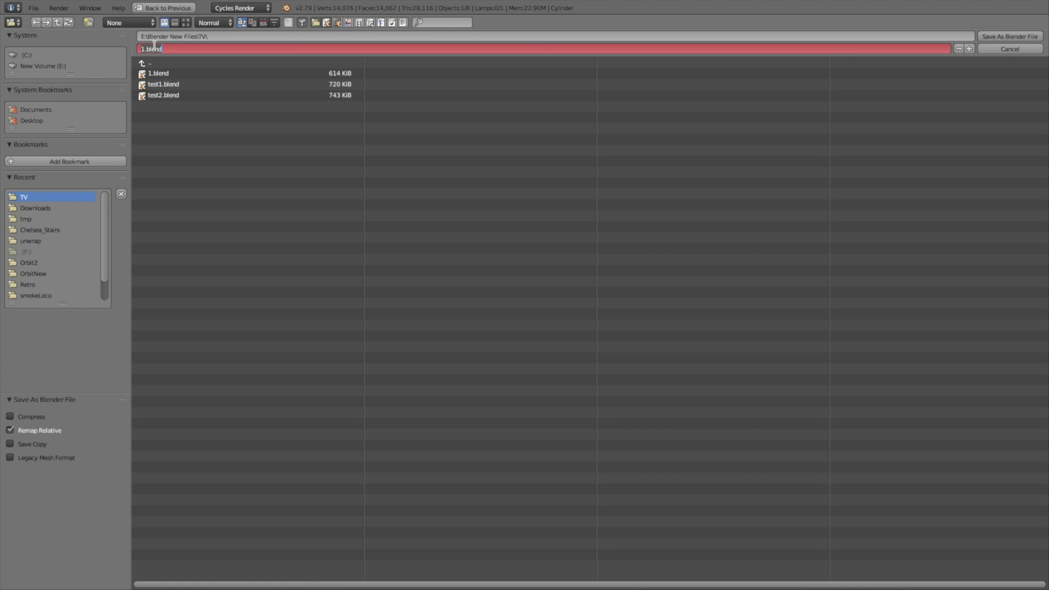
key(Return)
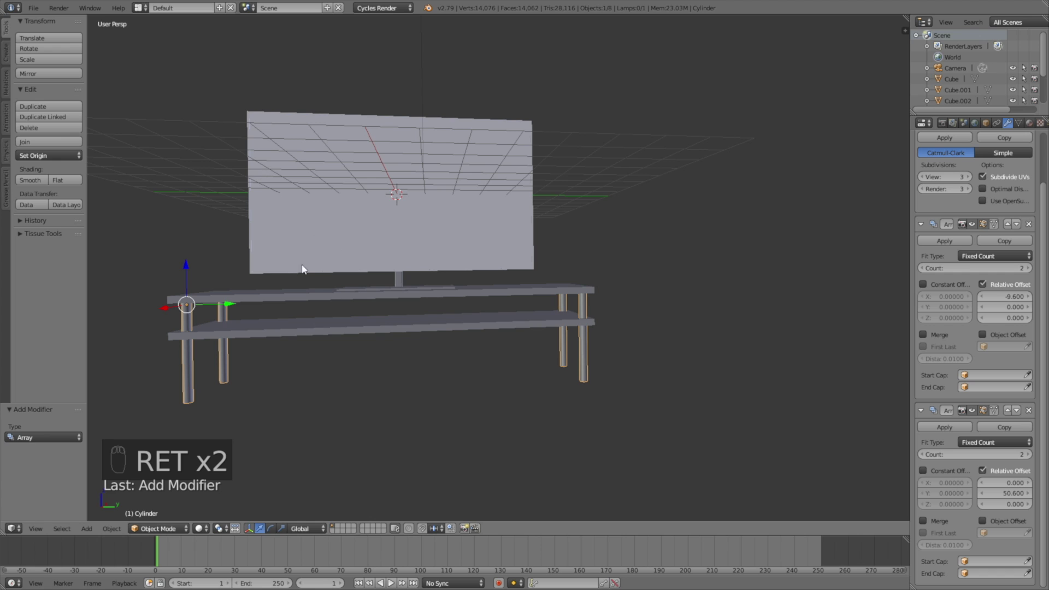
drag(343, 319, 360, 303)
middle_click(578, 300)
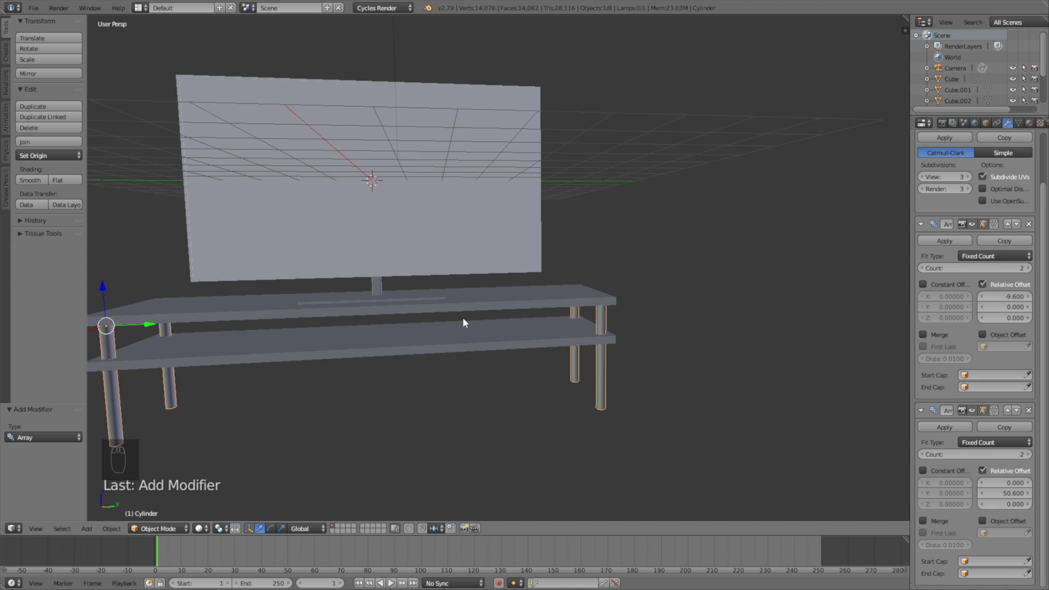
- Turn the lamp into a strength-7 Sun, then move and rotate it to shine on the TV
drag(389, 238, 446, 202)
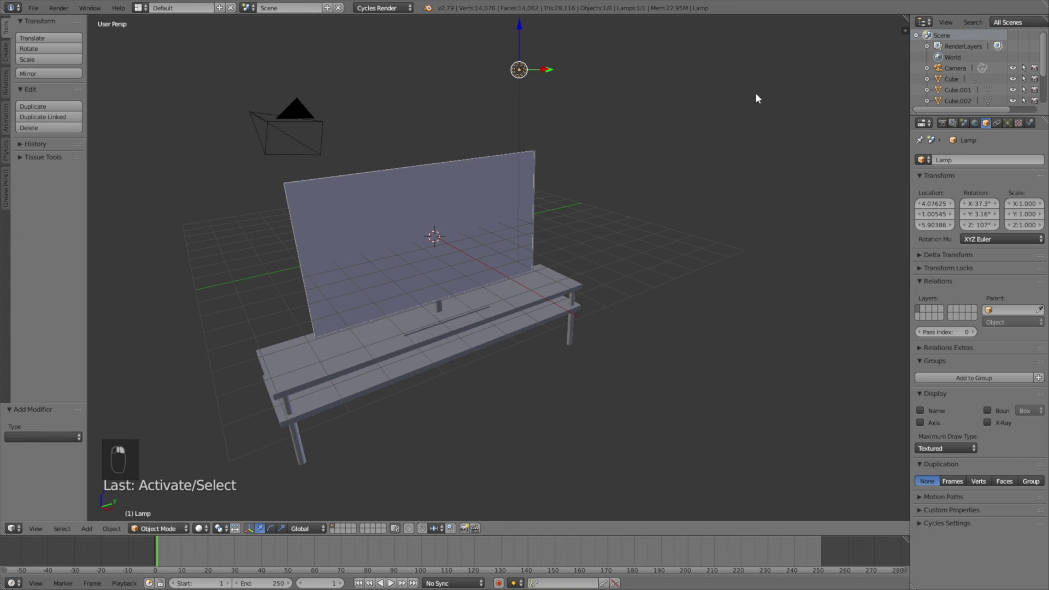
drag(989, 113, 1017, 122)
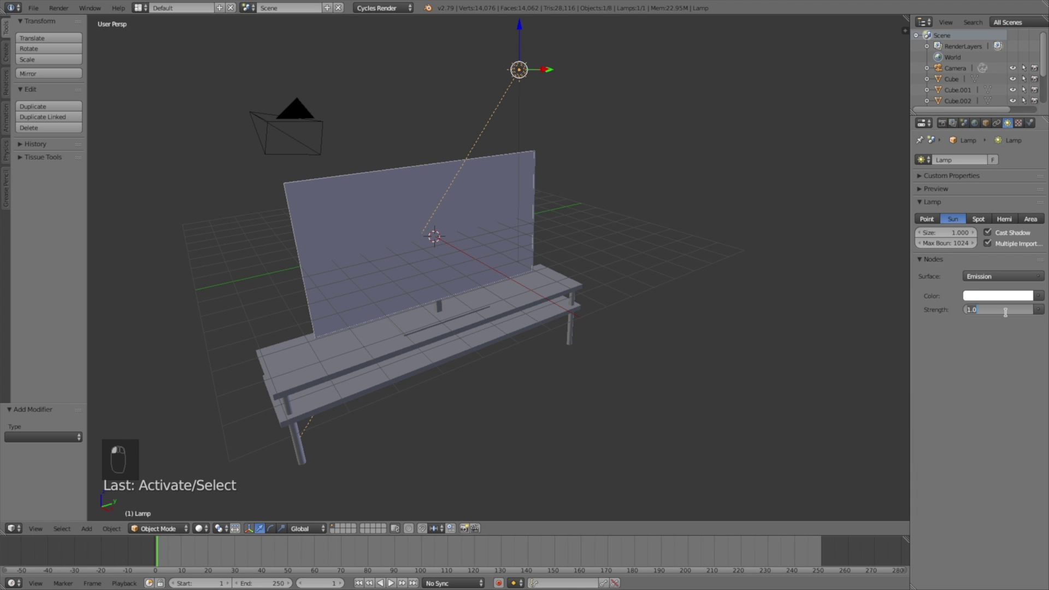
middle_click(559, 252)
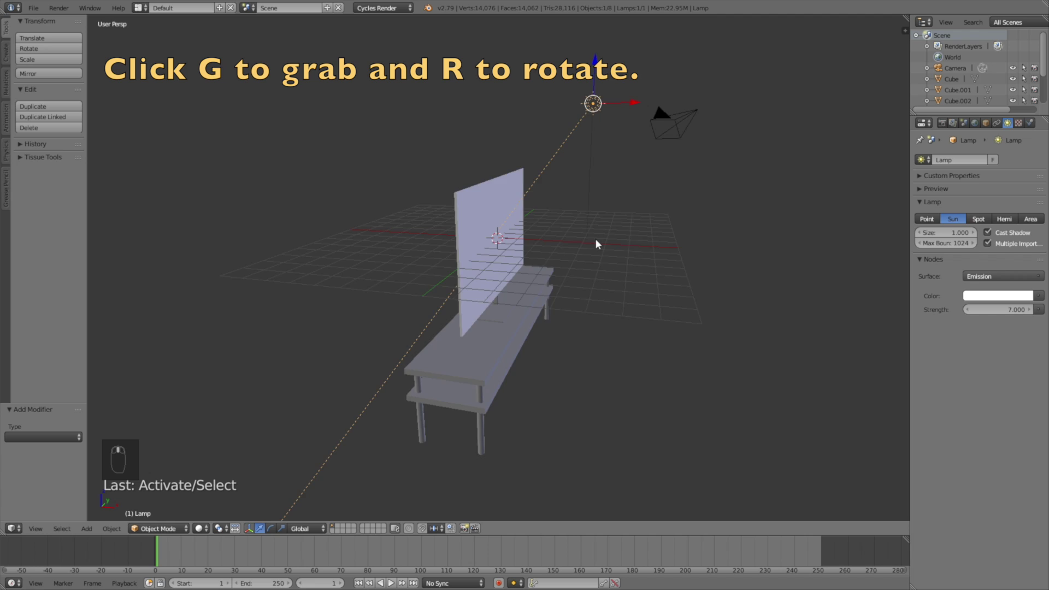
key(g)
click(561, 229)
key(r)
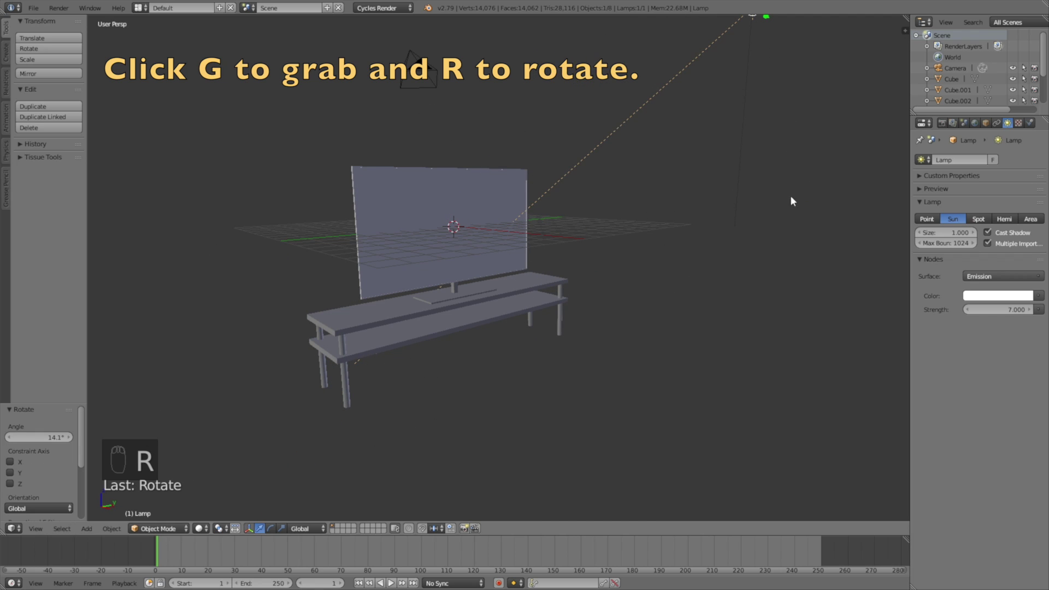
drag(704, 222, 532, 226)
drag(532, 227, 551, 307)
- Create a new material for the model with a Principled BSDF surface shader
drag(551, 307, 1035, 122)
drag(1035, 122, 951, 198)
drag(951, 197, 923, 413)
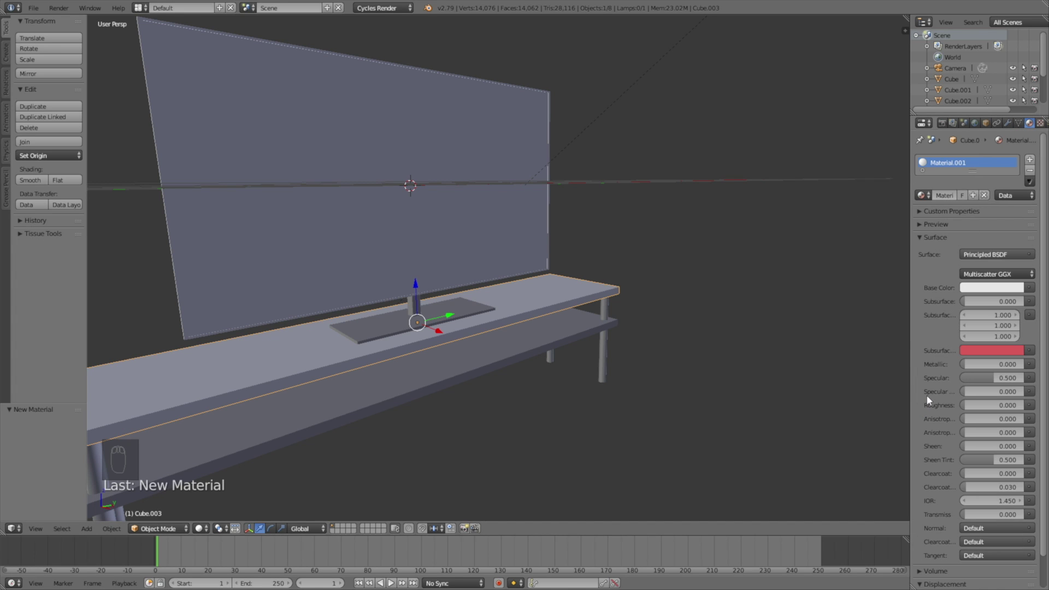
- Give the shelves a Glass material with Transmission 1.0 and preview it with Cycles rendered shading
drag(1004, 290, 1017, 136)
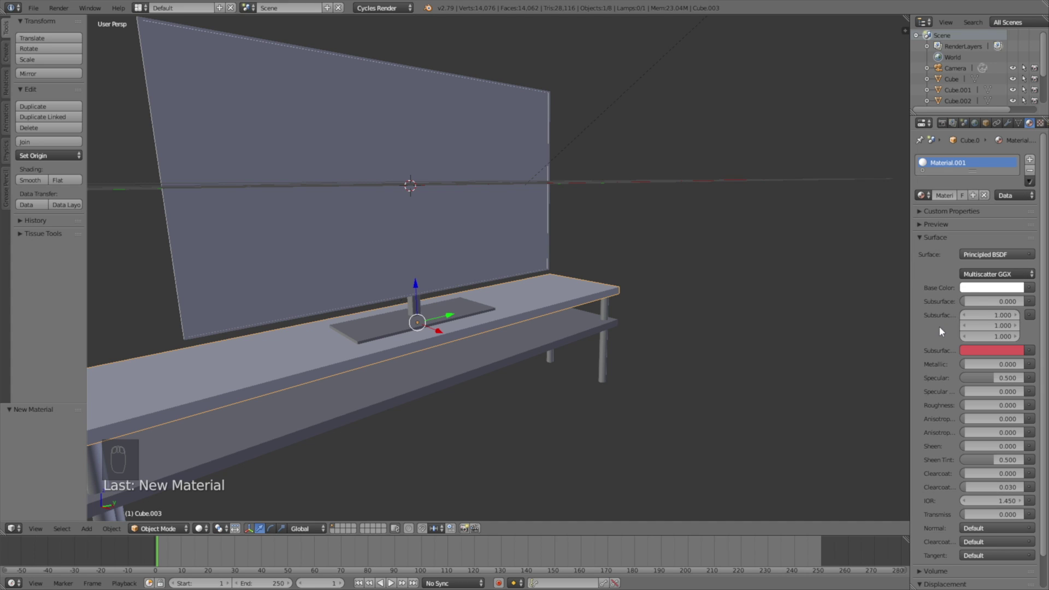
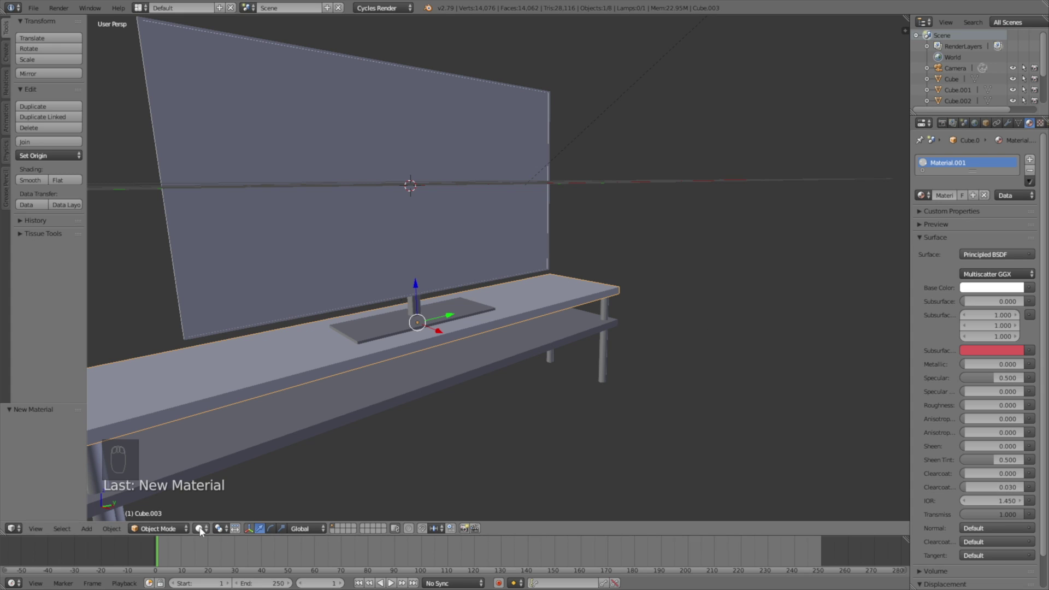
click(225, 461)
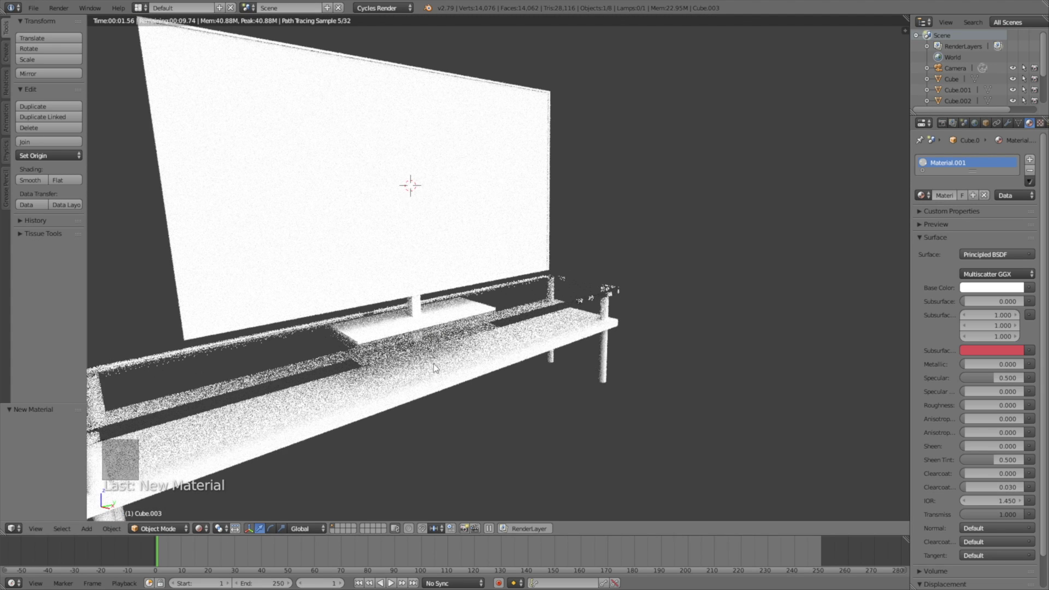
click(375, 437)
drag(380, 438, 375, 430)
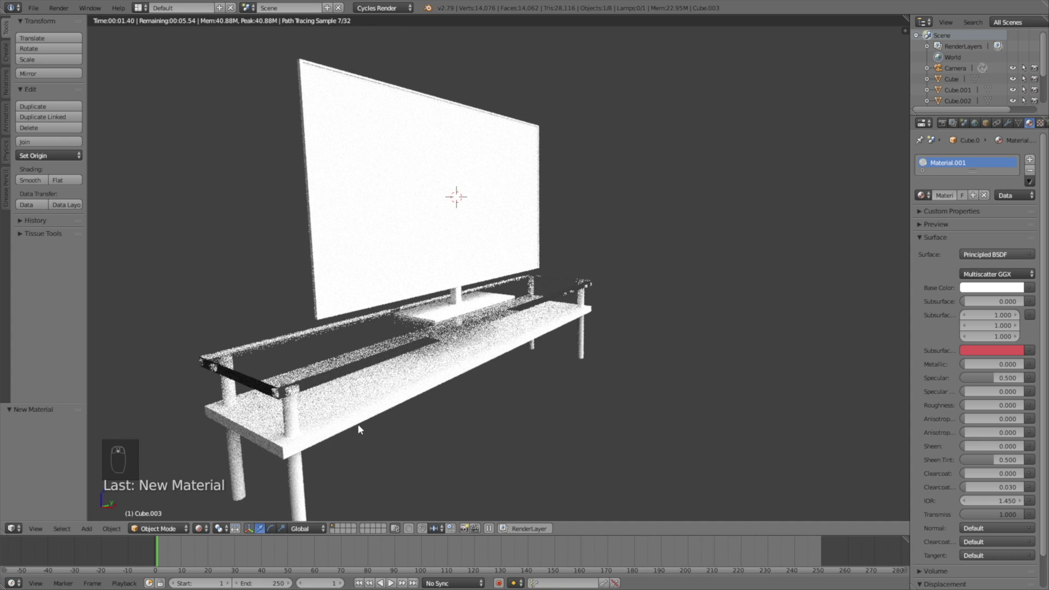
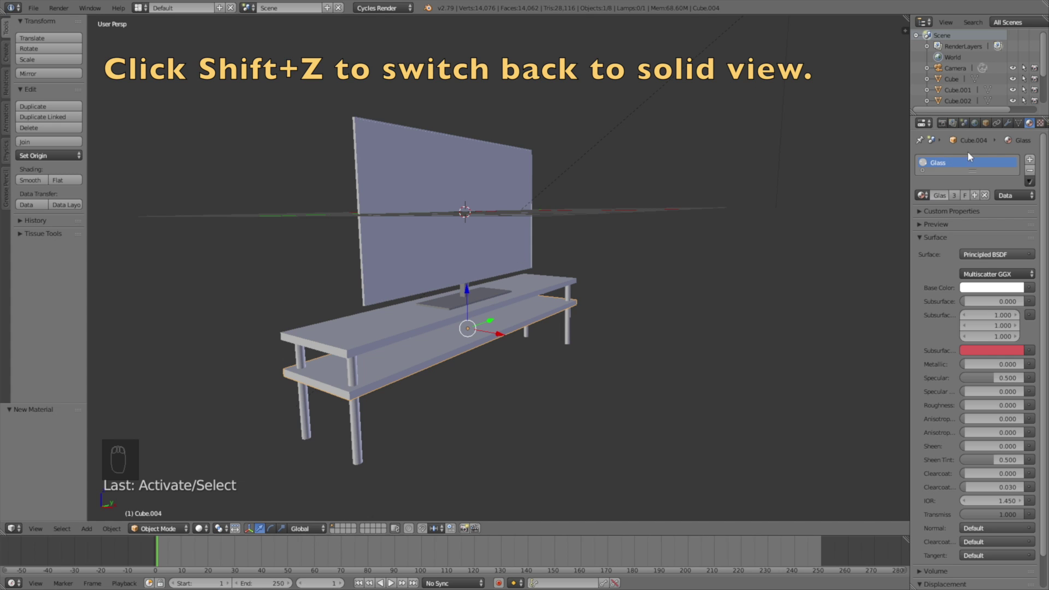
- Add a plane, lower it under the table, scale it into a wide floor and give it a Glossy BSDF material
key(shift+a)
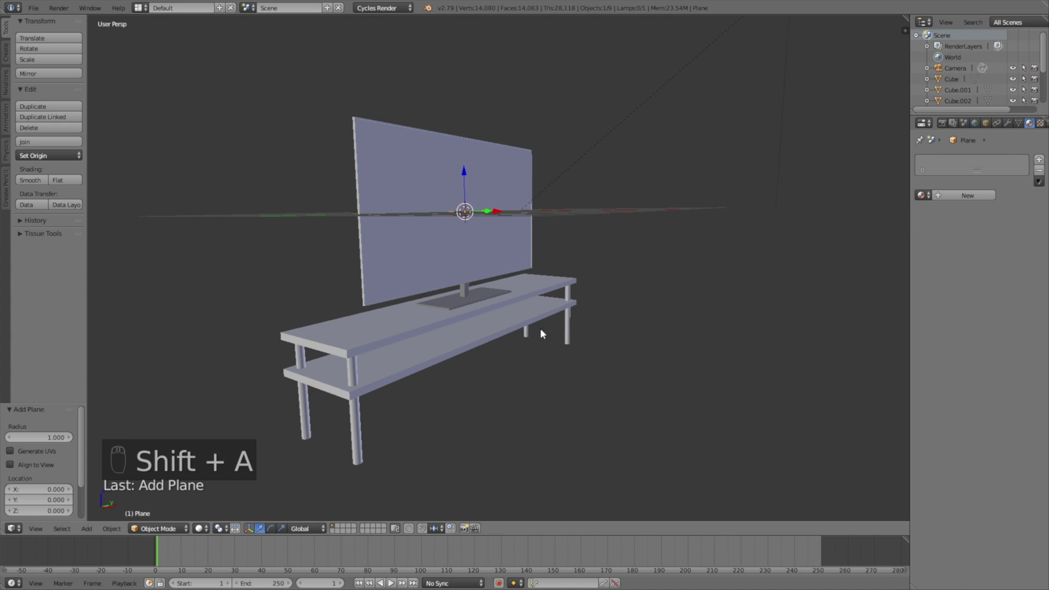
key(g)
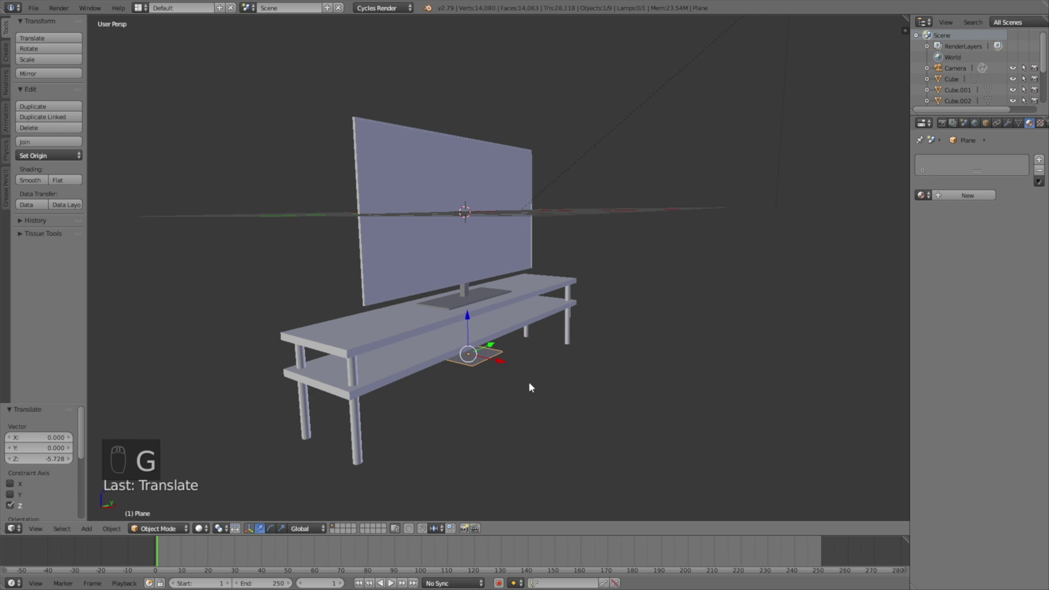
drag(501, 387, 494, 347)
key(g)
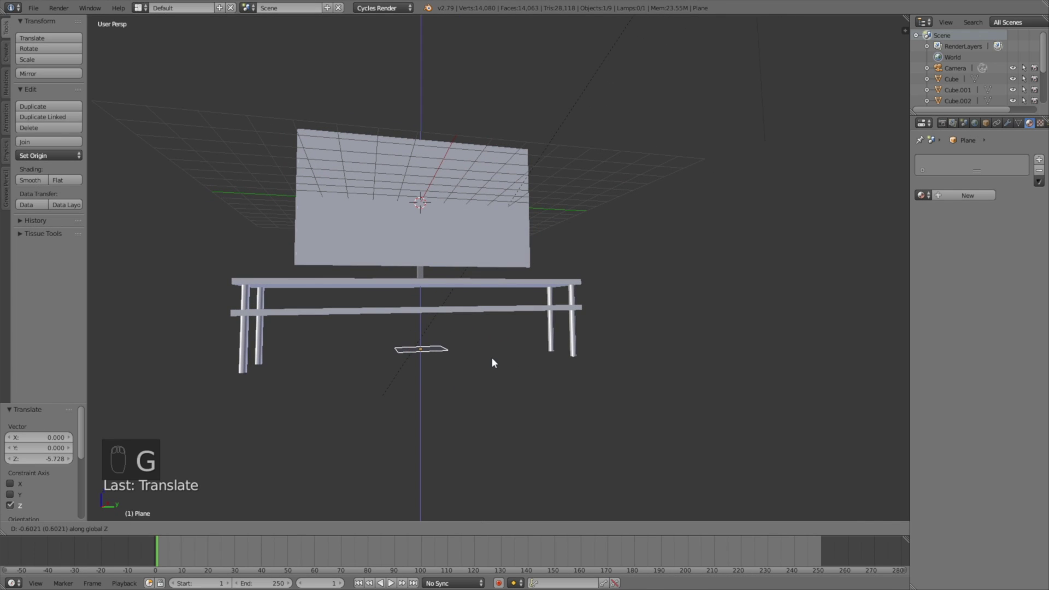
key(s)
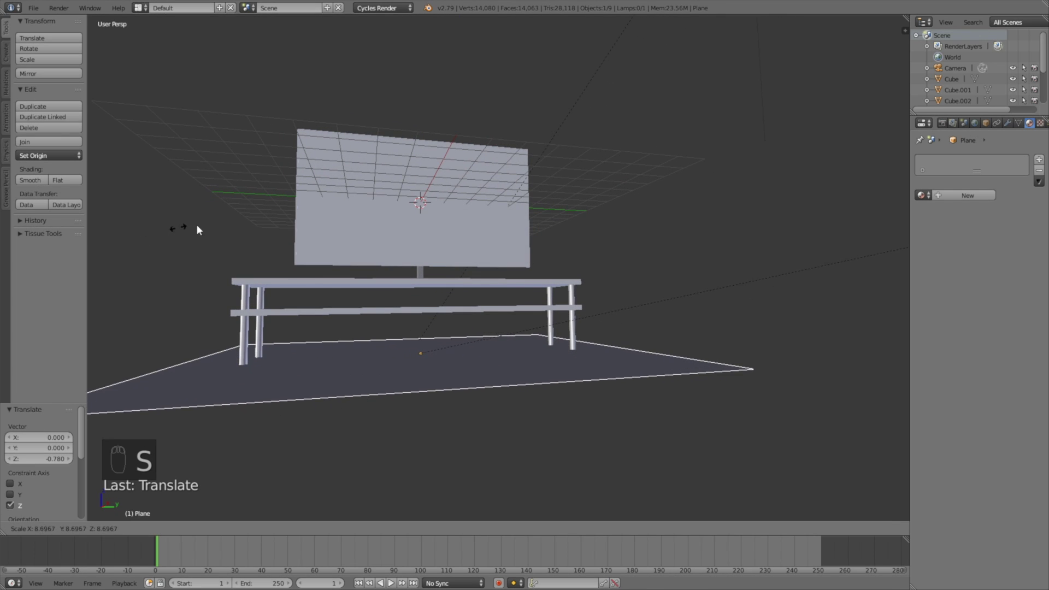
drag(525, 310, 563, 314)
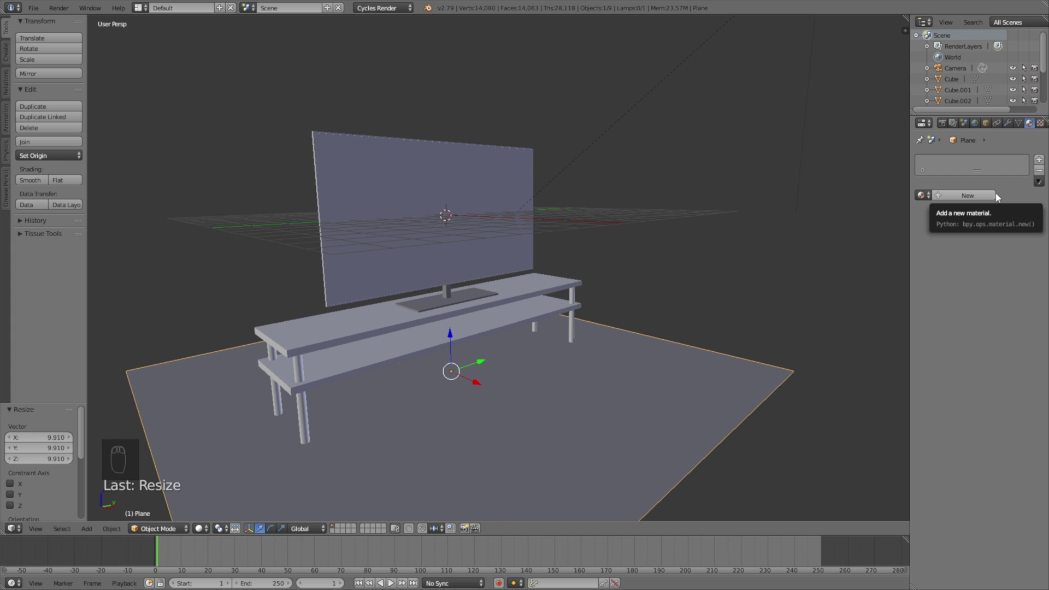
drag(1000, 196, 932, 340)
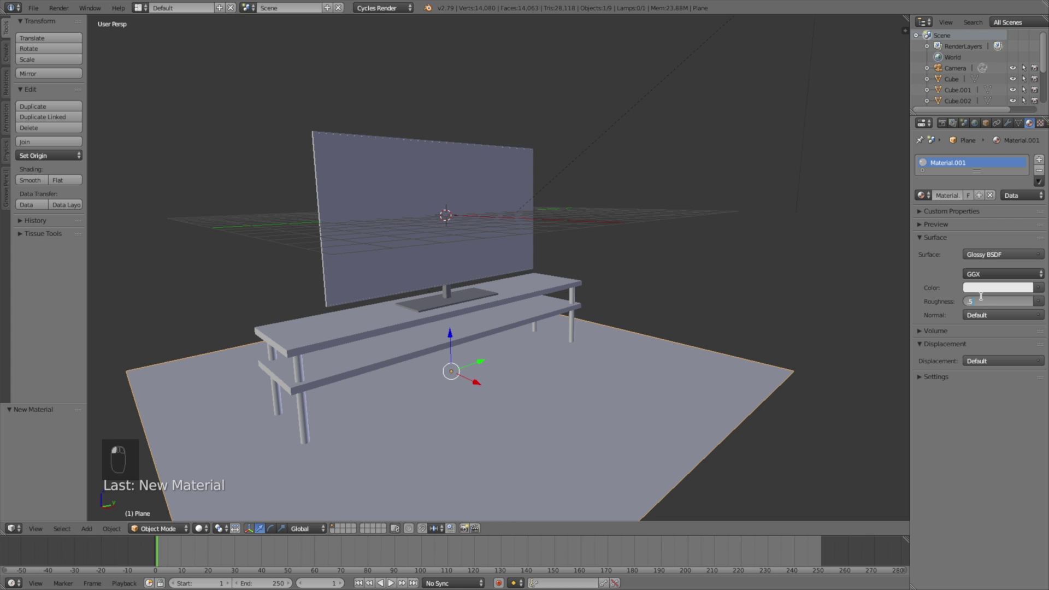
- Preview the scene rendered and darken the world colour to almost black
key(shift+z)
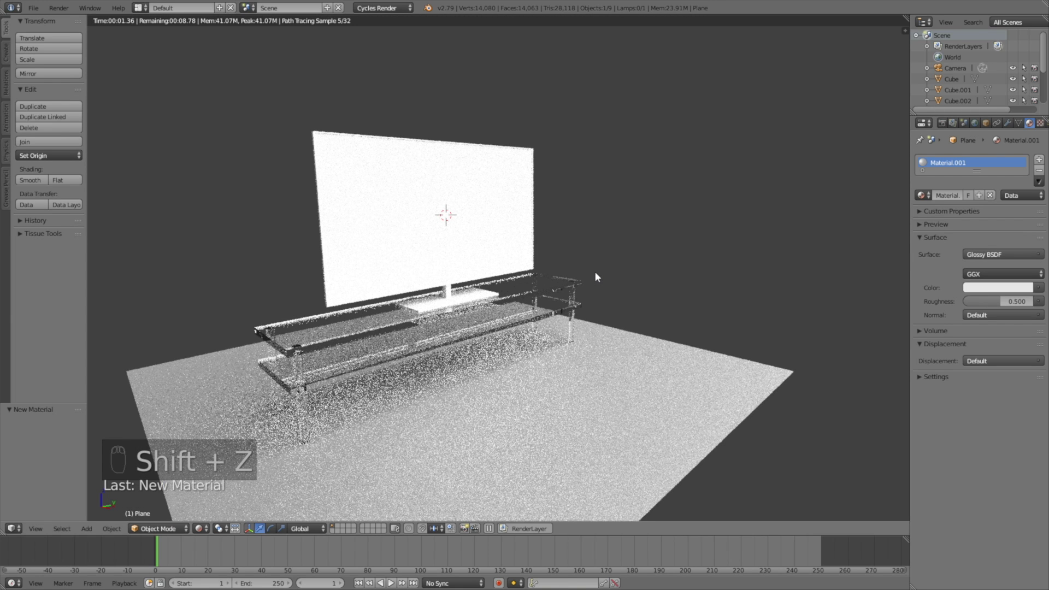
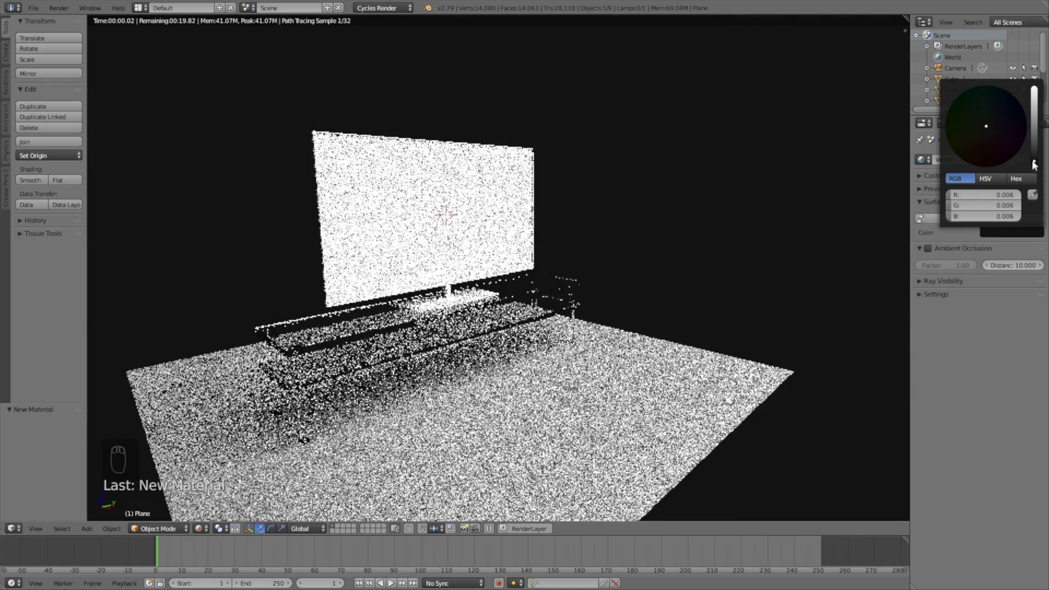
drag(611, 263, 577, 265)
middle_click(577, 265)
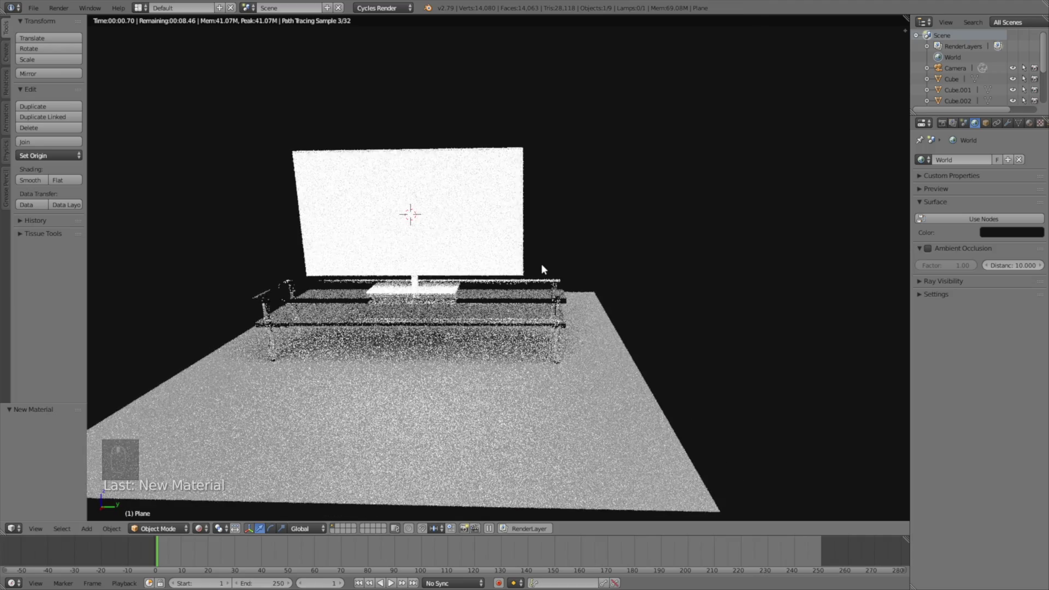
- View the TV from the front, set rendering to GPU Compute and return to solid display
drag(973, 127, 953, 128)
scroll(up, 3)
drag(950, 126, 788, 226)
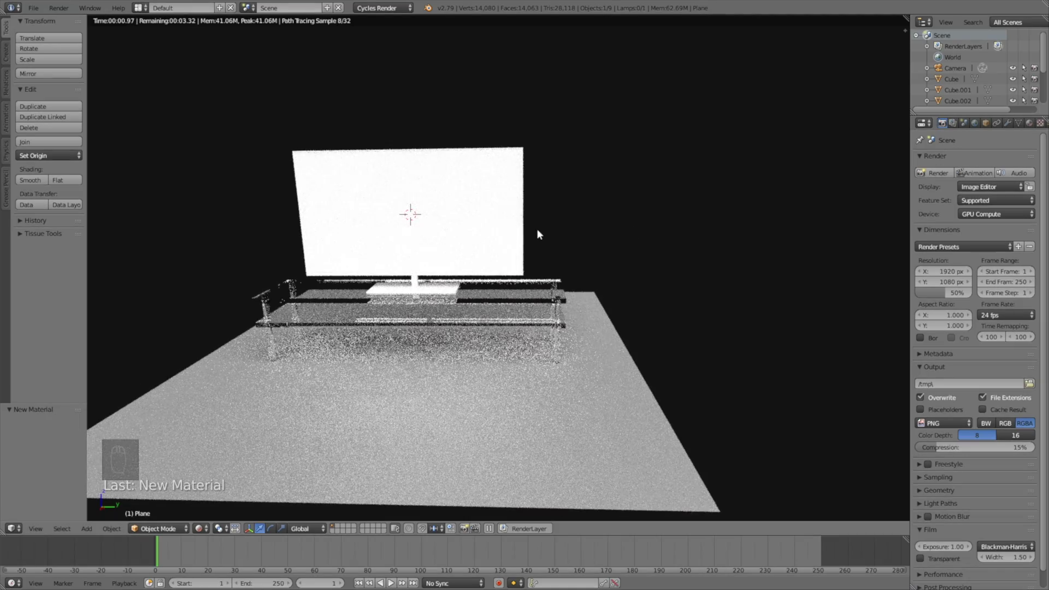
key(shift+z)
- Select the TV panel and choose a shader for its node-based material from the surface list
drag(1033, 123, 972, 180)
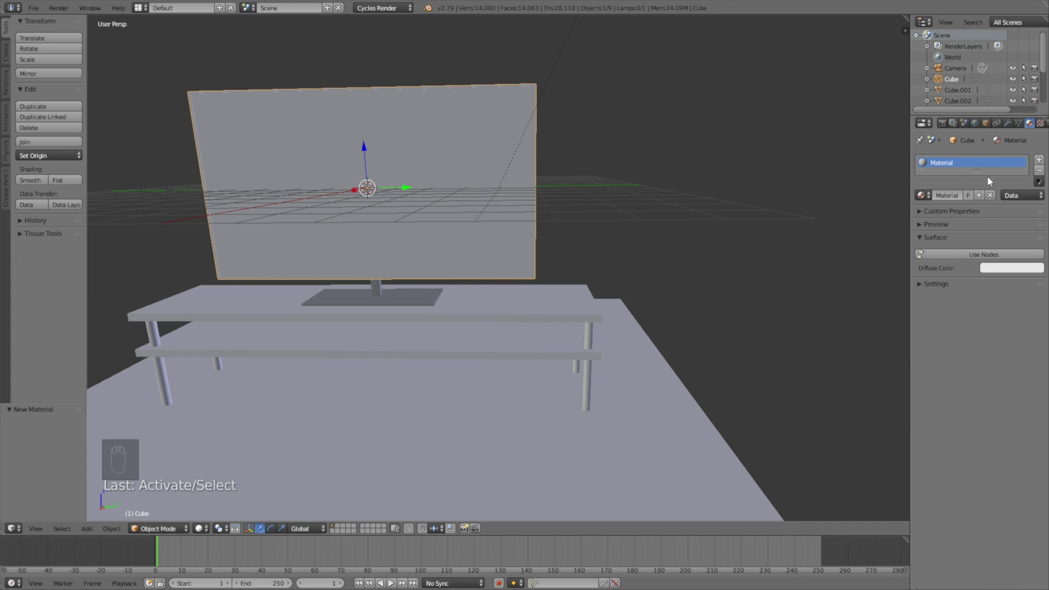
drag(982, 252, 928, 410)
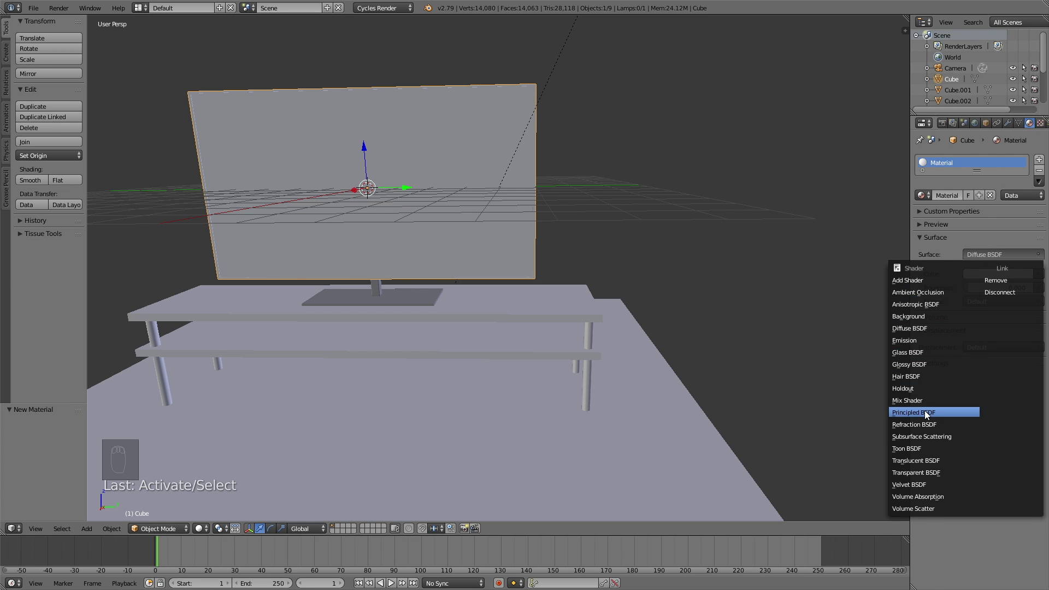
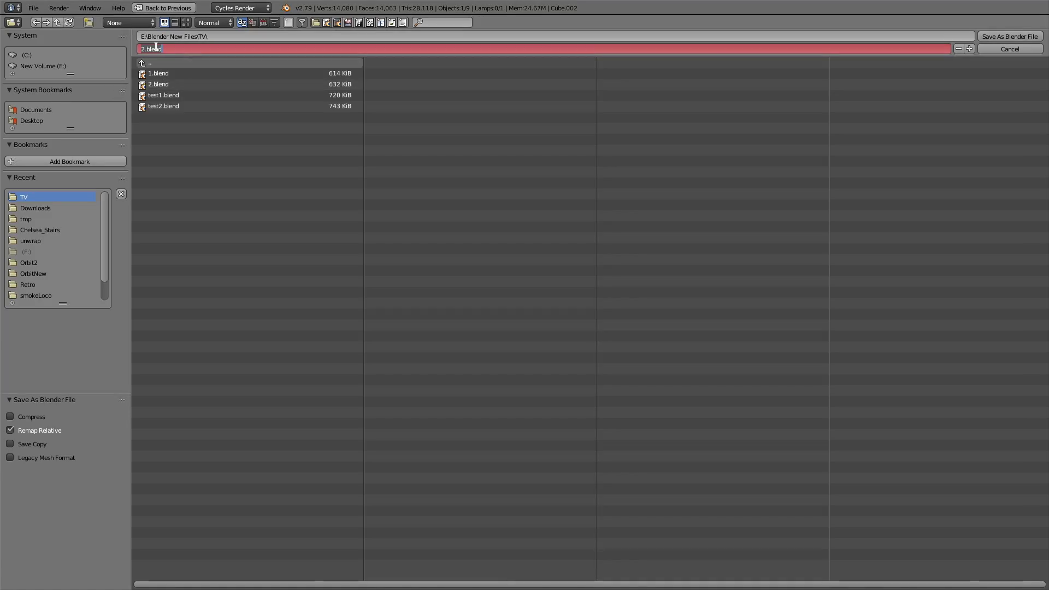
- Add a second material slot to the screen with an Emission shader coloured by an image texture
key(Return)
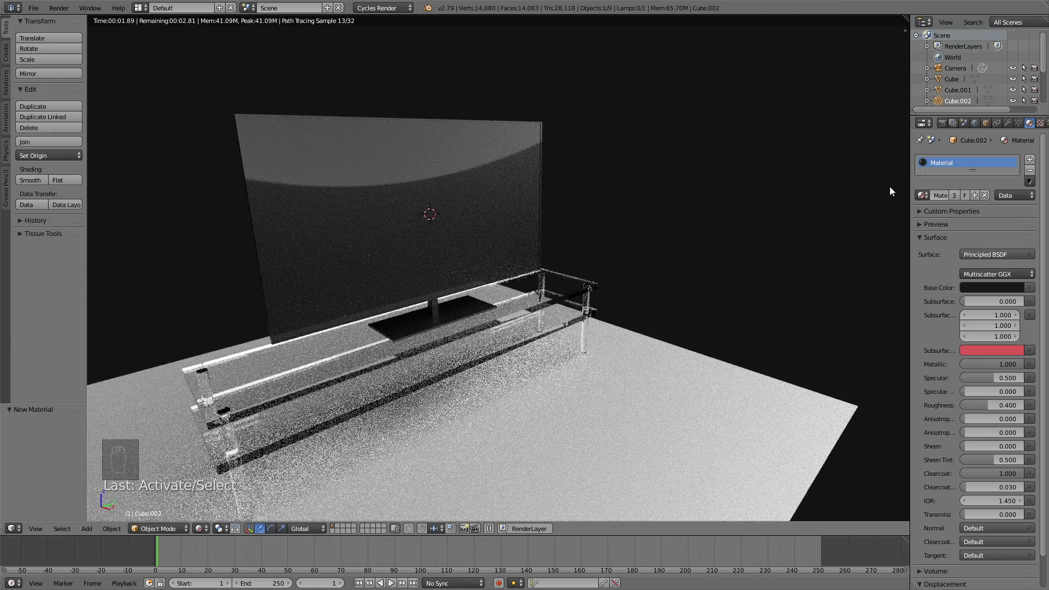
drag(530, 144, 1029, 160)
drag(1034, 163, 972, 225)
click(973, 225)
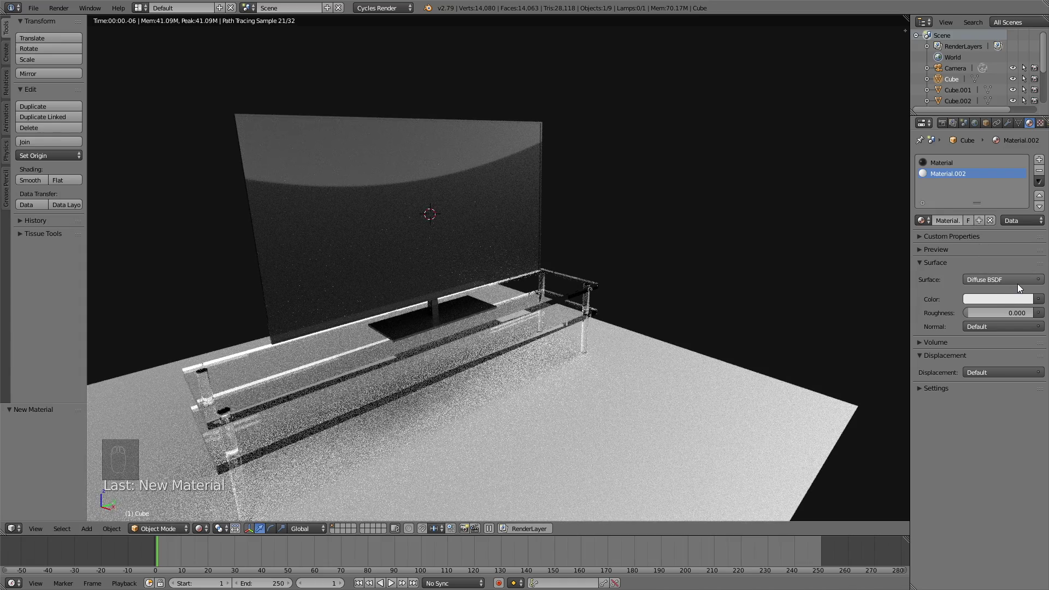
drag(1020, 287, 928, 114)
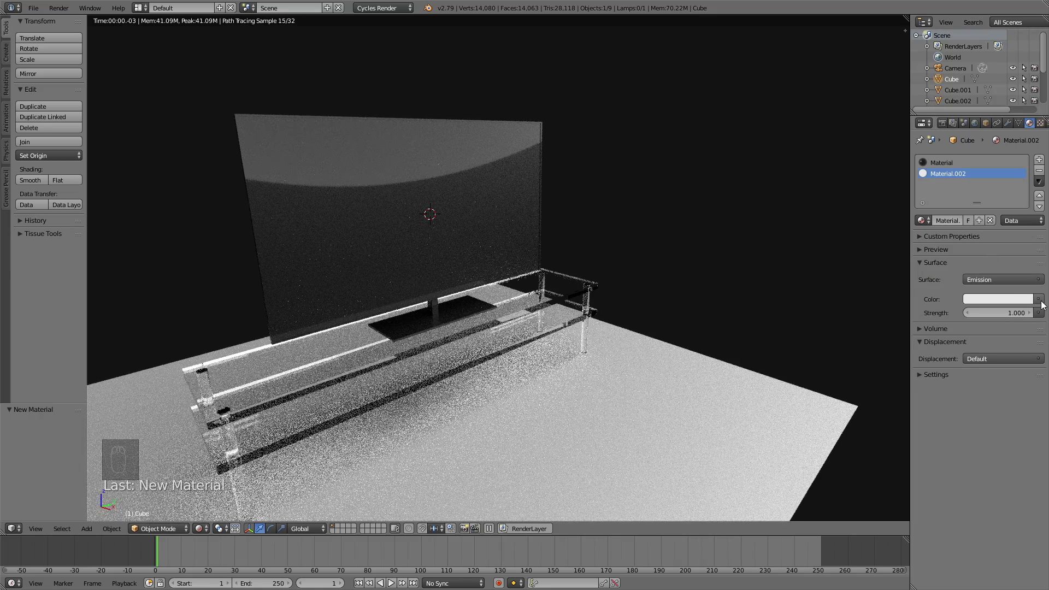
drag(928, 172, 848, 205)
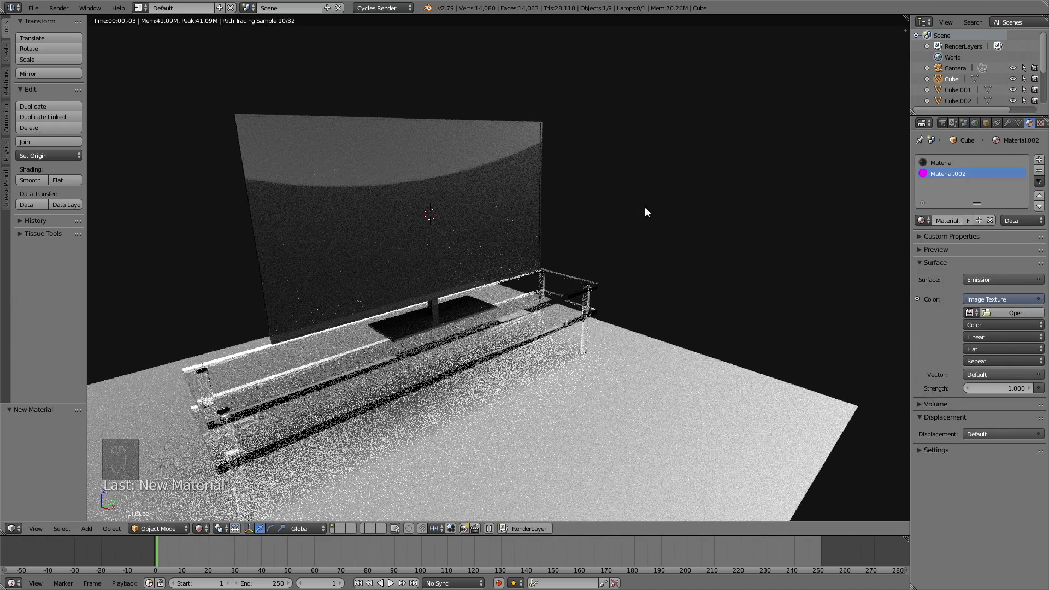
- Unwrap the screen face, assign emissive Material.002 to it and load the CGI animated short video as its texture
key(shift+z)
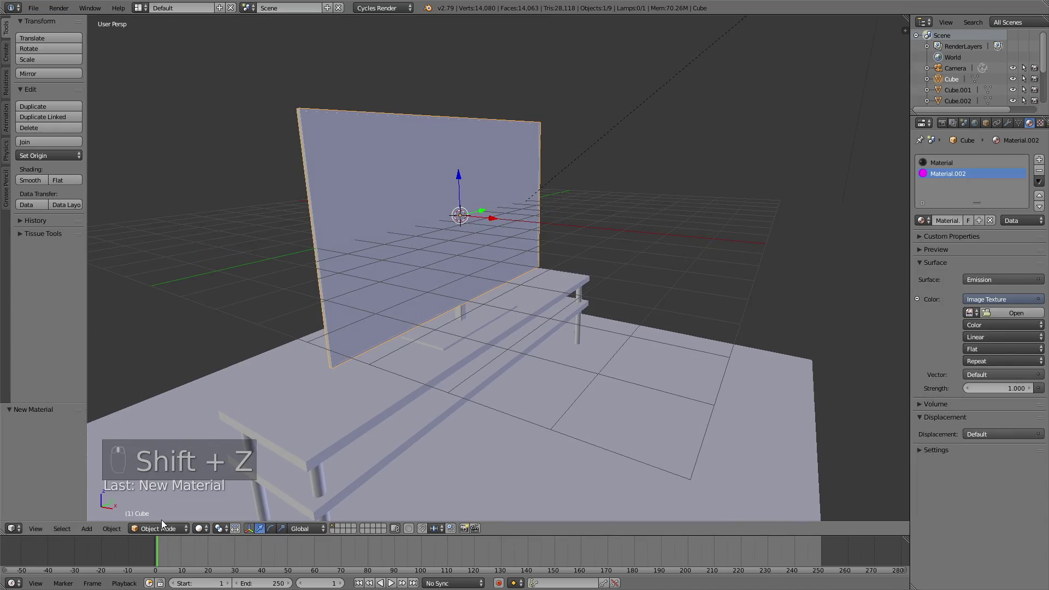
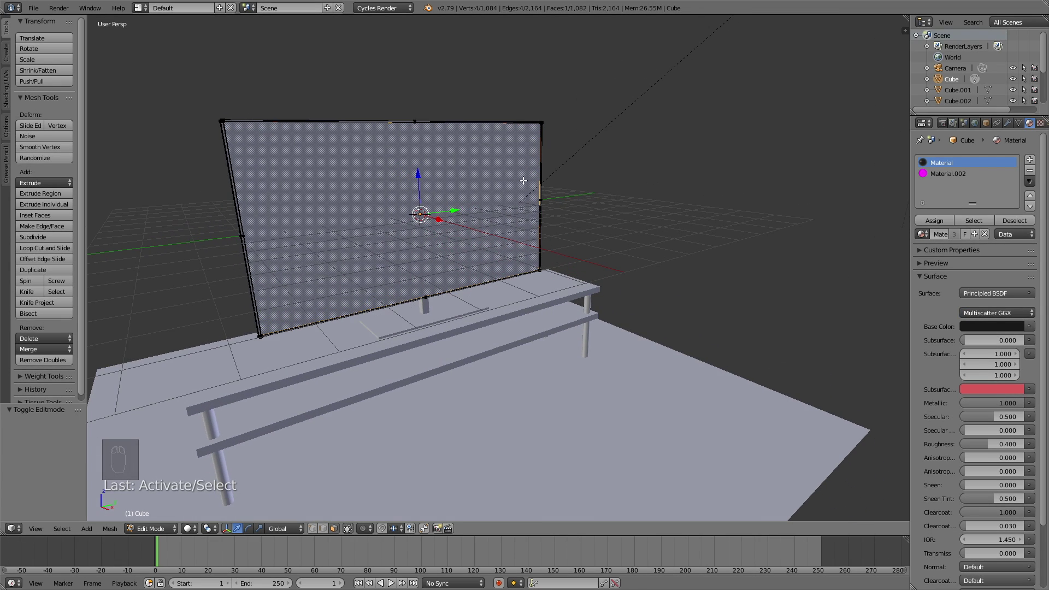
key(u)
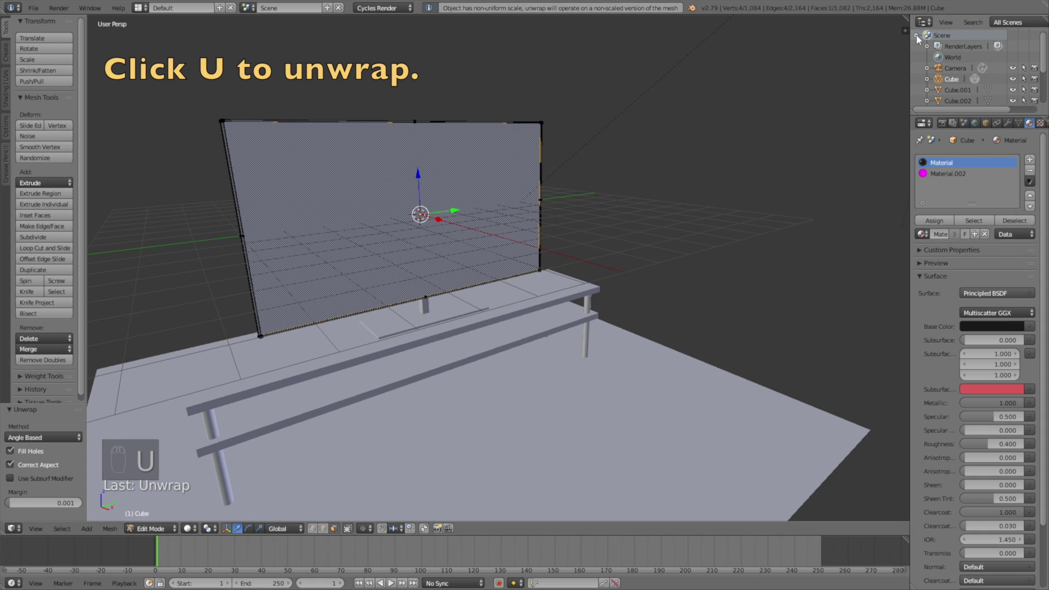
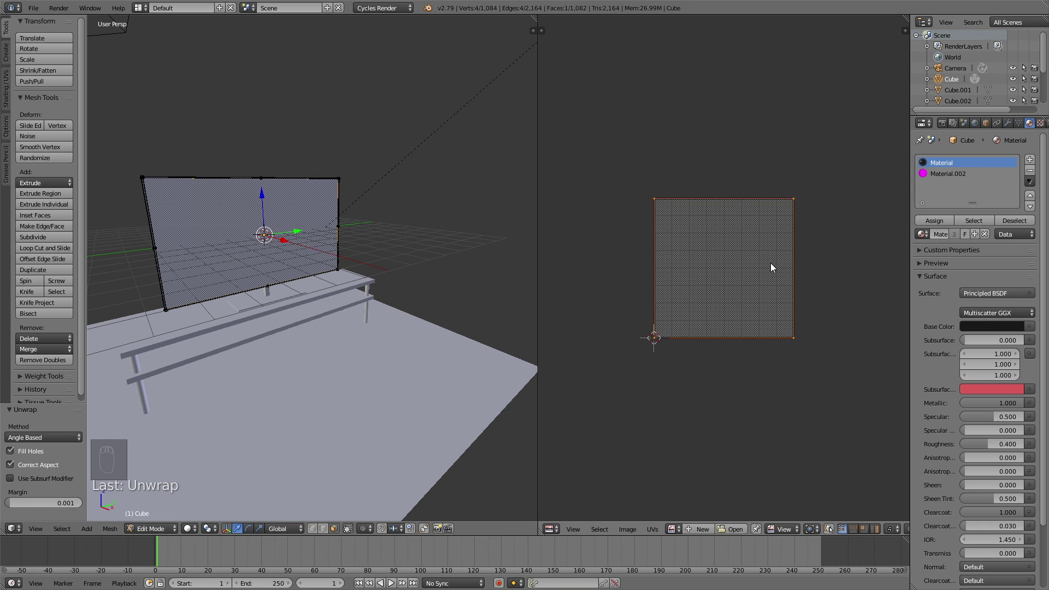
drag(763, 286, 764, 286)
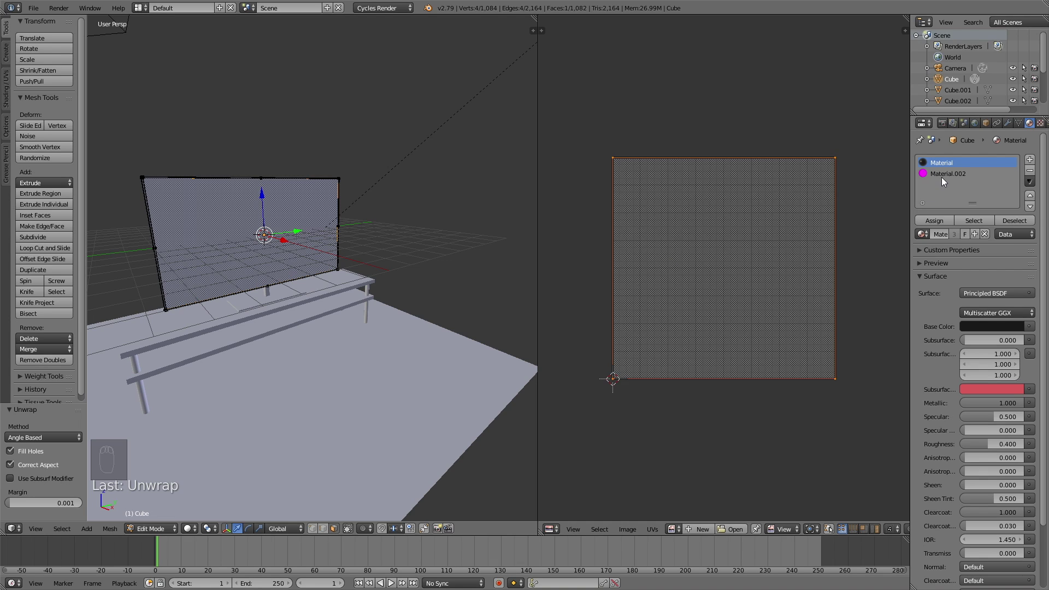
drag(944, 180, 763, 311)
drag(763, 311, 656, 460)
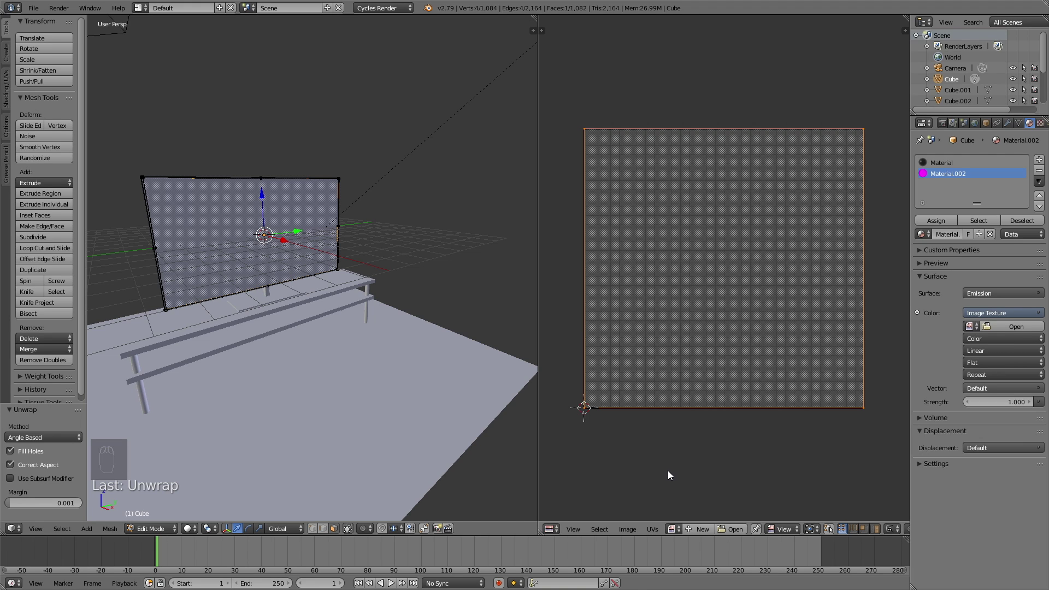
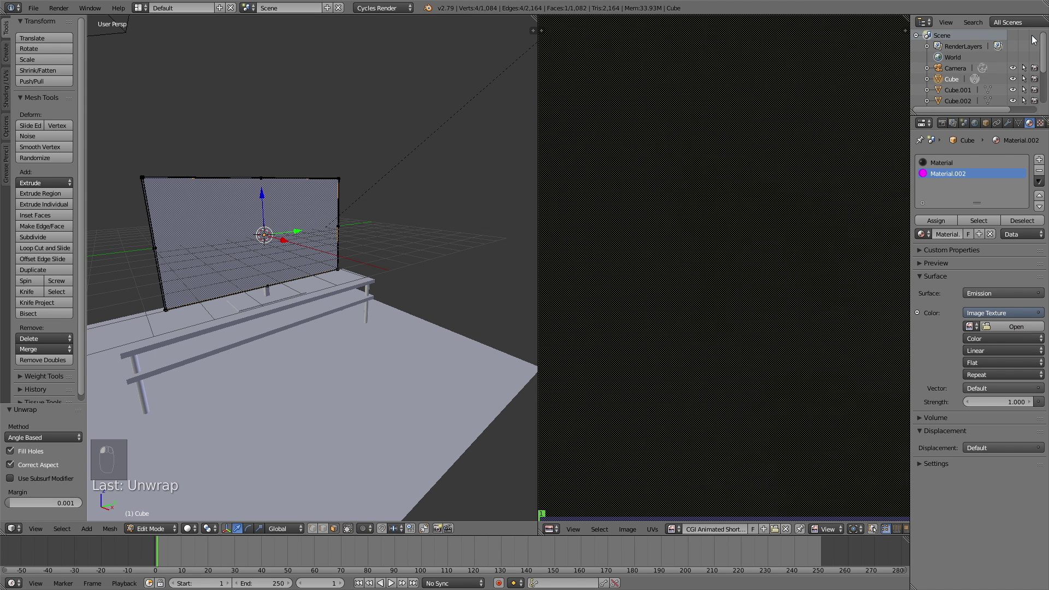
drag(1032, 38, 759, 178)
drag(759, 178, 955, 370)
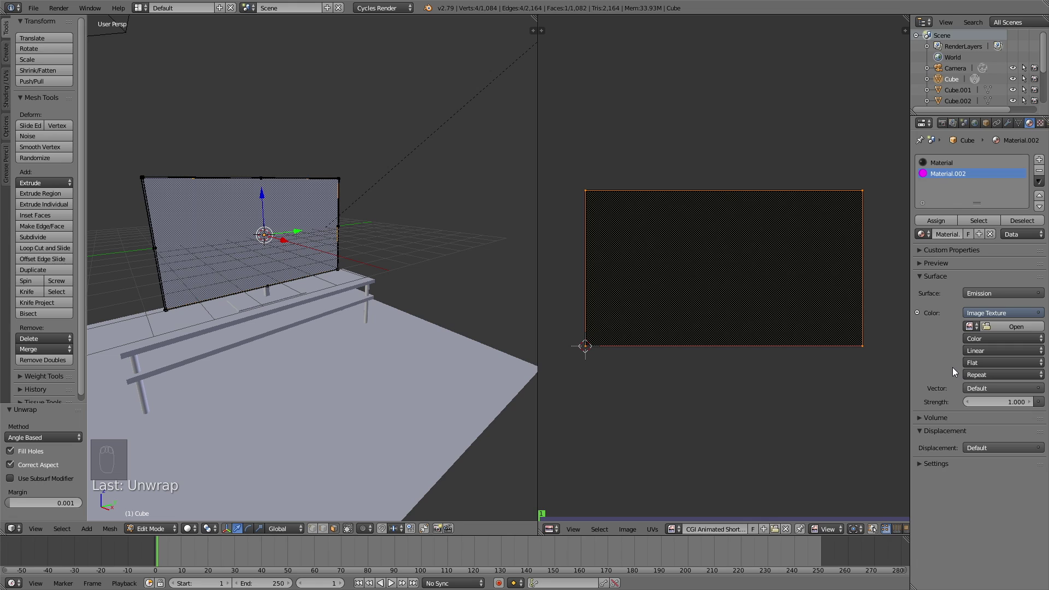
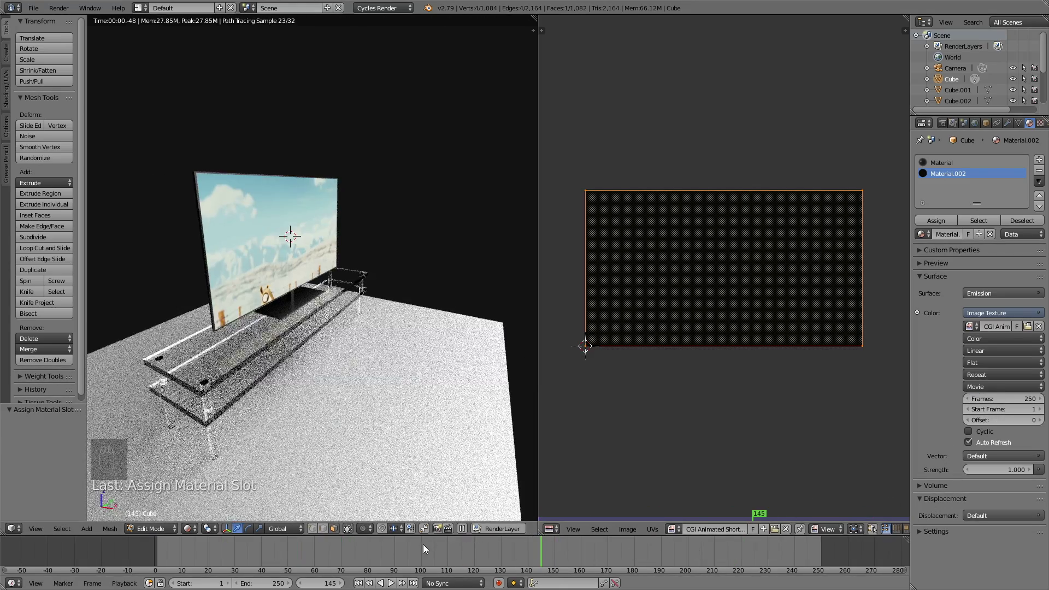
- Set the movie texture to 250 frames and scrub the timeline to check the footage on the rendered screen
click(426, 548)
click(292, 558)
click(213, 554)
click(165, 557)
drag(175, 558, 351, 559)
click(638, 562)
click(671, 557)
double_click(736, 559)
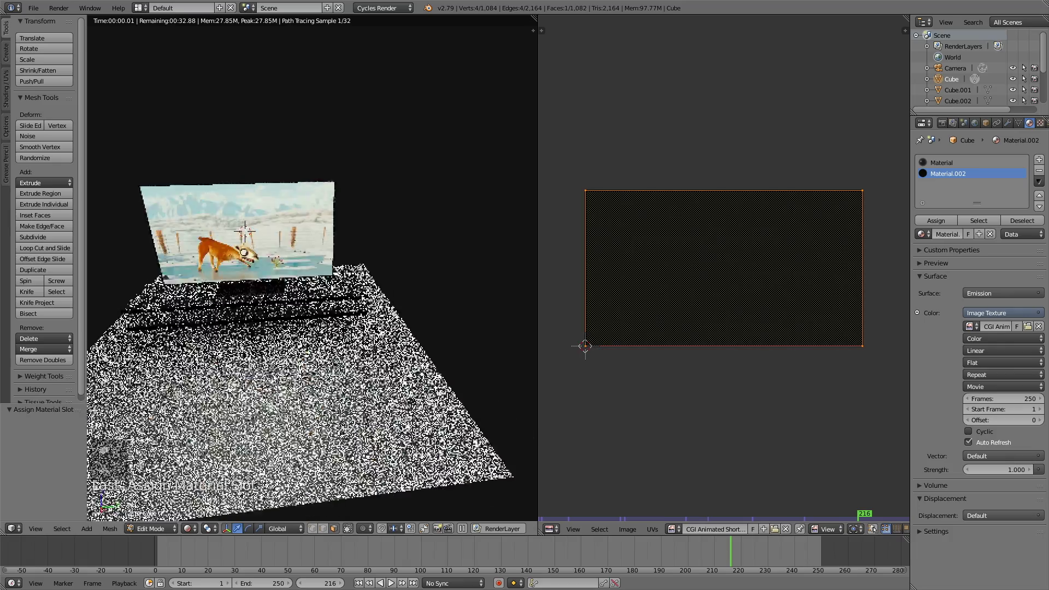
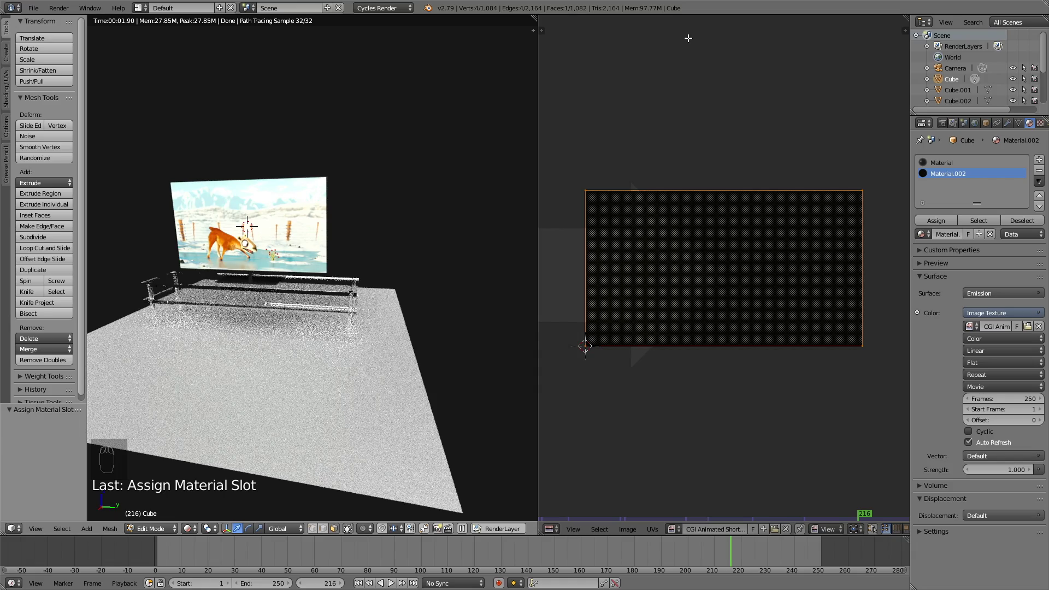
- Fly the camera in camera view to frame the TV on the table, checking the shot rendered, with the floor scaled to about 0.8
key(shift+z)
key(Tab)
key(KP_0)
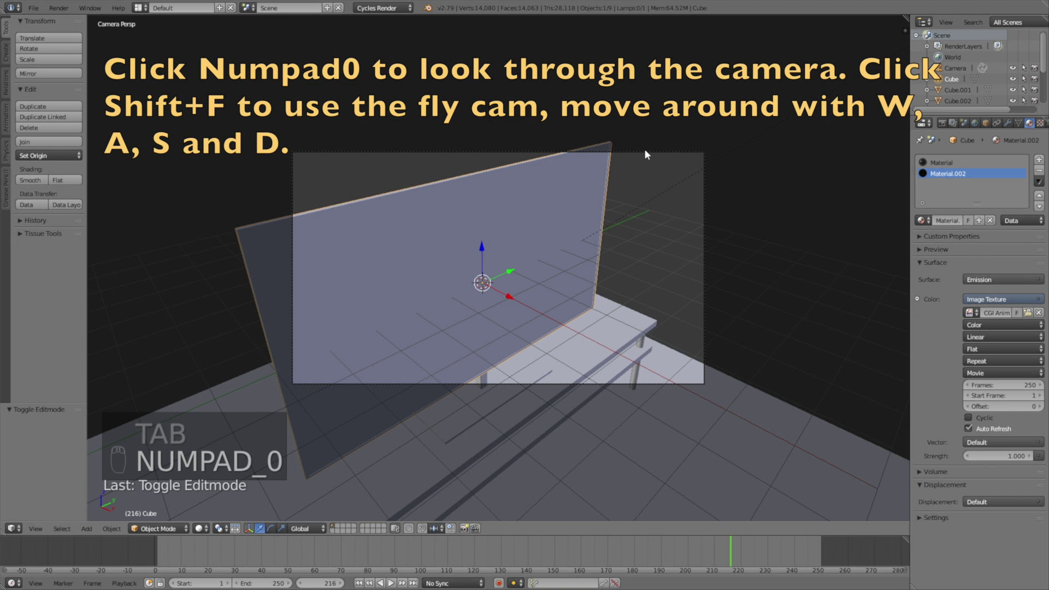
key(shift+f)
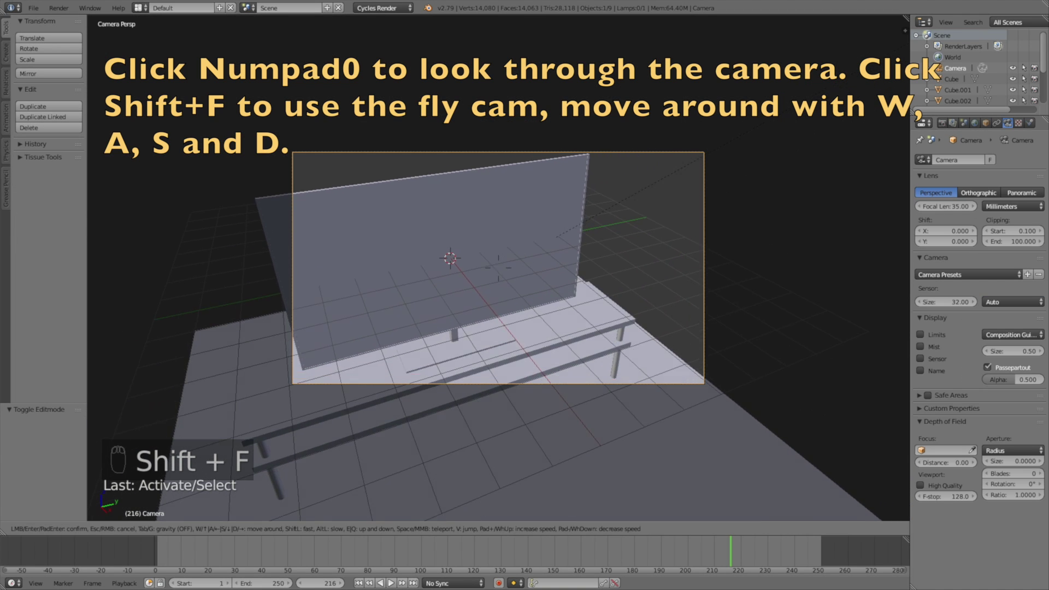
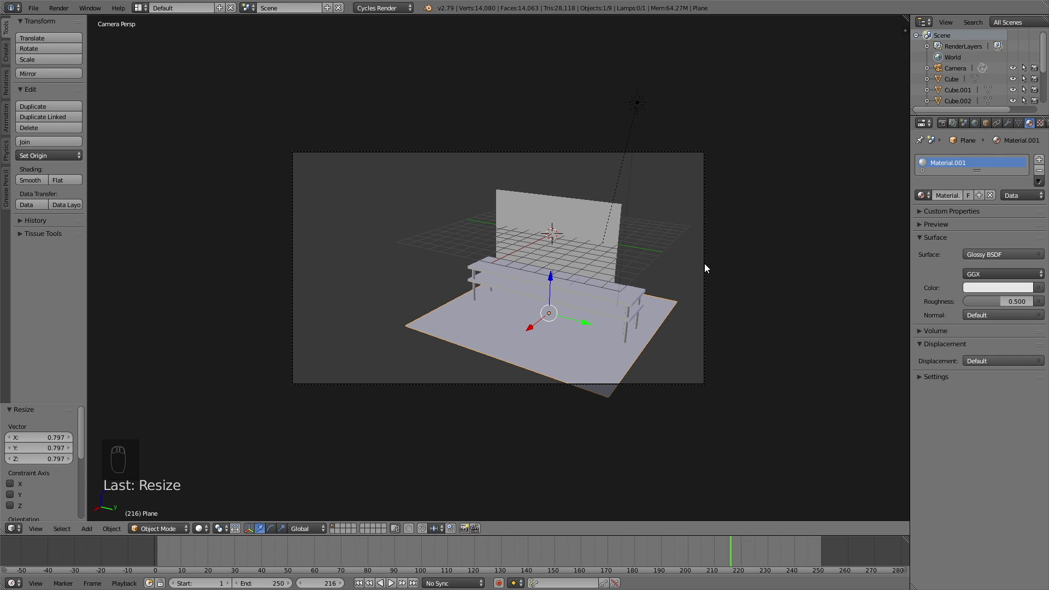
key(shift+z)
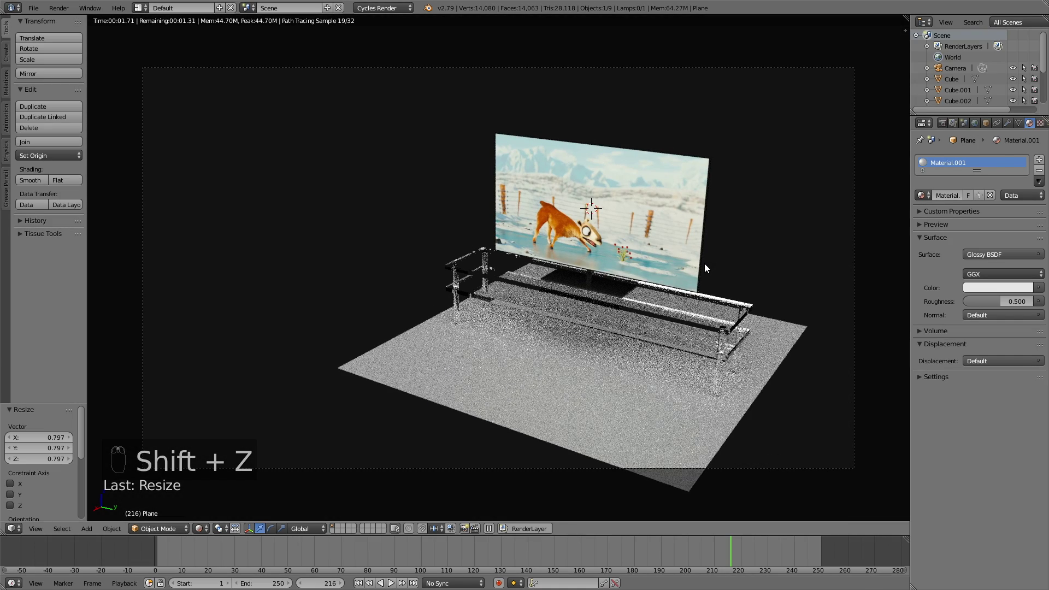
key(shift+z)
key(shift+f)
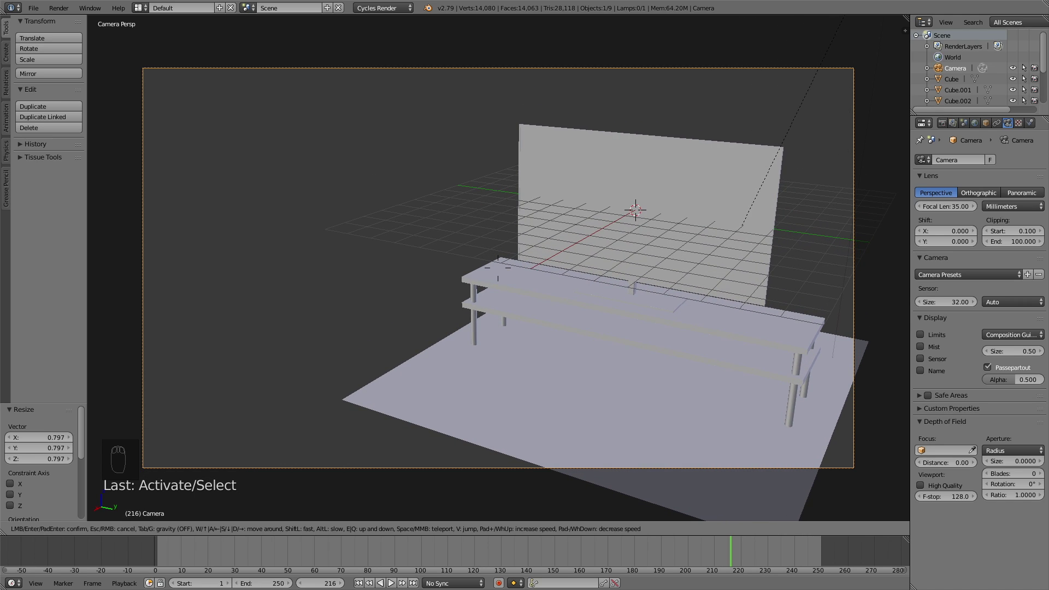
- Raise the render resolution to full 1920×1080 and review the sampling settings
drag(944, 126, 993, 320)
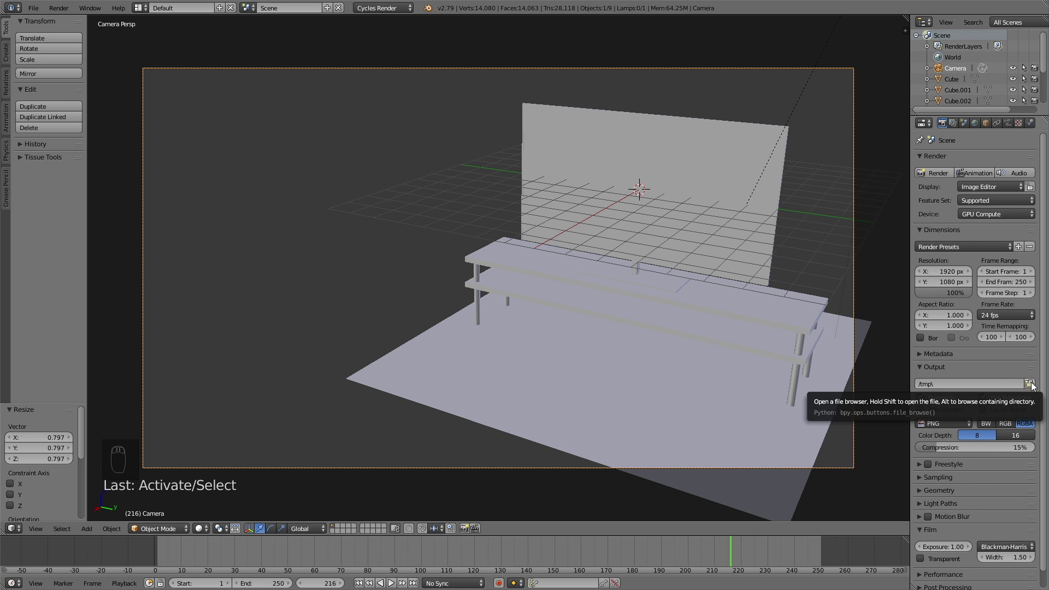
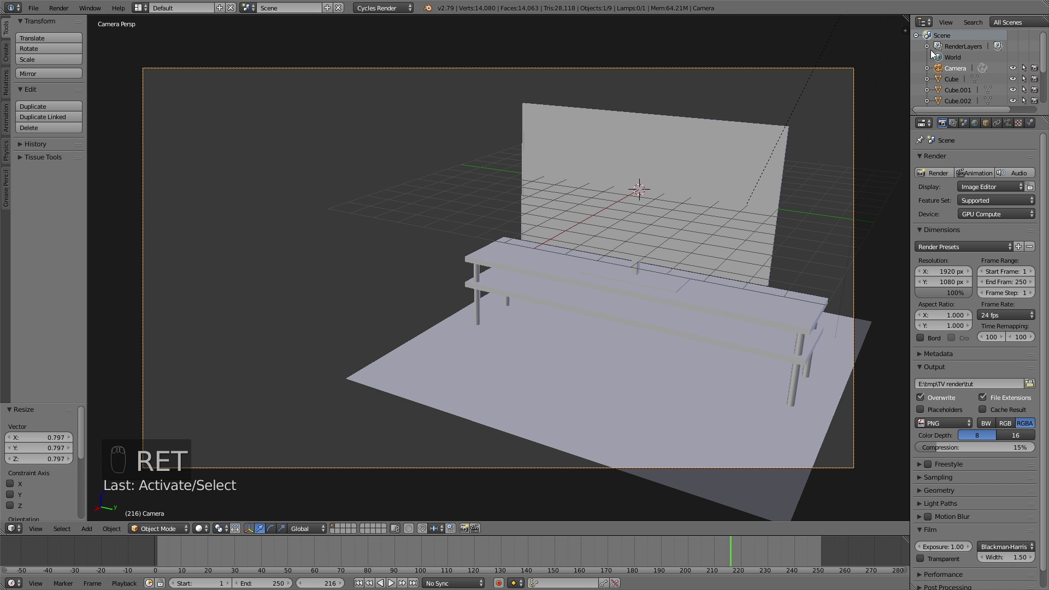
click(977, 366)
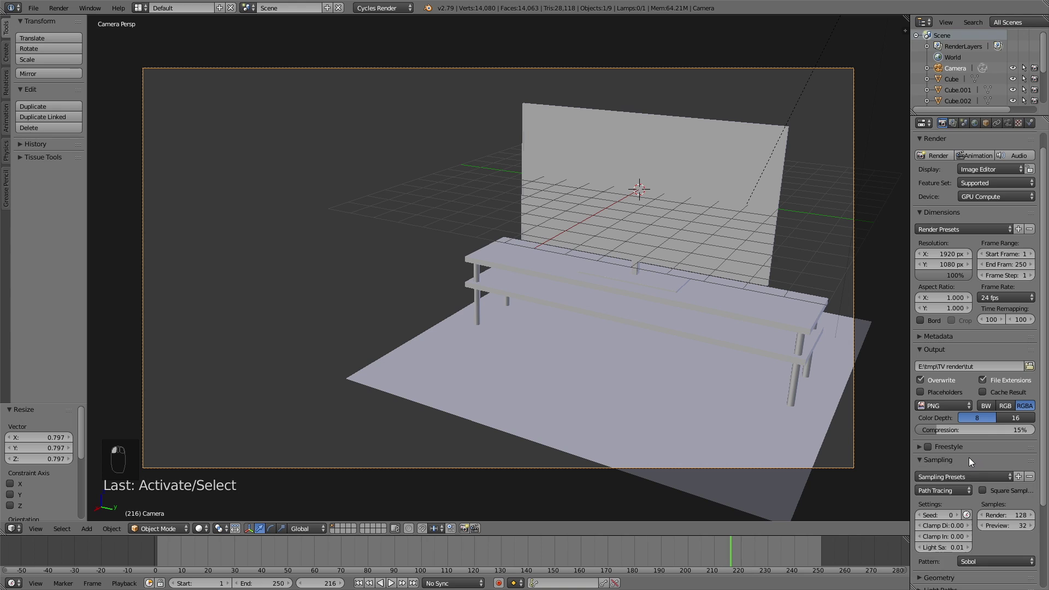
key(0)
key(0)
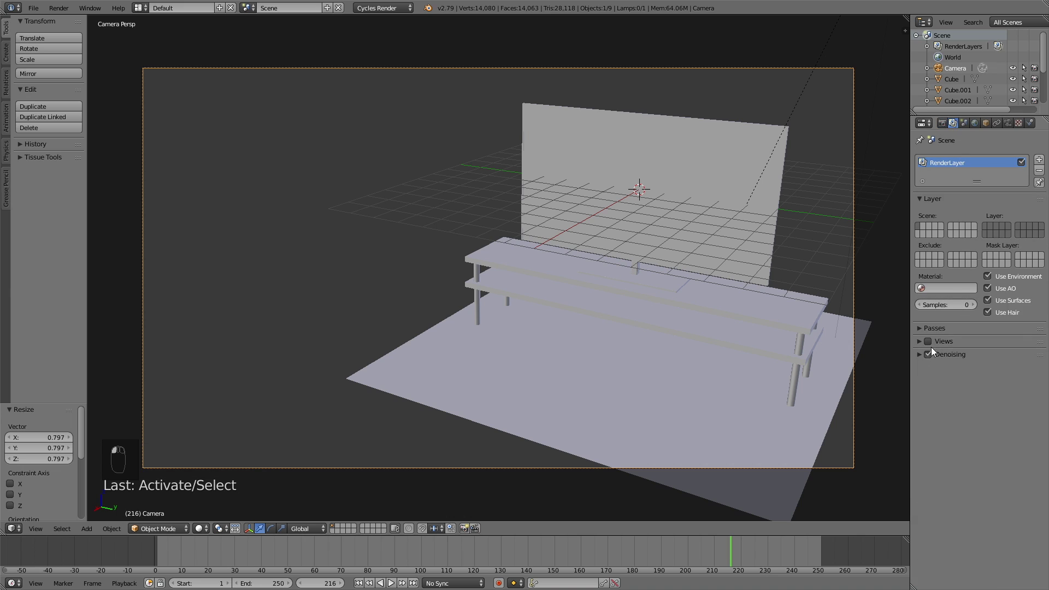
click(966, 428)
- Set the Cycles Render samples to 300
drag(939, 575, 931, 563)
click(965, 557)
middle_click(945, 517)
key(0)
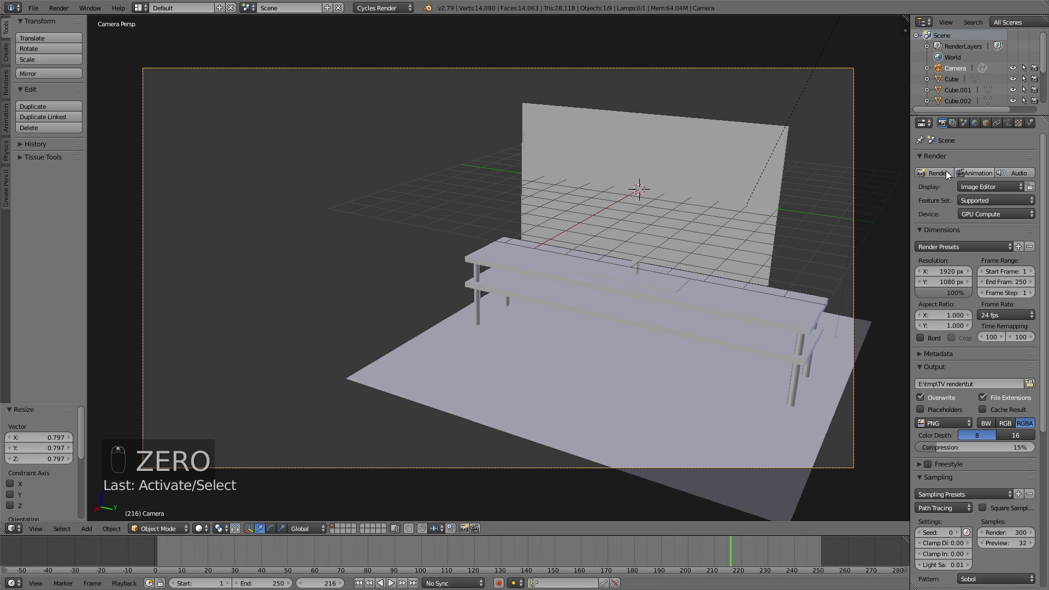
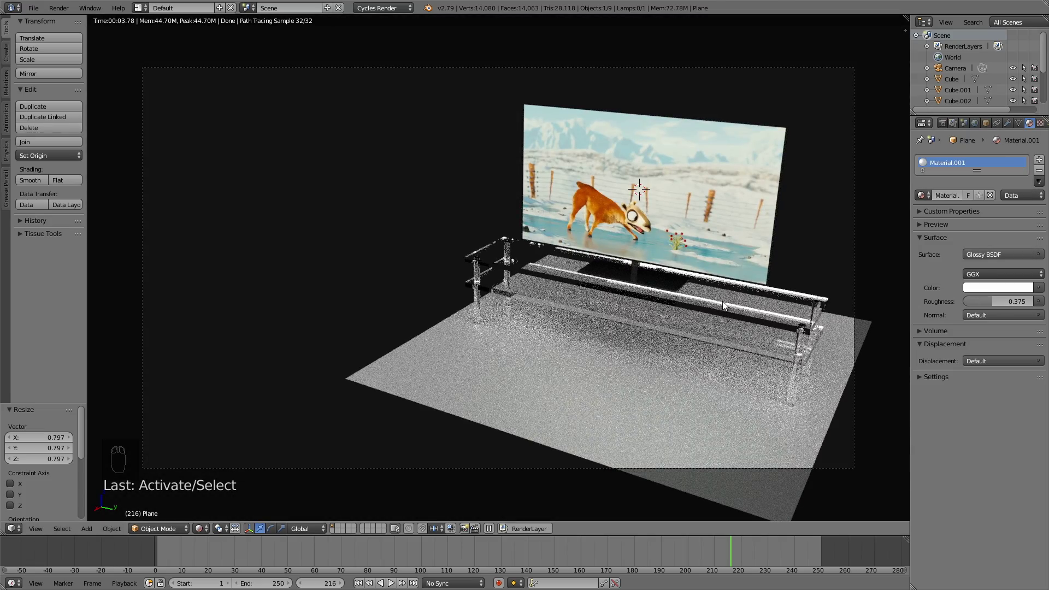
- Scale the floor plane to about 0.76 along X and check it in Rendered shading
key(shift+z)
key(s)
key(s)
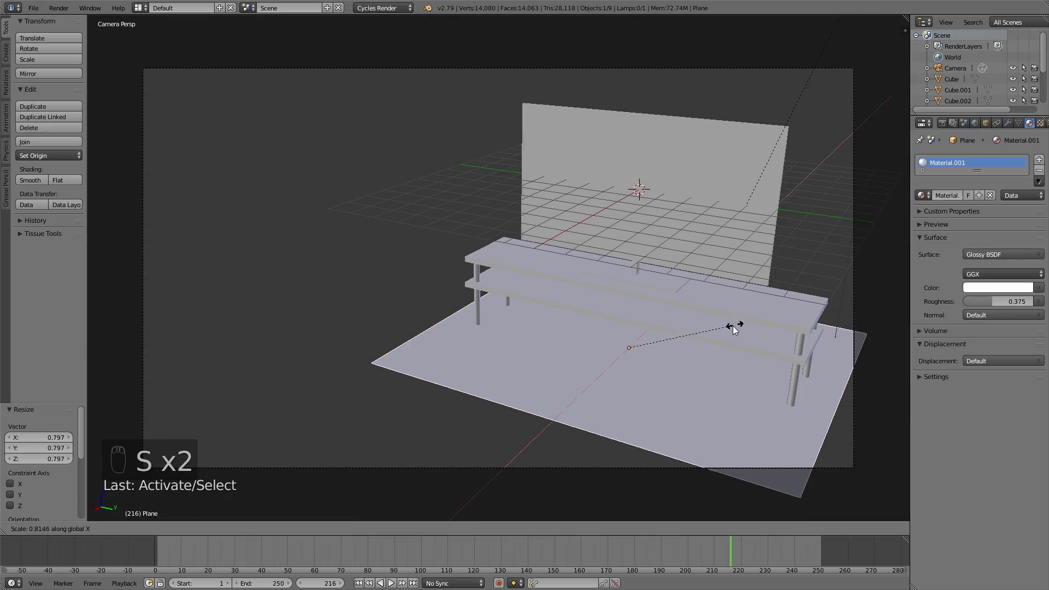
key(shift+z)
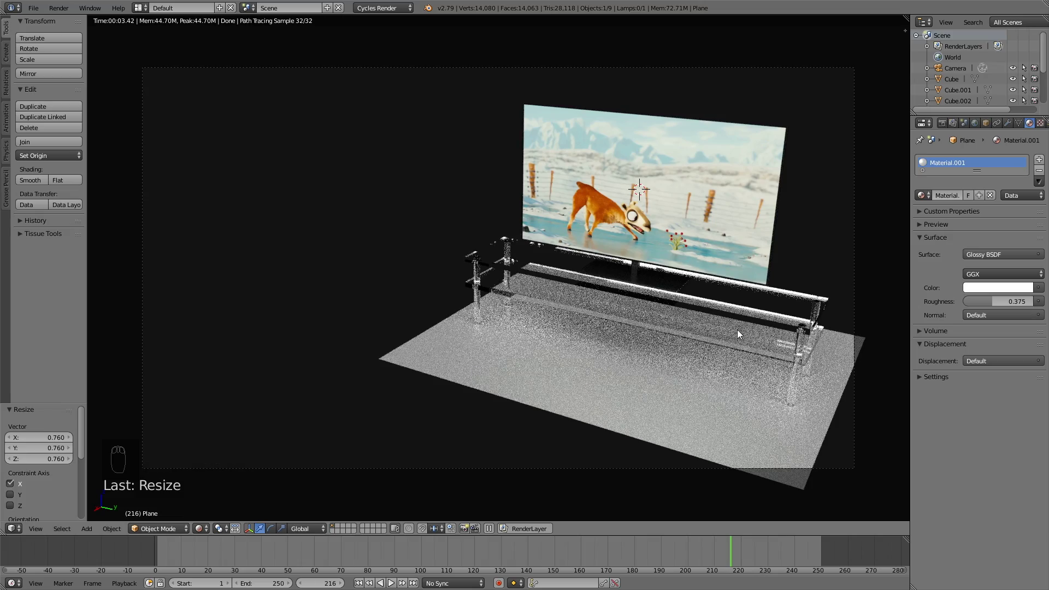
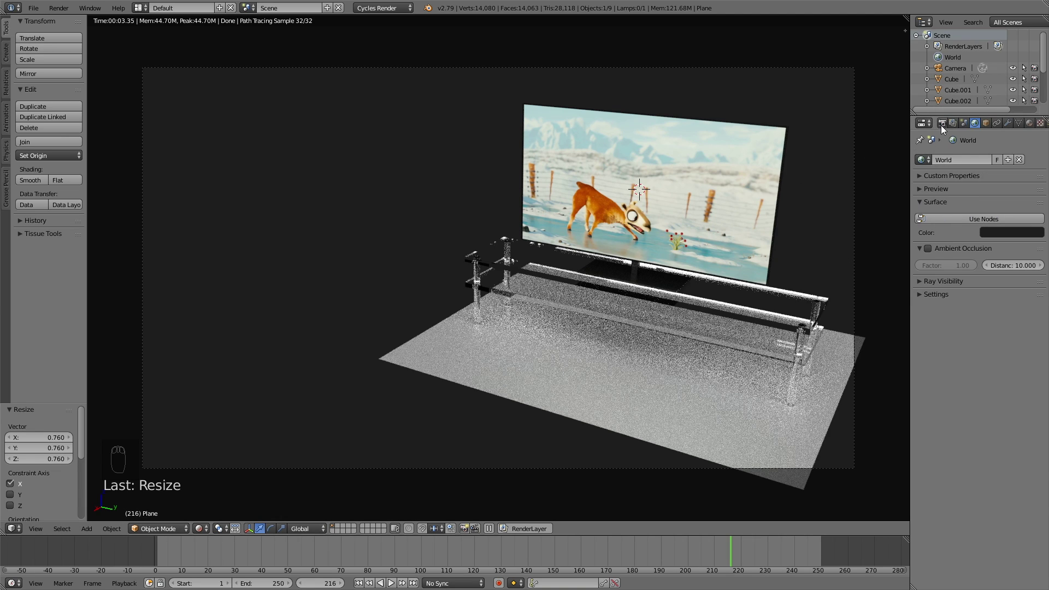
drag(945, 129, 975, 174)
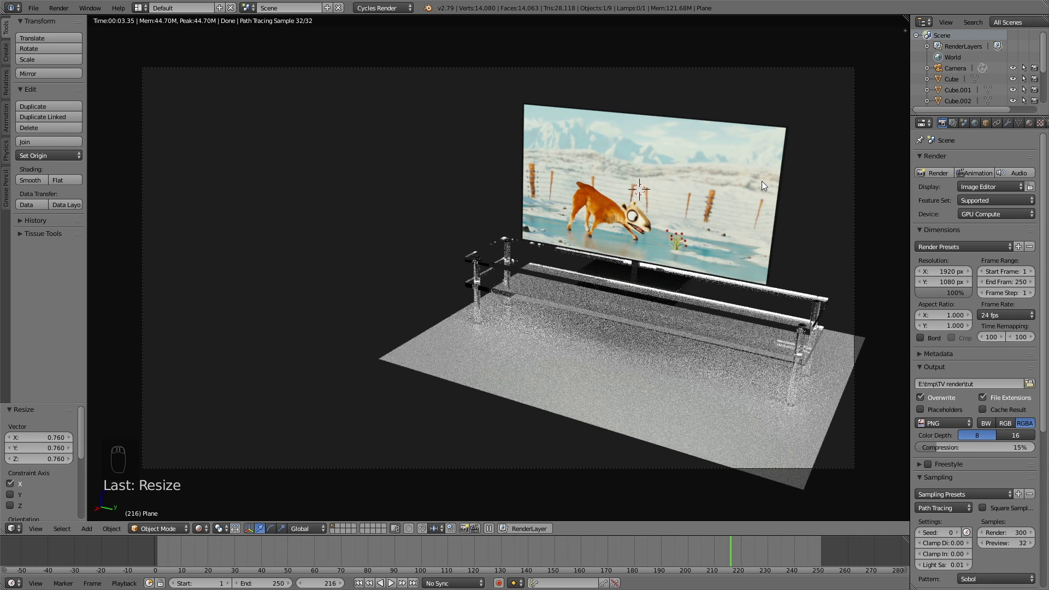
drag(634, 194, 775, 192)
- Switch to the scene camera view and bring up the camera's keyframe choices
key(shift+z)
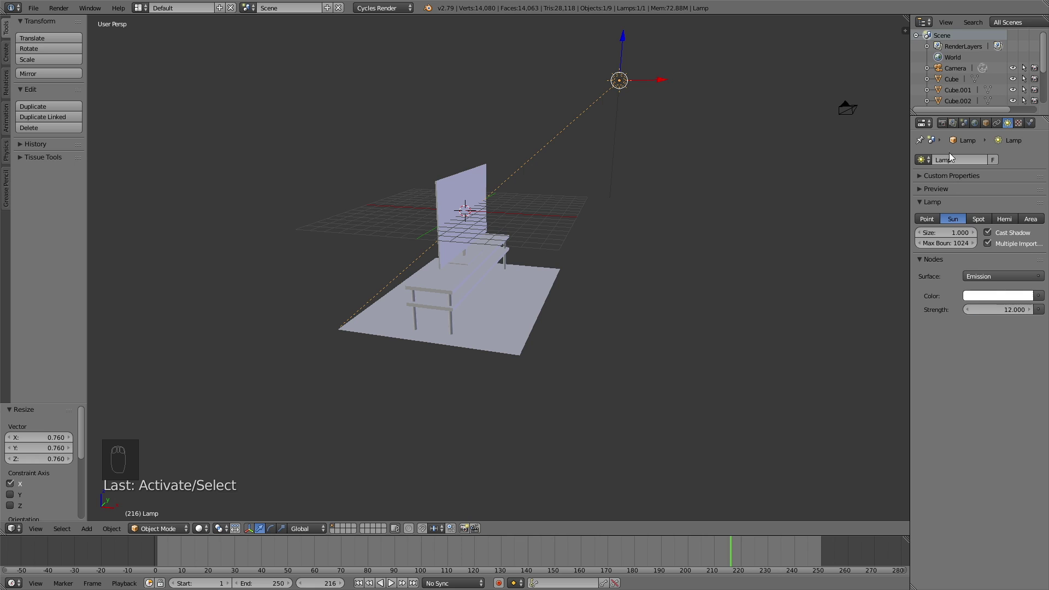
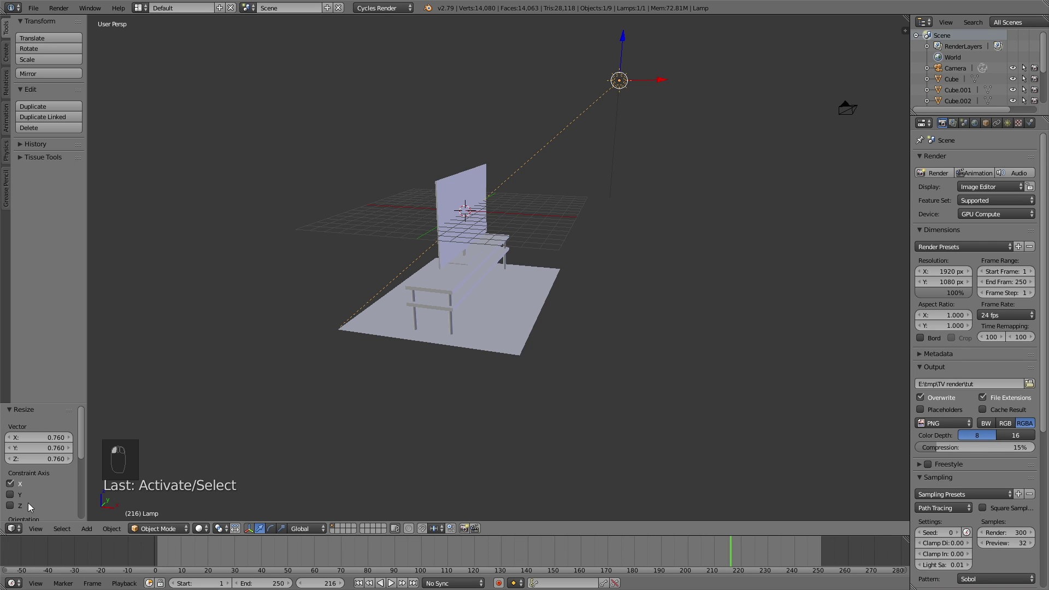
key(KP_0)
drag(694, 73, 745, 95)
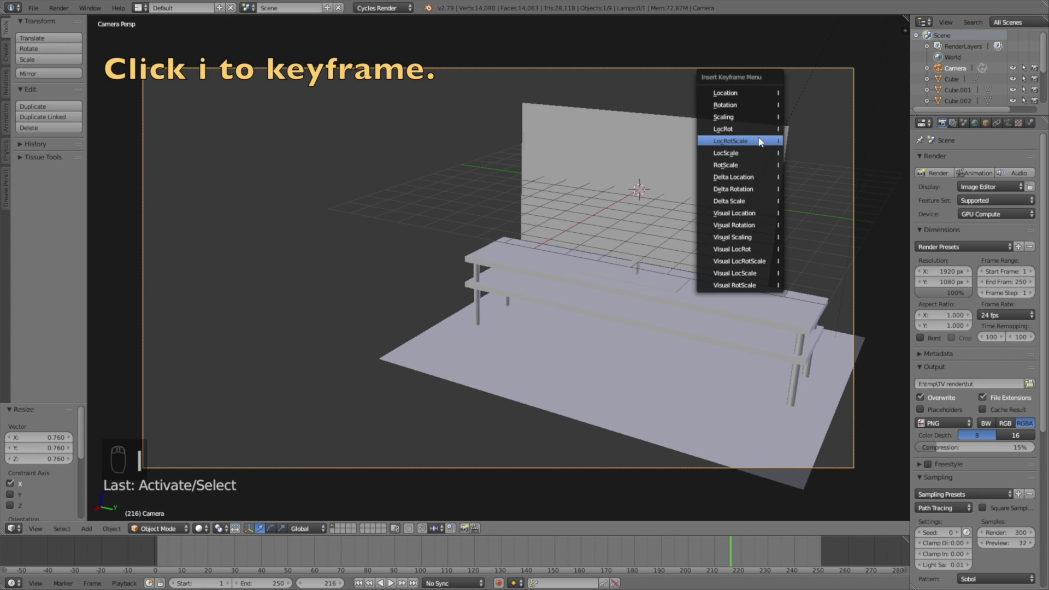
- Keyframe the camera at frame 1, fly it to a new spot at frame 170, and scrub to check the move
drag(164, 549, 721, 137)
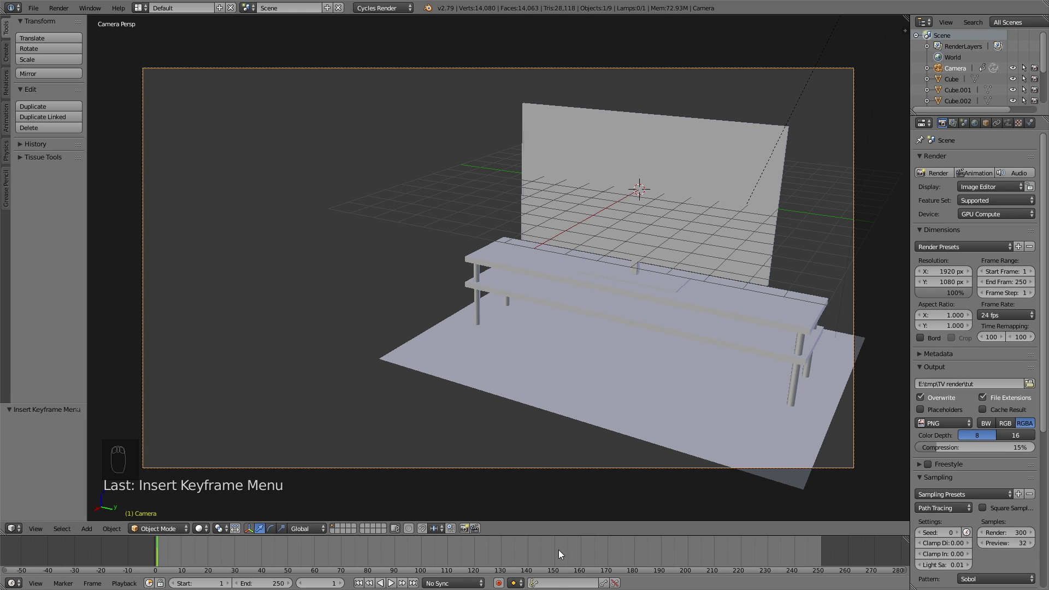
drag(604, 549, 409, 564)
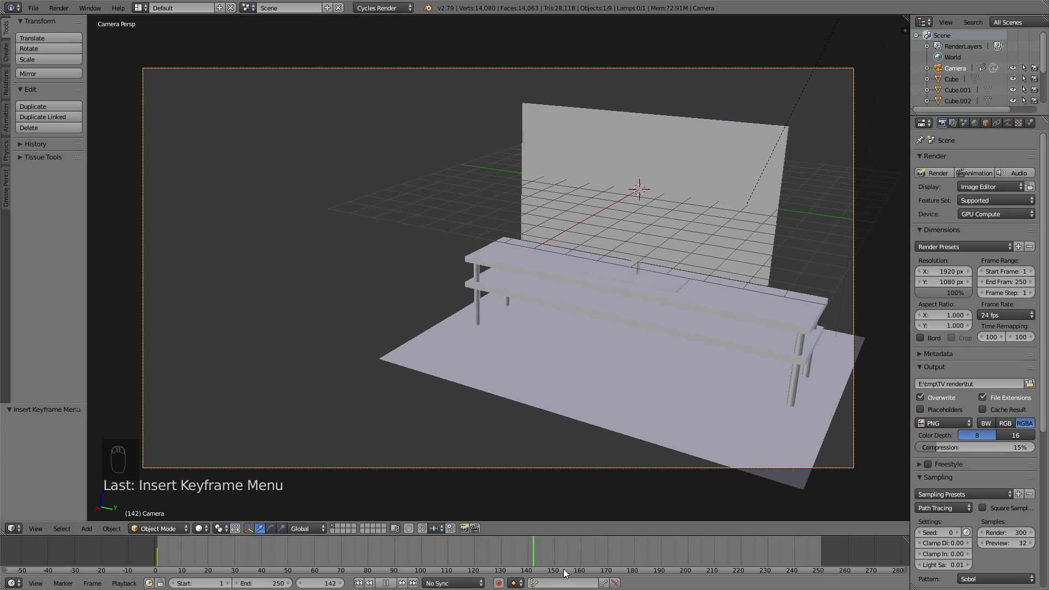
key(shift+f)
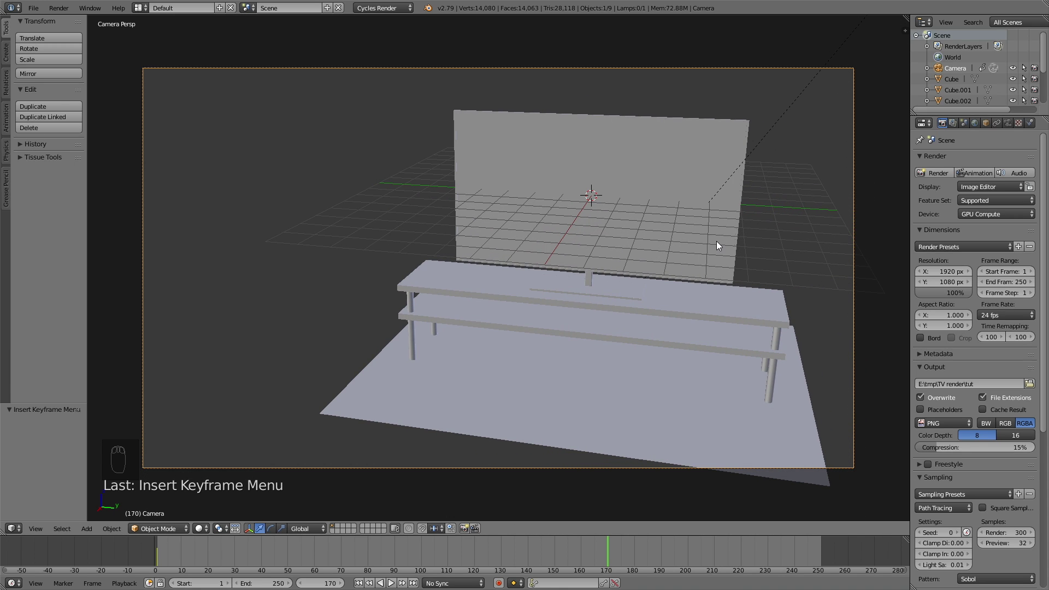
drag(597, 552, 225, 557)
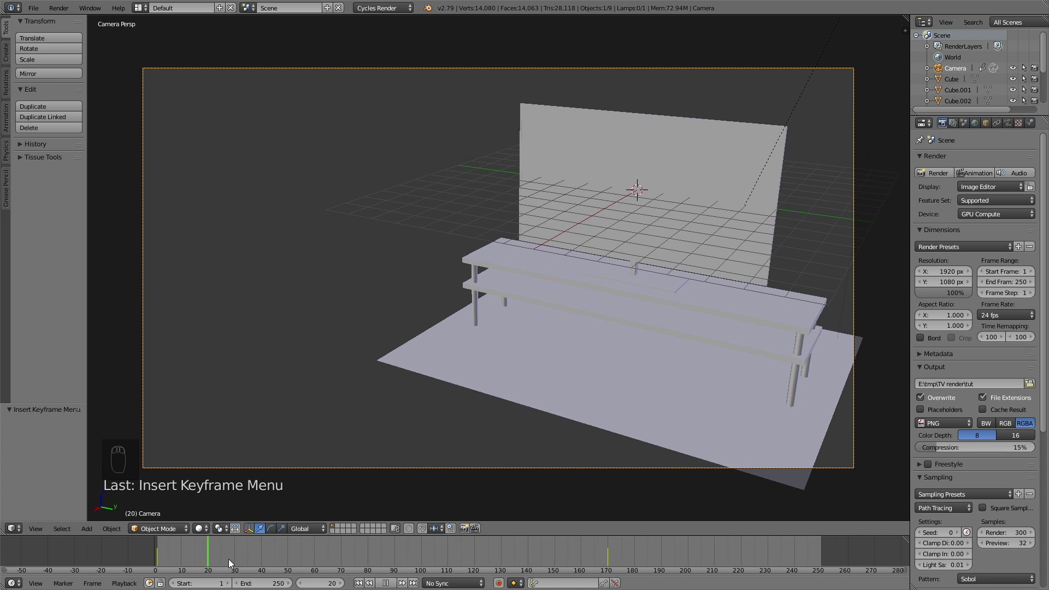